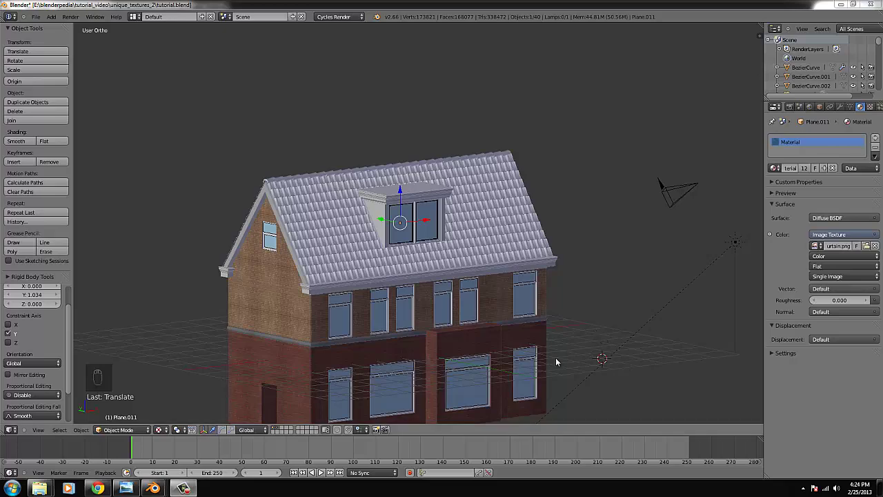
Step: Frame the ground-floor garage wall in front orthographic view
{"action": "left_click_drag", "start_coordinate": [576, 350], "coordinate": [565, 338]}
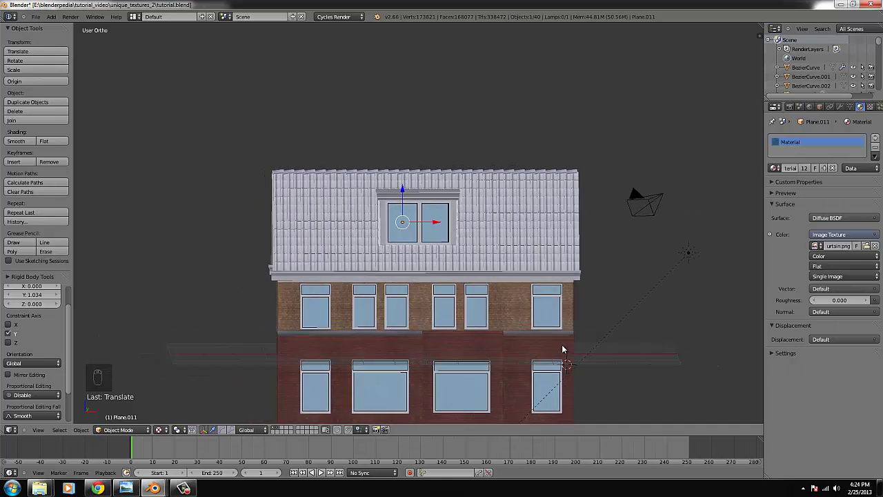
{"action": "key", "text": "KP_1"}
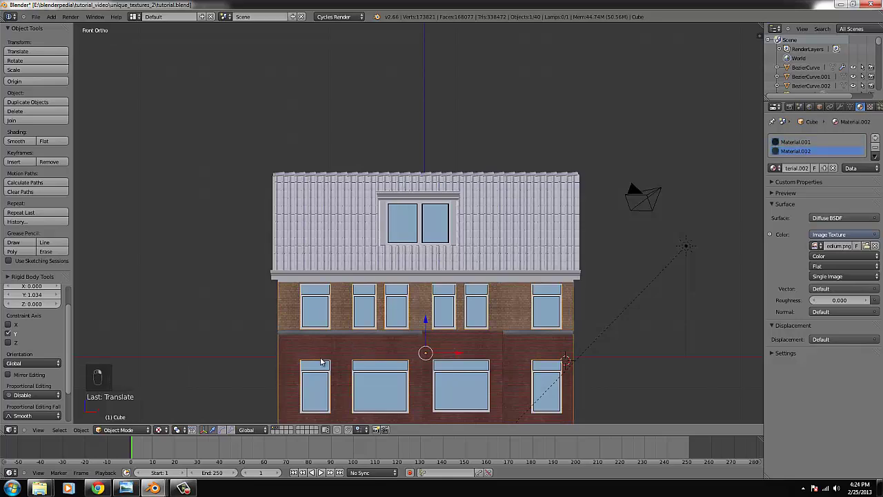
{"action": "key", "text": "ctrl+KP_Decimal"}
{"action": "middle_click", "coordinate": [311, 343]}
{"action": "middle_click", "coordinate": [293, 343]}
{"action": "scroll", "scroll_direction": "down", "scroll_amount": 3}
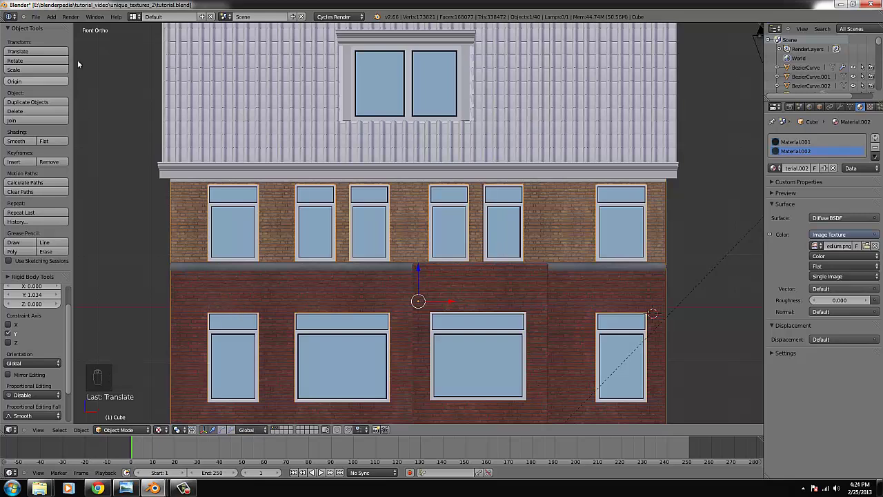
{"action": "left_click_drag", "start_coordinate": [62, 28], "coordinate": [542, 274]}
{"action": "left_click_drag", "start_coordinate": [542, 274], "coordinate": [532, 300]}
Step: Place the 3D cursor beside the garage wall and add a new mesh cube there
{"action": "key", "text": "g"}
{"action": "key", "text": "s"}
{"action": "left_click_drag", "start_coordinate": [291, 295], "coordinate": [377, 312]}
{"action": "key", "text": "g"}
{"action": "key", "text": "s"}
{"action": "key", "text": "s"}
{"action": "key", "text": "g"}
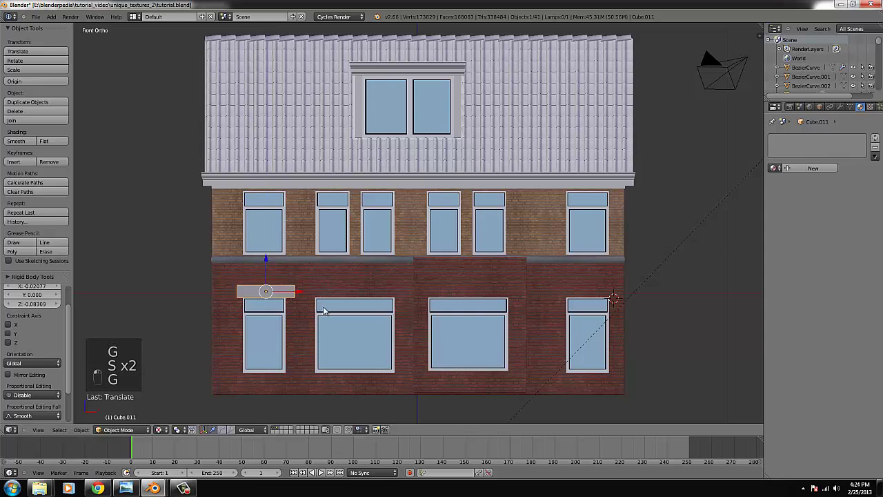
Step: Scale the cube down and flatten it into a thin slab
{"action": "key", "text": "ctrl+KP_Decimal"}
{"action": "key", "text": "s"}
{"action": "key", "text": "g"}
{"action": "key", "text": "s"}
Step: Move the slab above the garage window and adjust its length to fit
{"action": "key", "text": "g"}
{"action": "key", "text": "s"}
{"action": "key", "text": "s"}
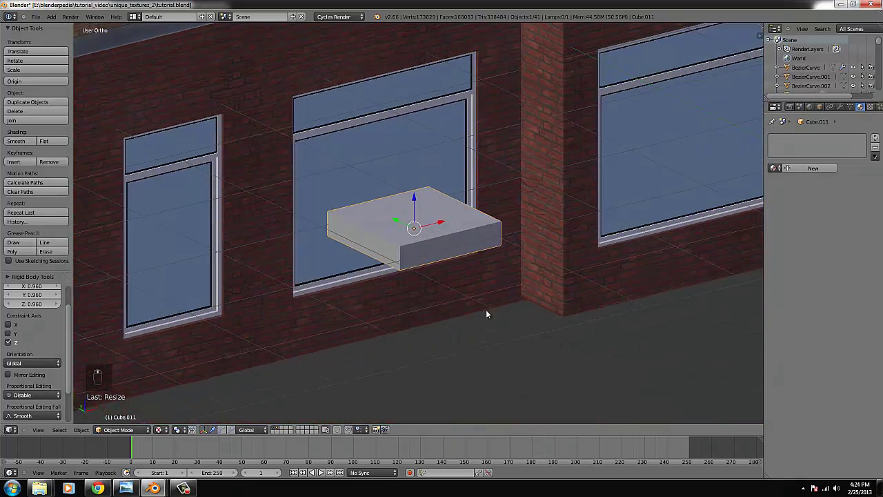
{"action": "key", "text": "s"}
{"action": "left_click_drag", "start_coordinate": [490, 313], "coordinate": [405, 222]}
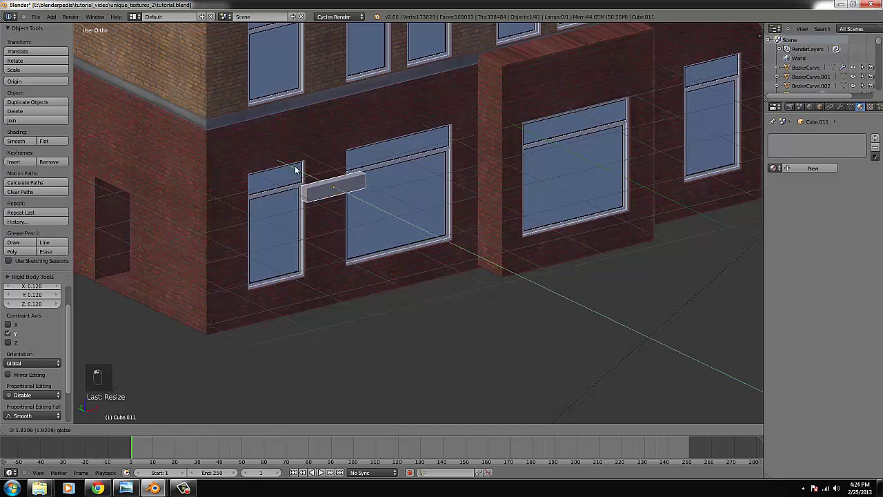
{"action": "key", "text": "ctrl+KP_Decimal"}
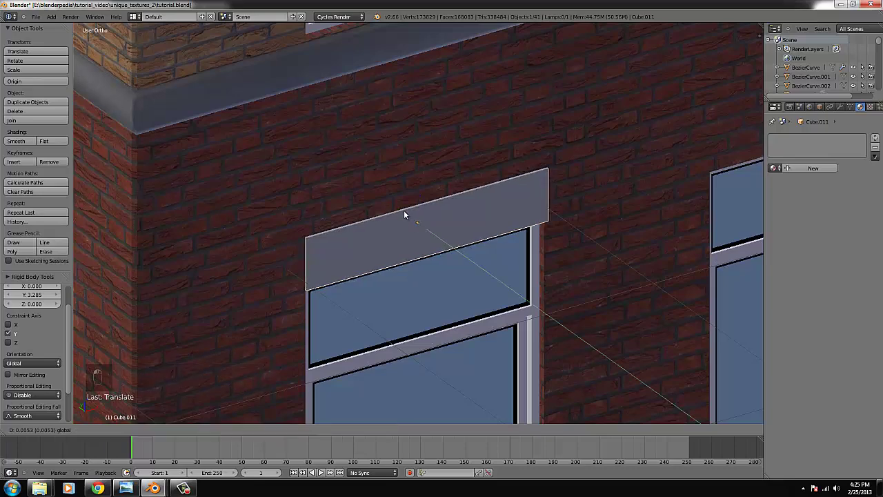
{"action": "key", "text": "KP_1"}
Step: Assign the brick image-texture material to the ledge and unwrap its UVs
{"action": "key", "text": "Tab"}
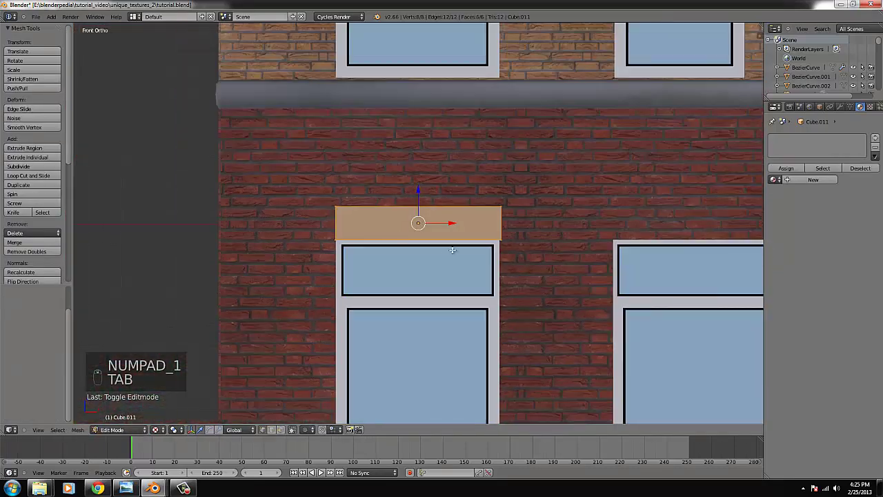
{"action": "key", "text": "Tab"}
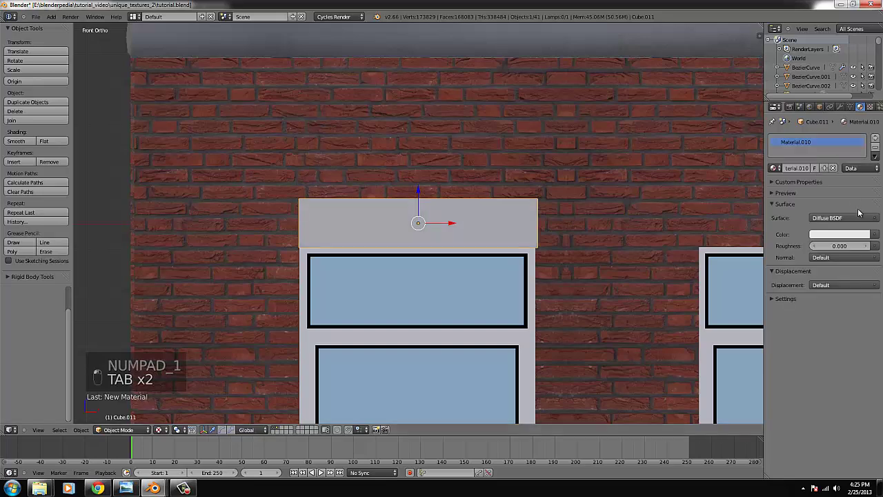
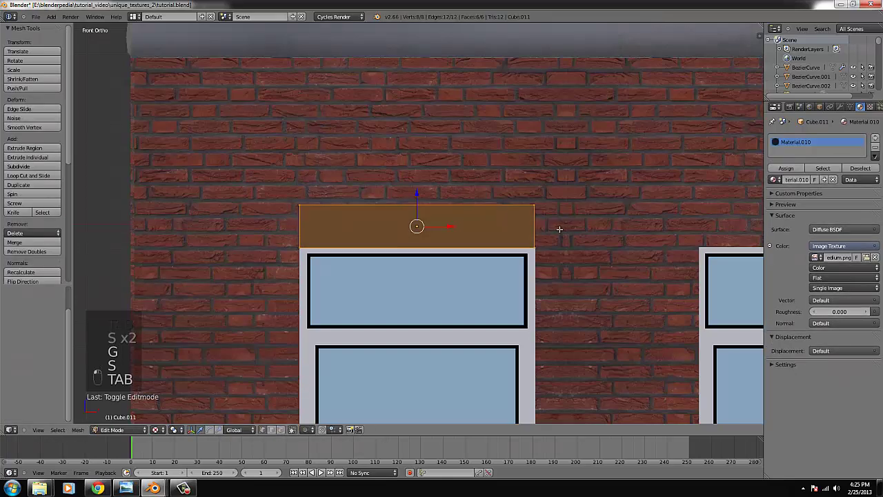
{"action": "key", "text": "u"}
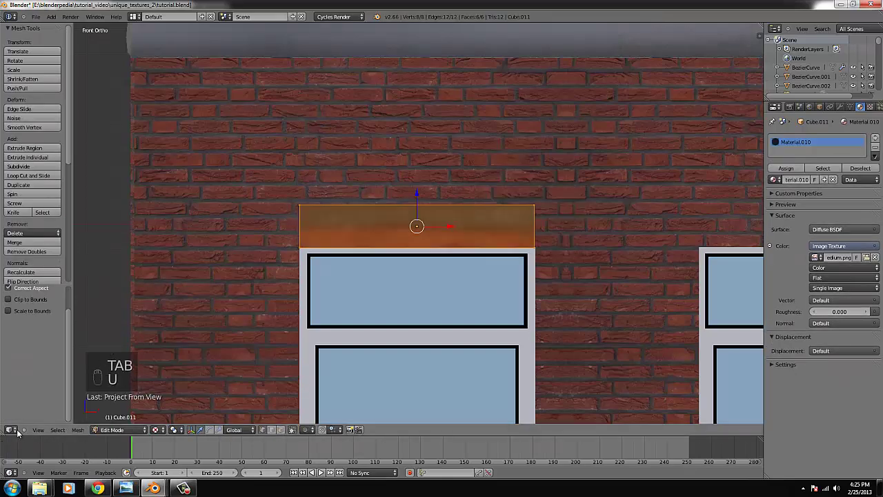
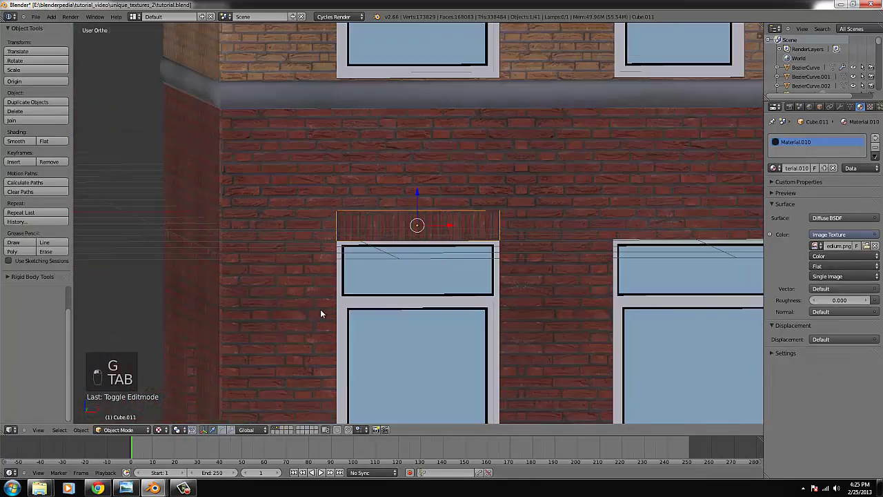
{"action": "key", "text": "a"}
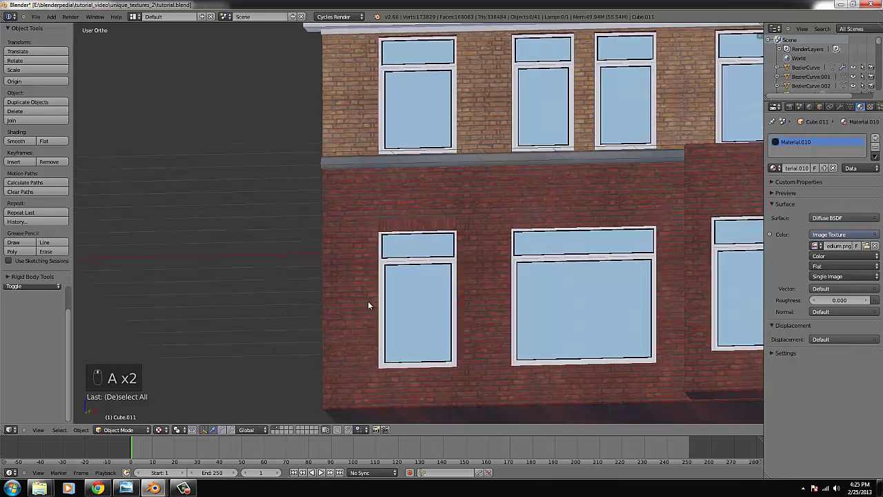
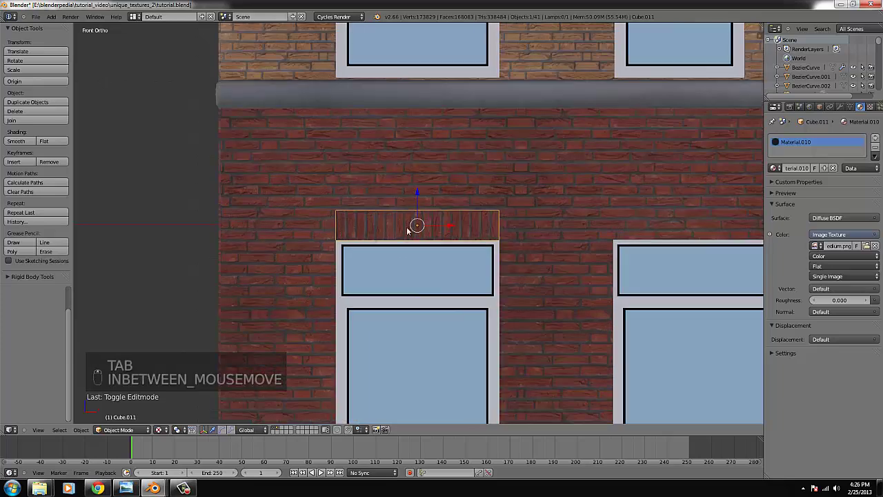
Step: Duplicate the ledge over the next window and stretch its end to the window edge
{"action": "key", "text": "shift+d"}
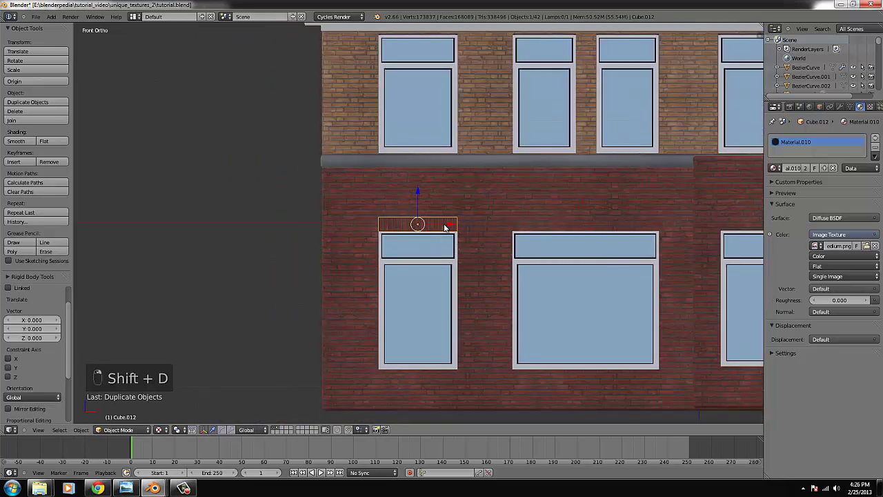
{"action": "key", "text": "Tab"}
{"action": "key", "text": "b"}
{"action": "key", "text": "z"}
{"action": "key", "text": "b"}
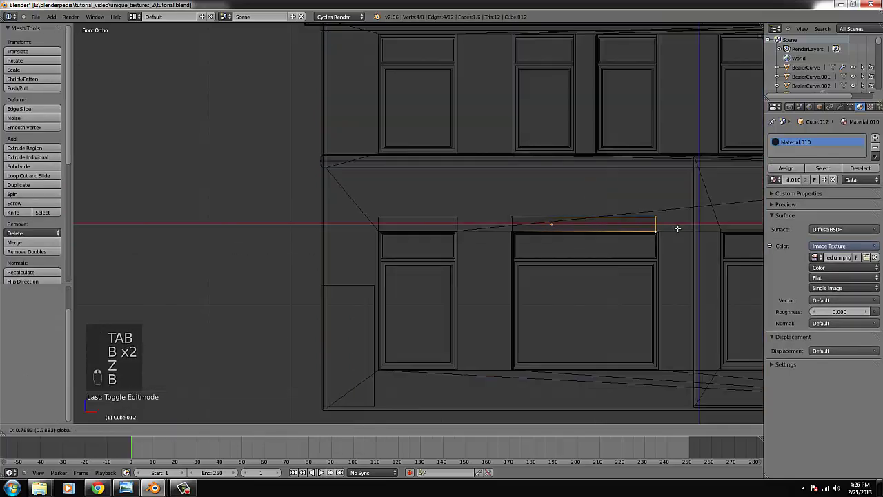
{"action": "key", "text": "Tab"}
{"action": "key", "text": "Tab"}
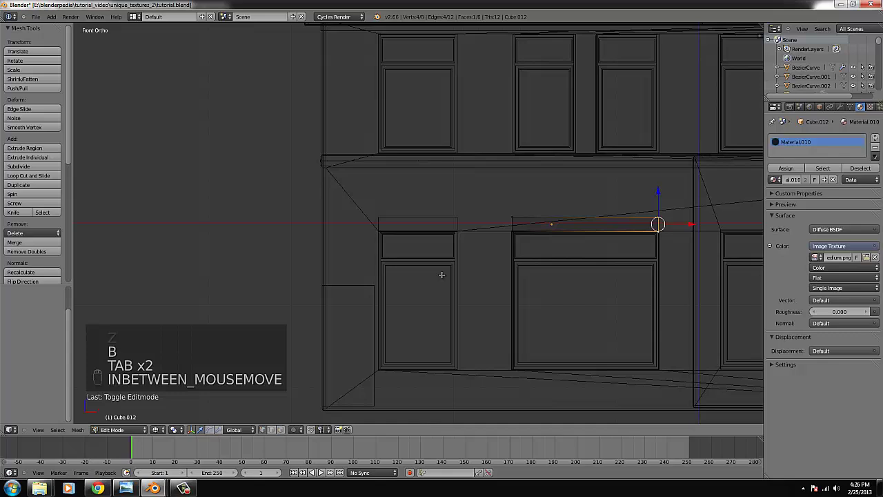
{"action": "key", "text": "ctrl+l"}
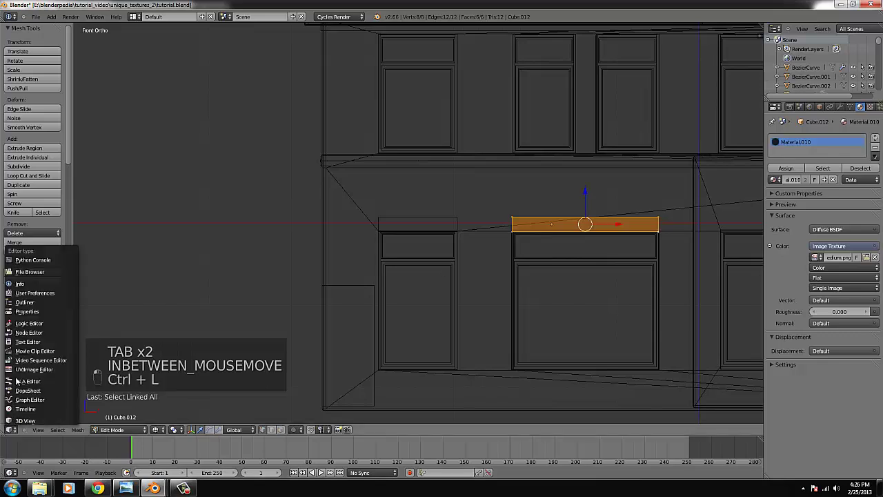
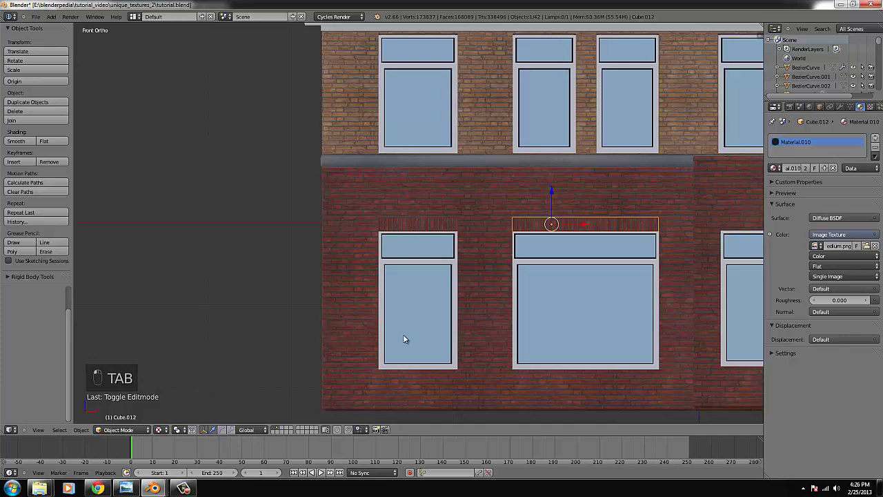
{"action": "key", "text": "shift+d"}
{"action": "left_click", "coordinate": [484, 229]}
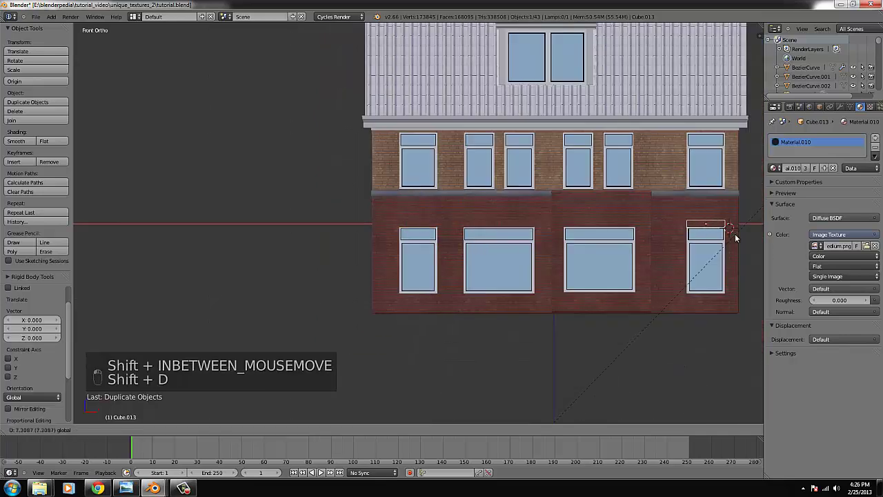
Step: Duplicate another ledge for a further window and nudge it into position
{"action": "key", "text": "shift+d"}
{"action": "left_click_drag", "start_coordinate": [558, 229], "coordinate": [612, 232]}
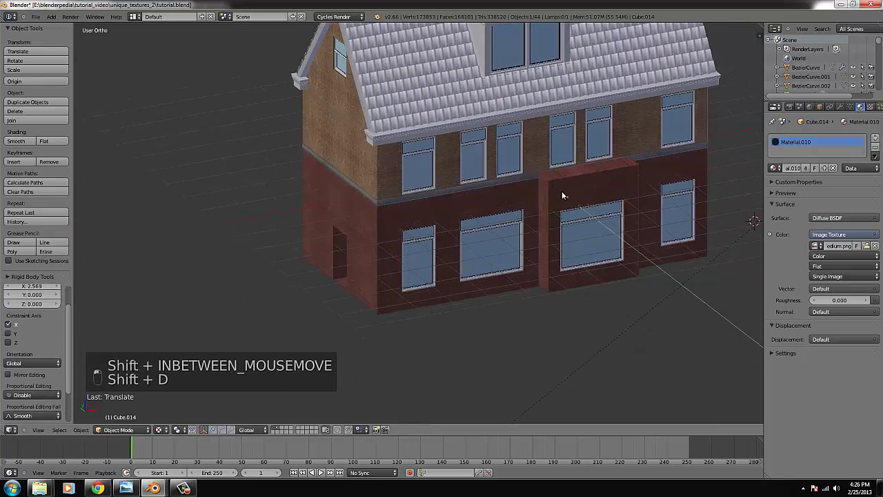
{"action": "key", "text": "ctrl+KP_Decimal"}
{"action": "left_click_drag", "start_coordinate": [508, 234], "coordinate": [307, 233]}
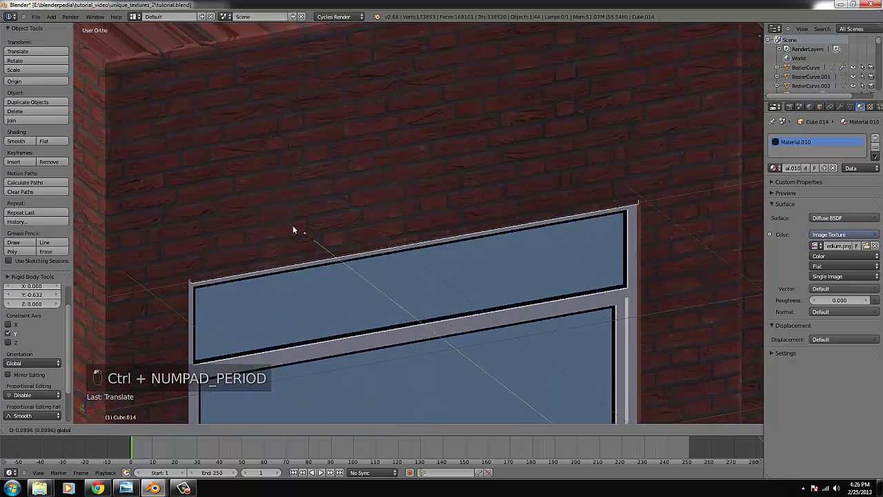
{"action": "key", "text": "KP_1"}
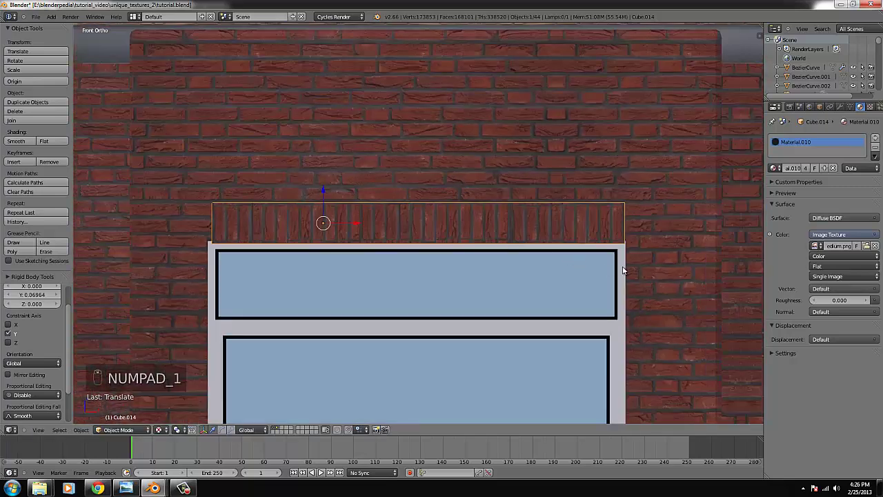
{"action": "key", "text": "s"}
{"action": "key", "text": "g"}
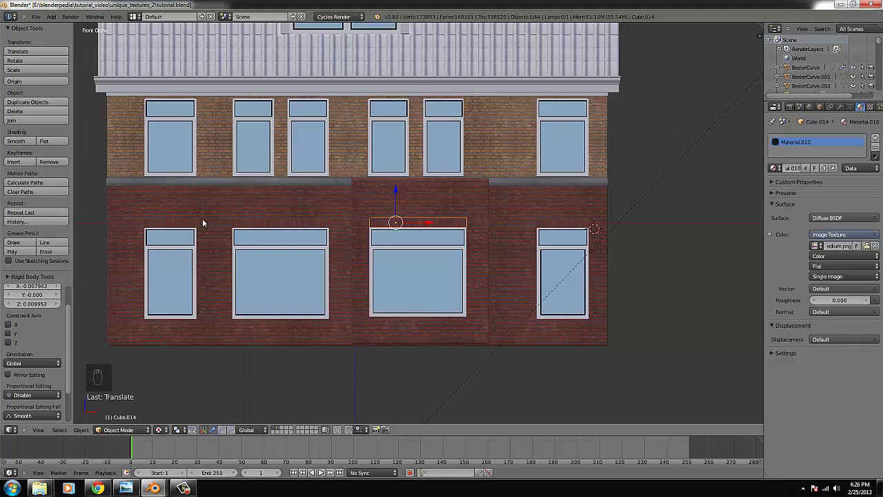
{"action": "key", "text": "KP_4"}
{"action": "key", "text": "KP_4"}
{"action": "key", "text": "KP_4"}
Step: Add a new cube for the door and face it in front view
{"action": "key", "text": "z"}
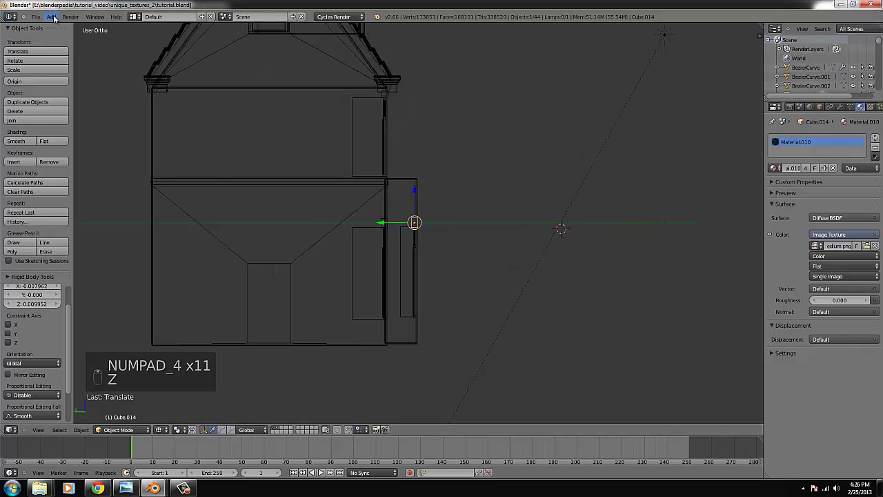
{"action": "left_click_drag", "start_coordinate": [59, 25], "coordinate": [275, 304]}
{"action": "key", "text": "g"}
{"action": "key", "text": "s"}
{"action": "key", "text": "g"}
{"action": "left_click_drag", "start_coordinate": [317, 327], "coordinate": [603, 282]}
{"action": "key", "text": "KP_1"}
Step: Load door_3.png as a background reference image and isolate the cube in local view
{"action": "key", "text": "n"}
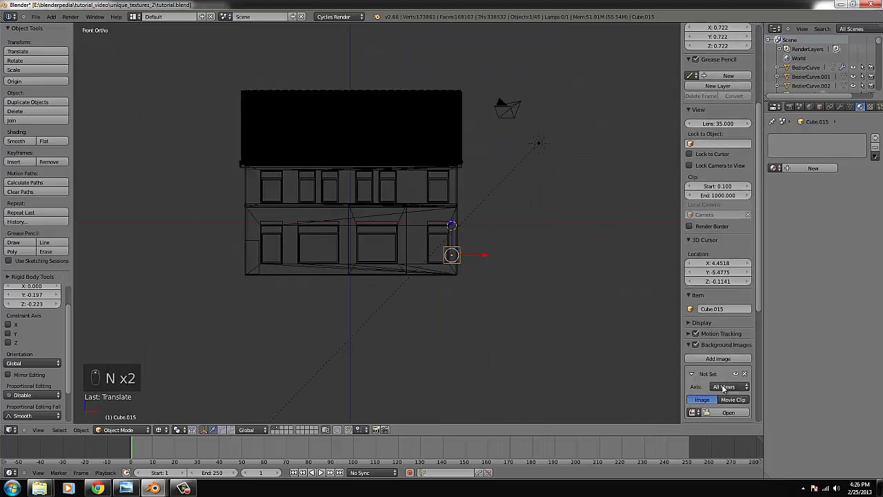
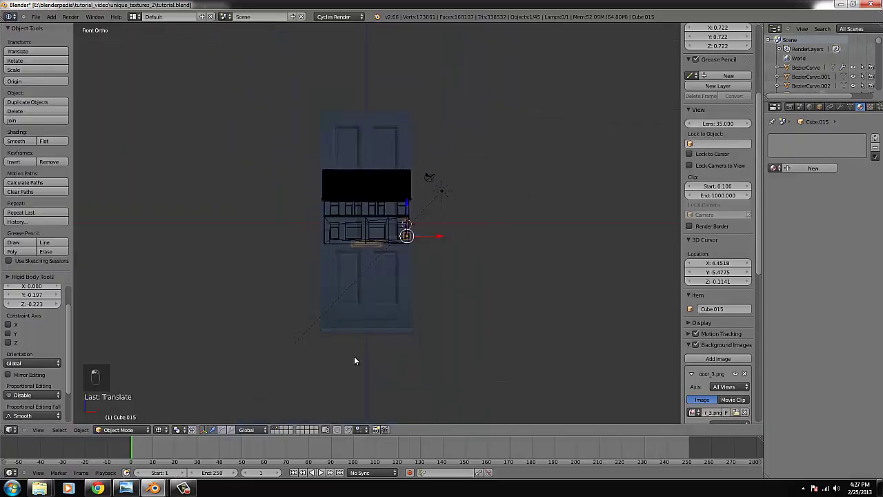
{"action": "key", "text": "n"}
{"action": "key", "text": "n"}
{"action": "key", "text": "m"}
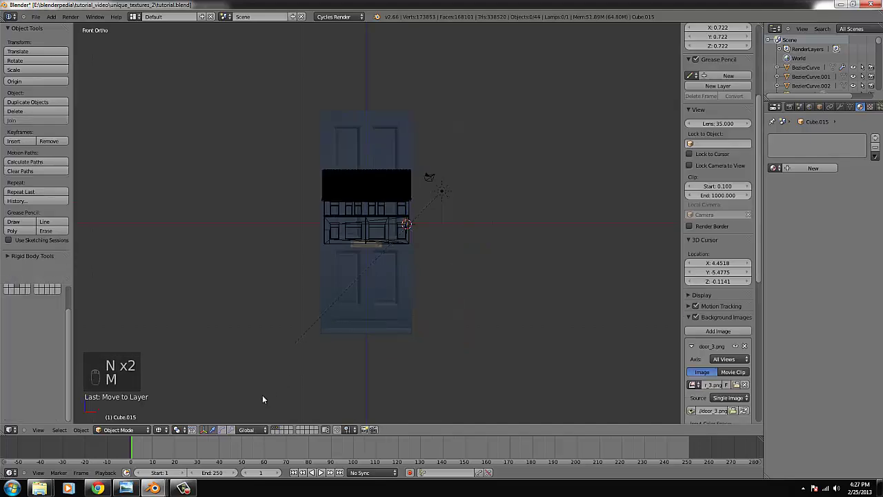
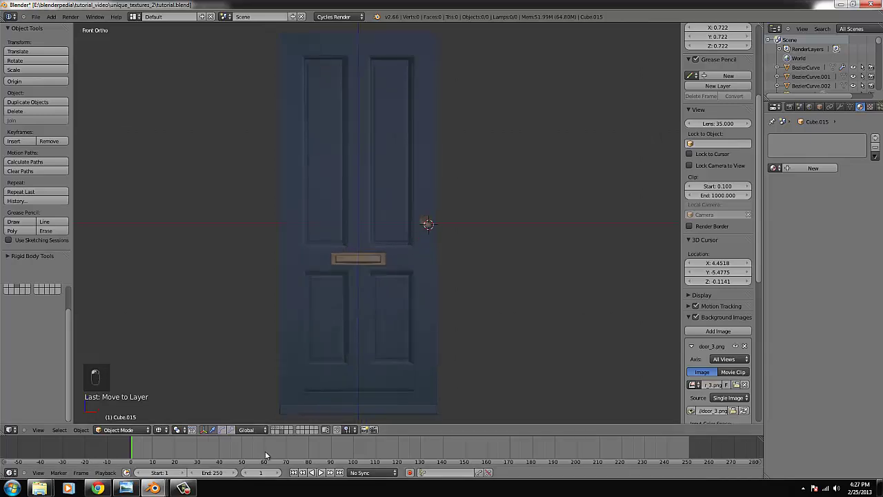
Step: Scale the cube's width and height to match the door picture's outline
{"action": "key", "text": "s"}
{"action": "key", "text": "g"}
{"action": "key", "text": "s"}
{"action": "key", "text": "g"}
{"action": "key", "text": "s"}
{"action": "key", "text": "g"}
{"action": "key", "text": "s"}
{"action": "key", "text": "g"}
{"action": "key", "text": "s"}
{"action": "key", "text": "s"}
{"action": "key", "text": "g"}
Step: Fine-tune the panel's fit and thin it along the depth axis into a door slab
{"action": "key", "text": "s"}
{"action": "key", "text": "s"}
{"action": "key", "text": "g"}
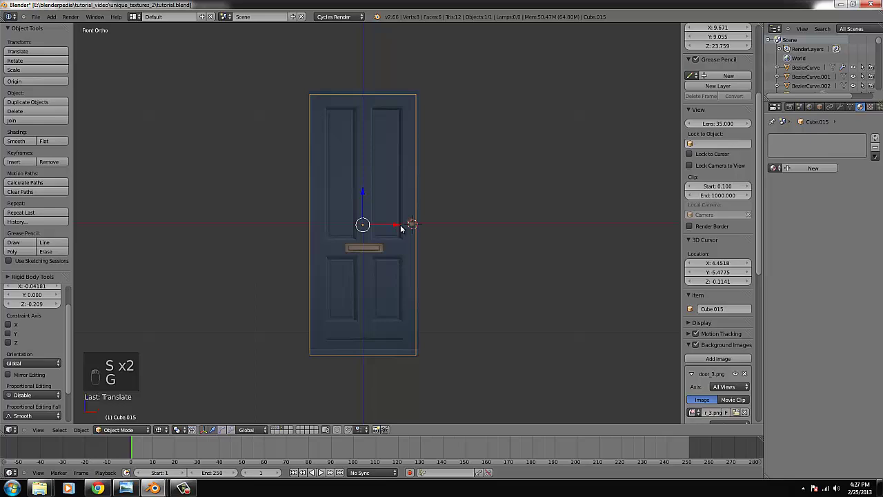
{"action": "key", "text": "g"}
{"action": "left_click", "coordinate": [449, 237]}
{"action": "key", "text": "s"}
{"action": "key", "text": "s"}
{"action": "key", "text": "g"}
{"action": "key", "text": "s"}
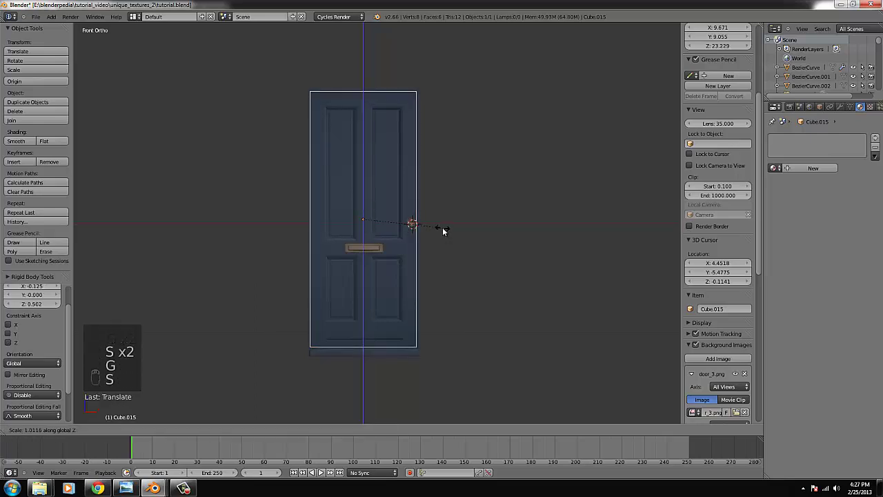
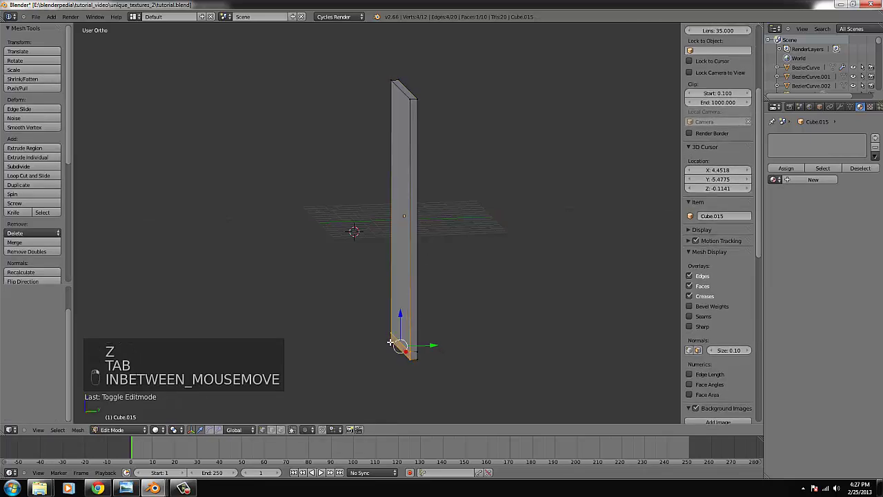
Step: Add horizontal edge loops across the door slab to outline its panels
{"action": "key", "text": "e"}
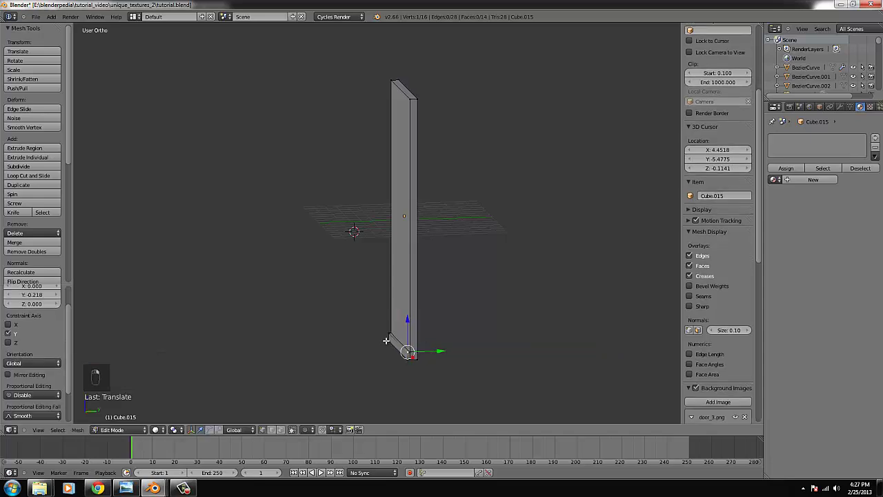
{"action": "key", "text": "Tab"}
{"action": "key", "text": "KP_1"}
{"action": "key", "text": "Tab"}
{"action": "key", "text": "z"}
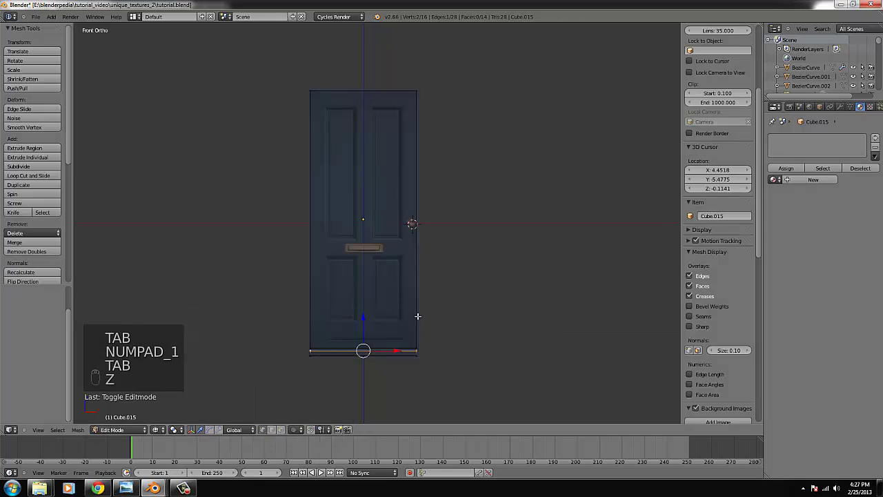
{"action": "key", "text": "ctrl+r"}
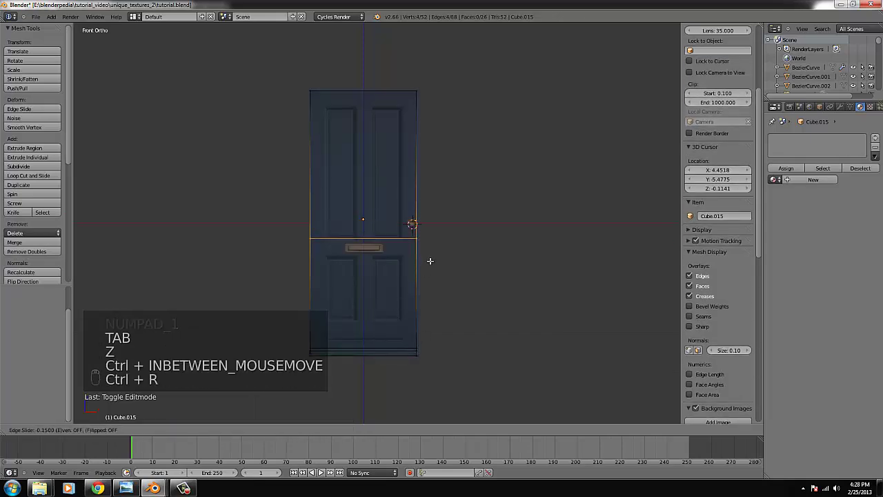
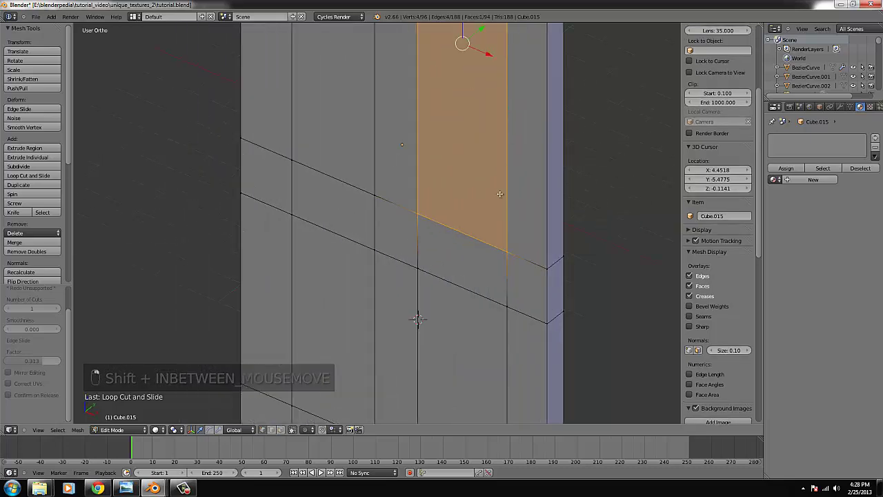
Step: Extrude and inset the first panel face to form a recessed panel with a border
{"action": "key", "text": "e"}
{"action": "key", "text": "s"}
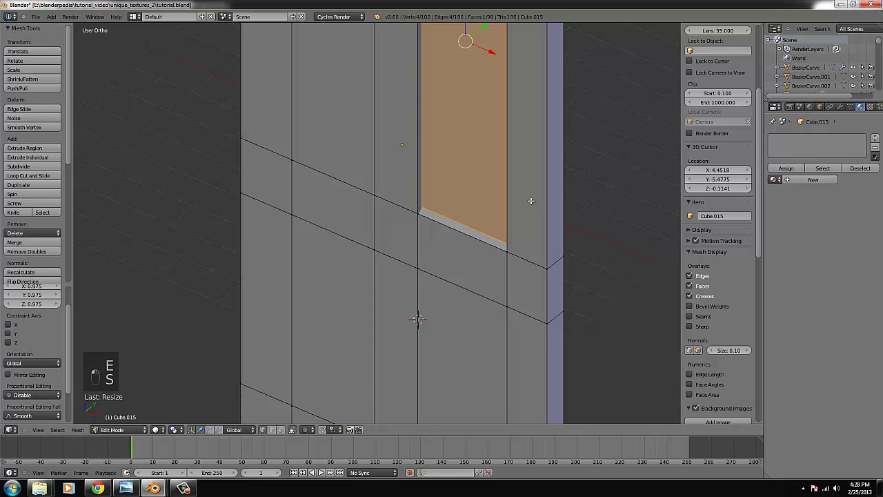
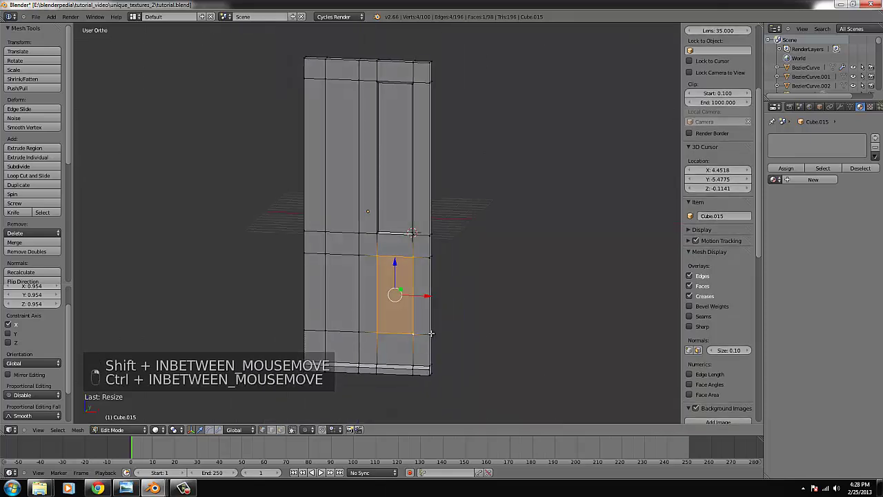
{"action": "key", "text": "ctrl+KP_Decimal"}
{"action": "key", "text": "e"}
{"action": "key", "text": "s"}
{"action": "key", "text": "KP_1"}
{"action": "key", "text": "z"}
{"action": "key", "text": "s"}
{"action": "key", "text": "s"}
{"action": "key", "text": "s"}
{"action": "key", "text": "z"}
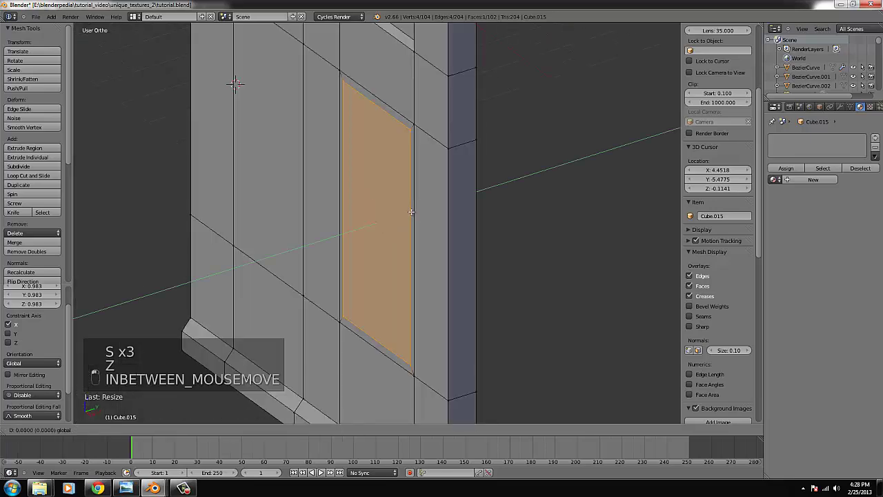
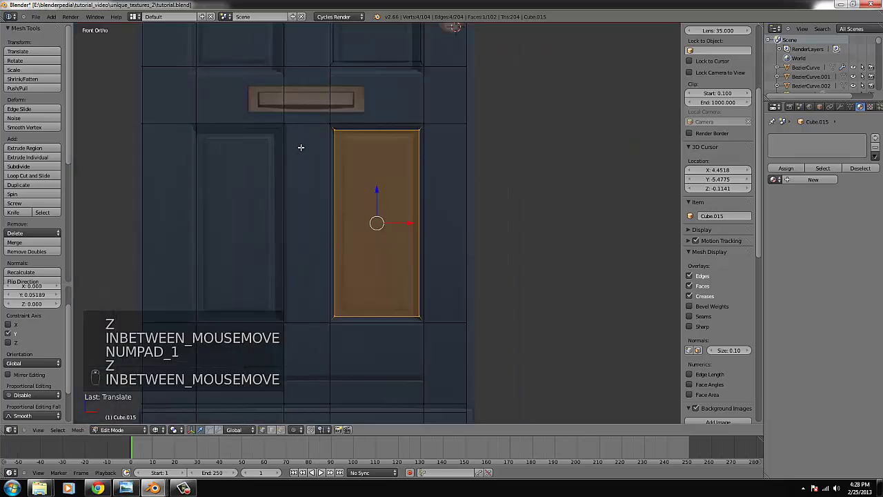
{"action": "key", "text": "z"}
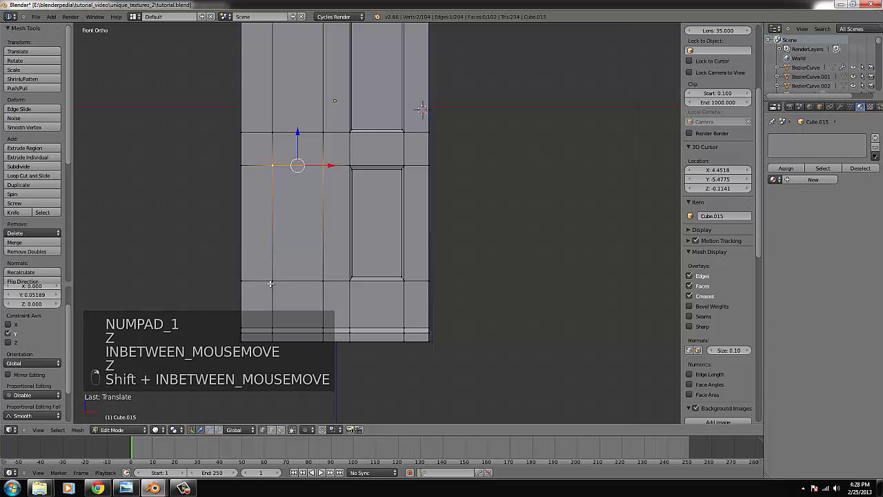
Step: Recess the lower-left panel face and compare it against the textured reference
{"action": "key", "text": "e"}
{"action": "key", "text": "s"}
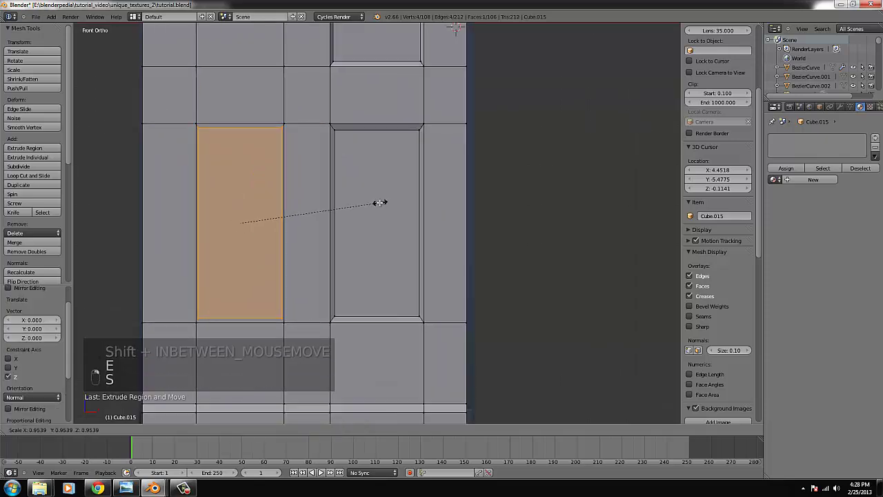
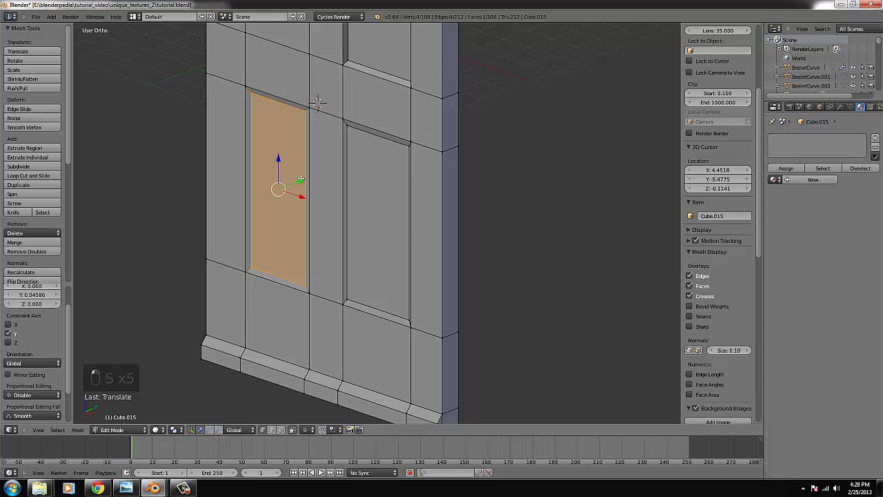
{"action": "key", "text": "KP_1"}
{"action": "key", "text": "KP_3"}
{"action": "key", "text": "z"}
{"action": "key", "text": "KP_1"}
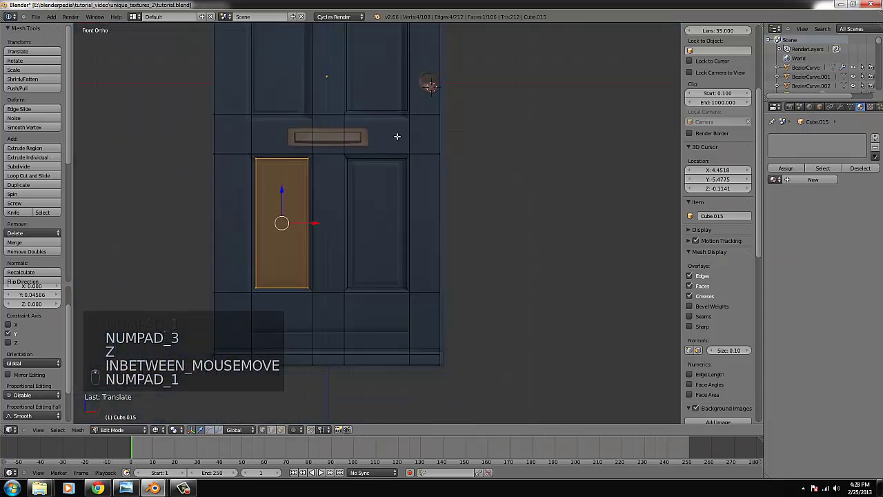
{"action": "key", "text": "z"}
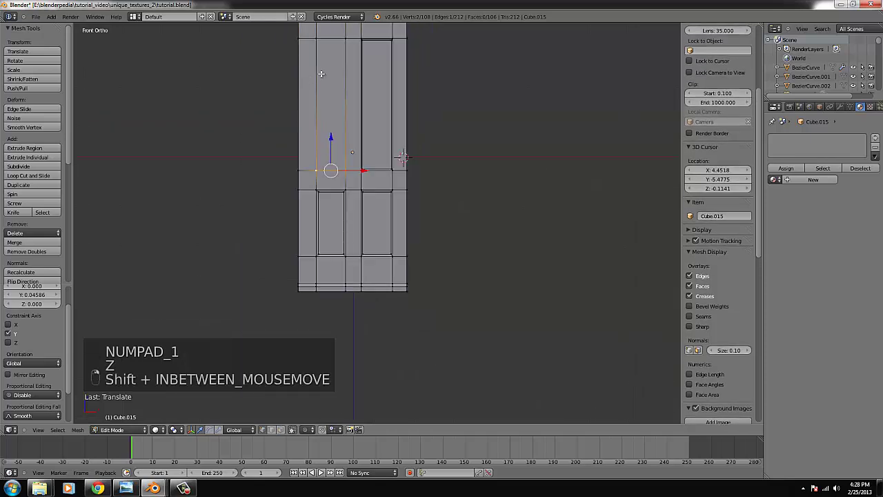
Step: Recess the tall panel face, shrinking it to leave a border
{"action": "key", "text": "ctrl+KP_Decimal"}
{"action": "key", "text": "e"}
{"action": "key", "text": "s"}
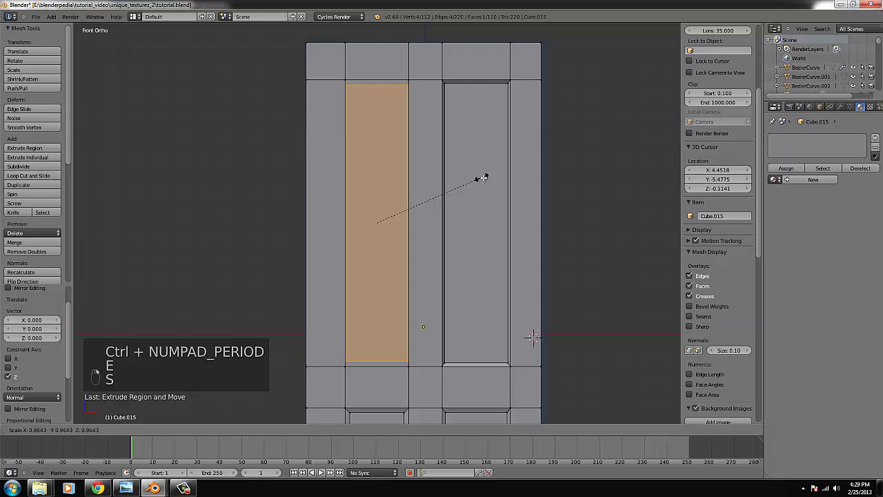
{"action": "key", "text": "s"}
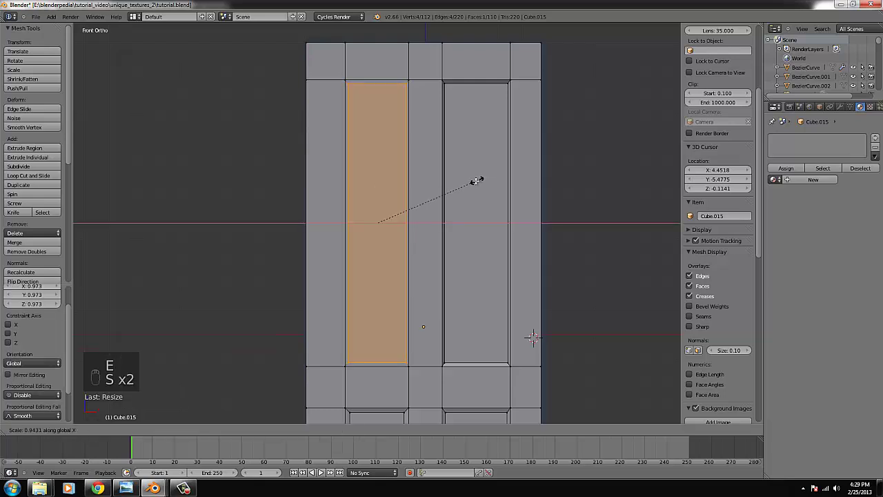
{"action": "key", "text": "z"}
{"action": "key", "text": "z"}
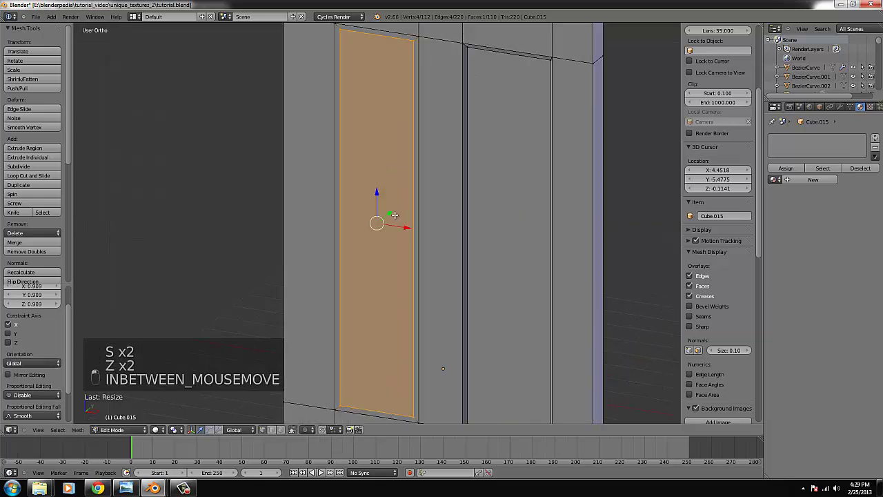
{"action": "key", "text": "KP_1"}
Step: Select the whole door mesh and project its UVs from the front view
{"action": "key", "text": "Tab"}
{"action": "key", "text": "z"}
{"action": "key", "text": "z"}
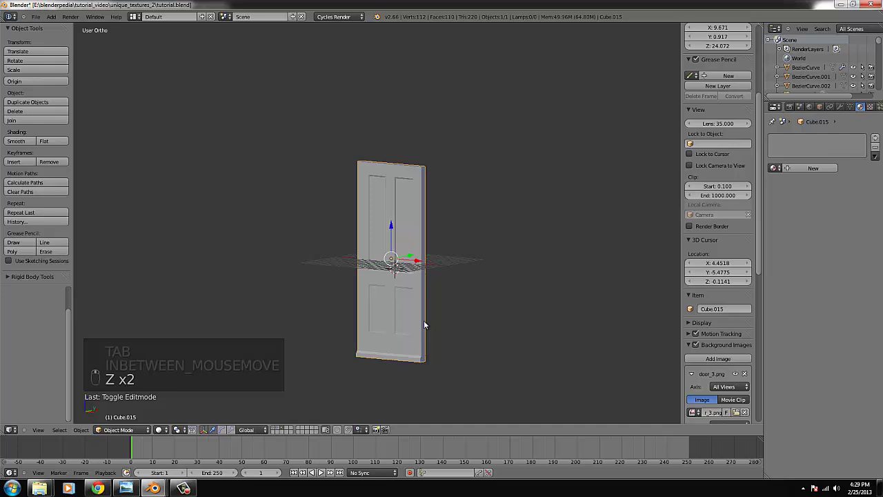
{"action": "key", "text": "KP_1"}
{"action": "key", "text": "Tab"}
{"action": "key", "text": "ctrl+l"}
{"action": "key", "text": "u"}
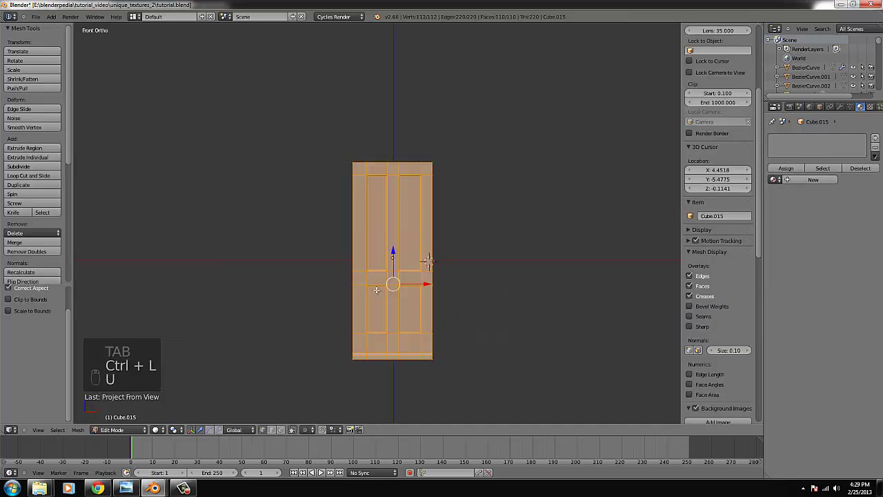
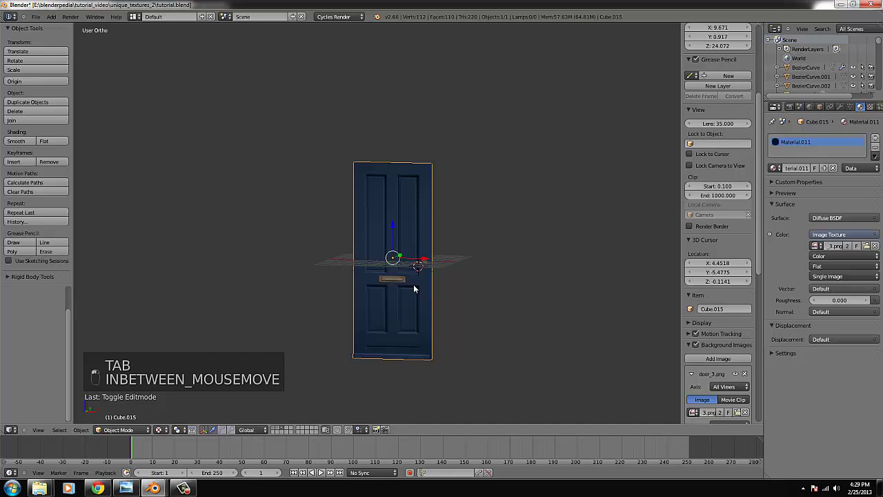
Step: Add a UV sphere at the doorknob spot on the textured door
{"action": "key", "text": "KP_1"}
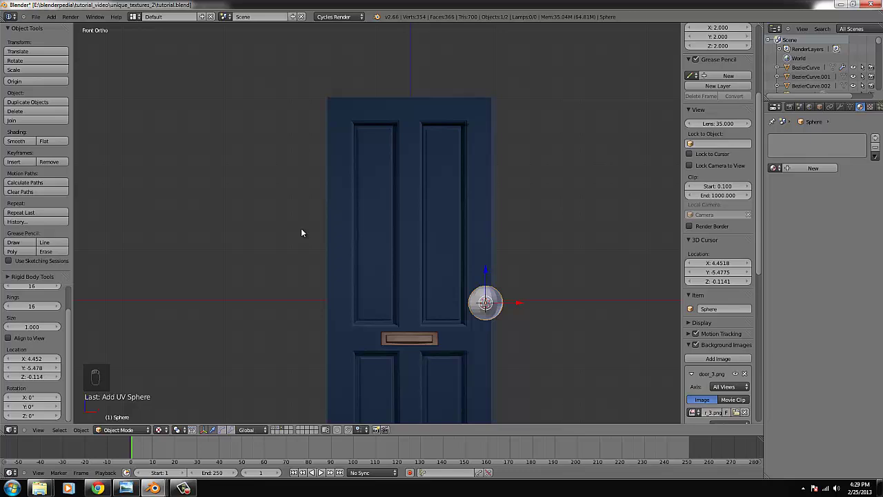
Step: Rotate the sphere 90° on X, remove a vertex and shrink it to knob size at the door edge
{"action": "key", "text": "KP_3"}
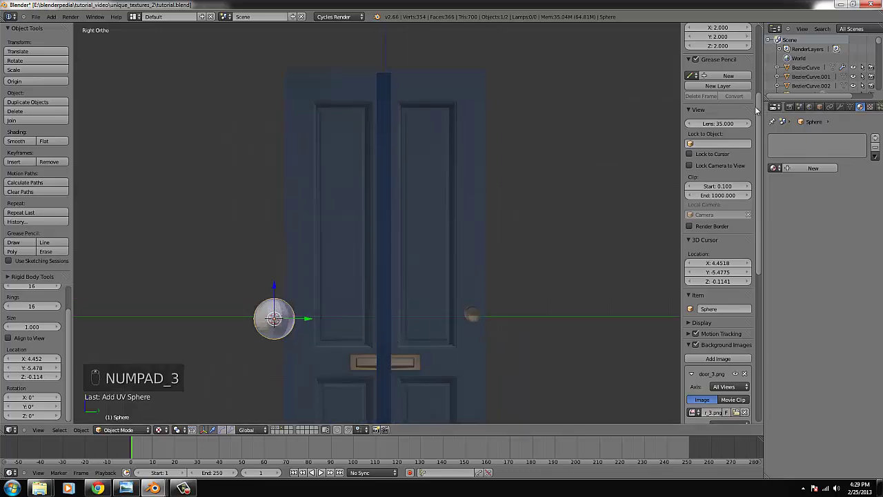
{"action": "key", "text": "r"}
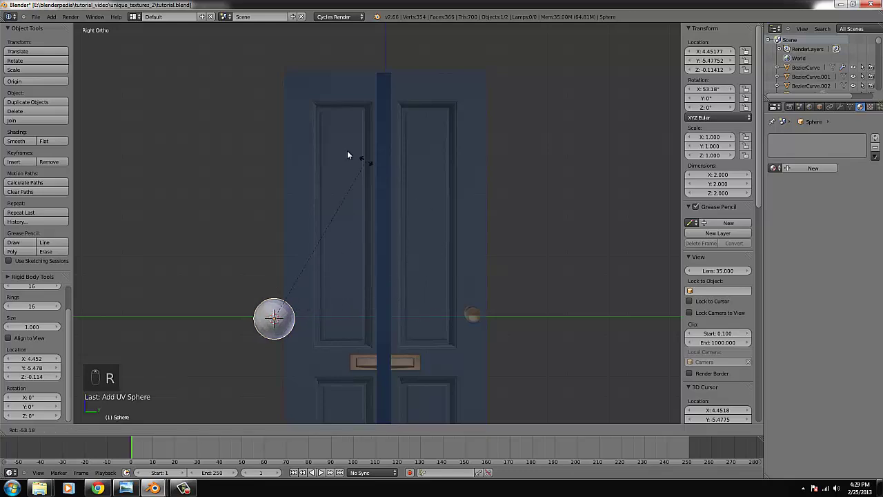
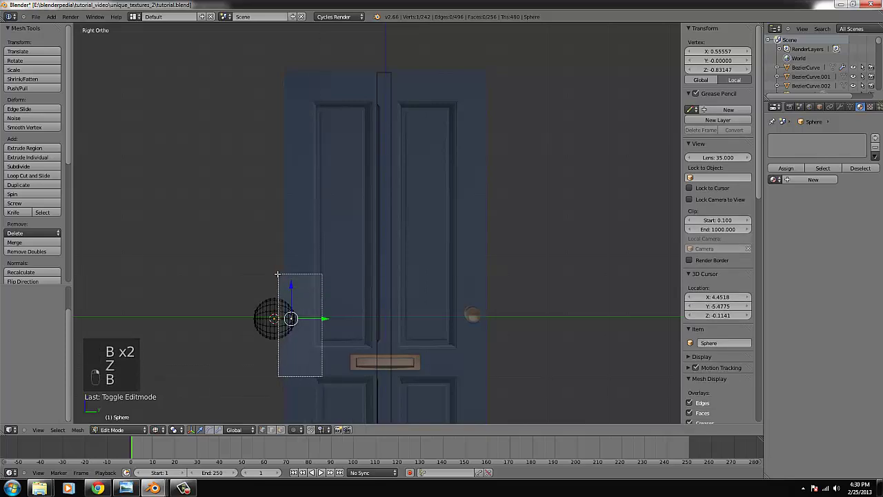
{"action": "key", "text": "x"}
{"action": "key", "text": "Tab"}
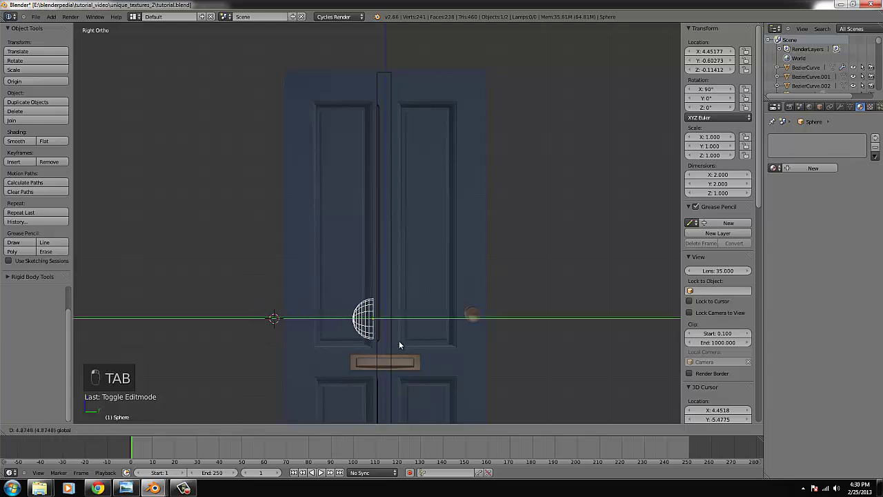
{"action": "key", "text": "KP_1"}
{"action": "key", "text": "s"}
{"action": "key", "text": "g"}
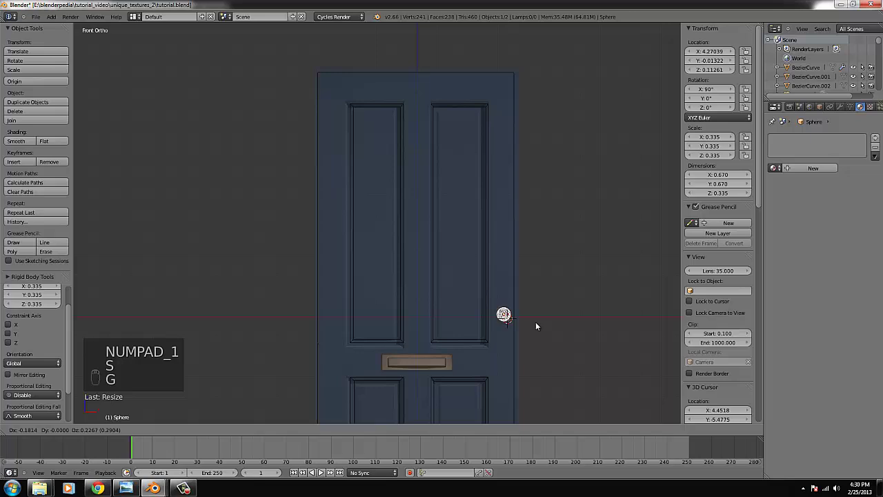
Step: Join the knob into the door object with Ctrl+J
{"action": "key", "text": "Tab"}
{"action": "key", "text": "ctrl+l"}
{"action": "key", "text": "u"}
{"action": "key", "text": "Tab"}
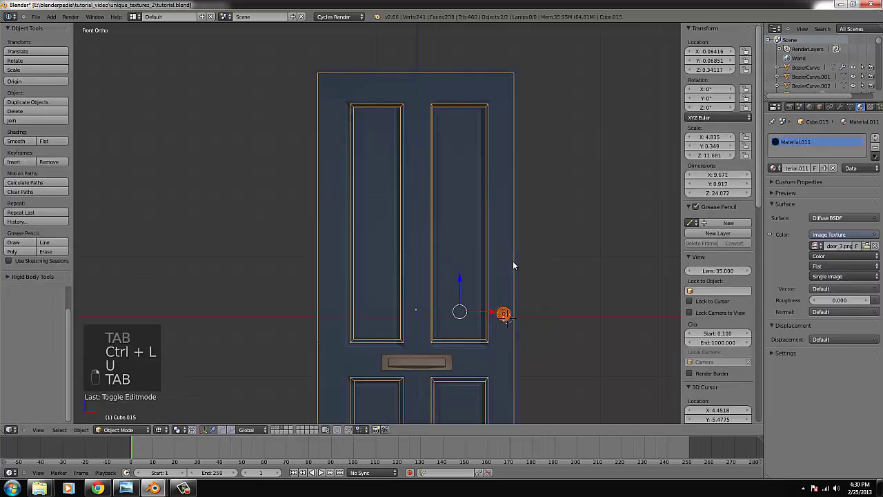
{"action": "key", "text": "ctrl+j"}
{"action": "key", "text": "Tab"}
Step: Move the knob vertices outward along Y onto the door's front surface and finish editing
{"action": "key", "text": "ctrl+l"}
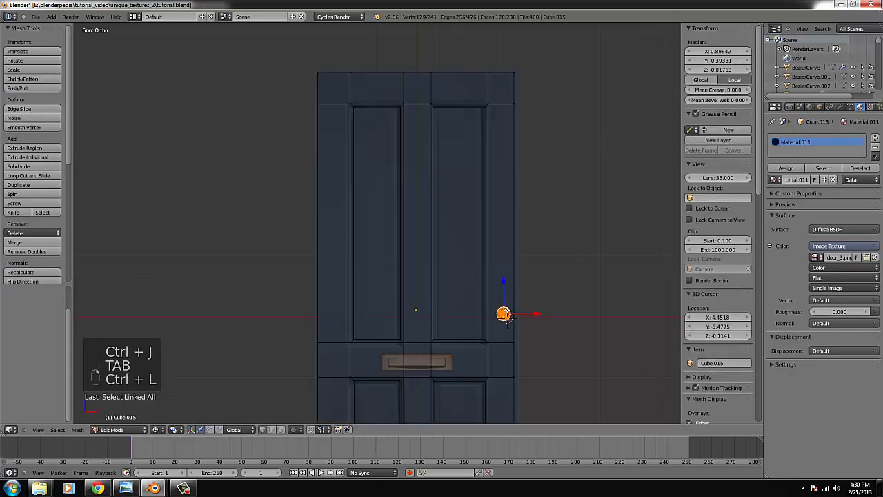
{"action": "key", "text": "u"}
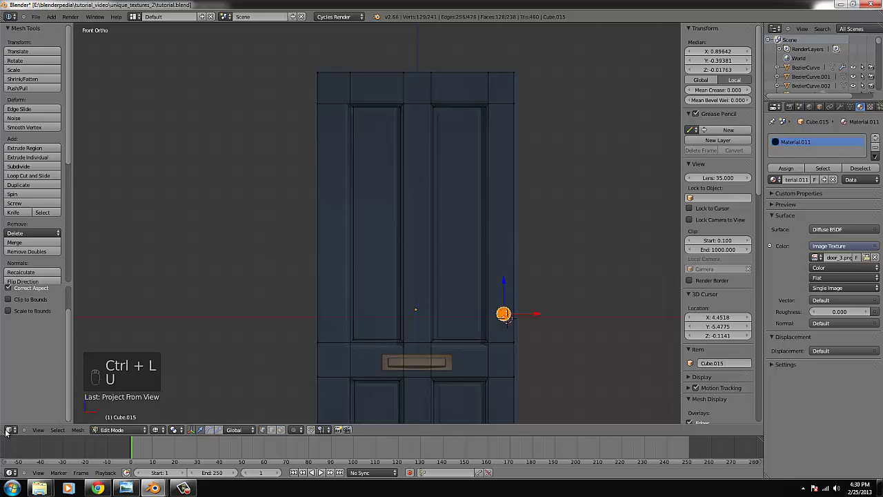
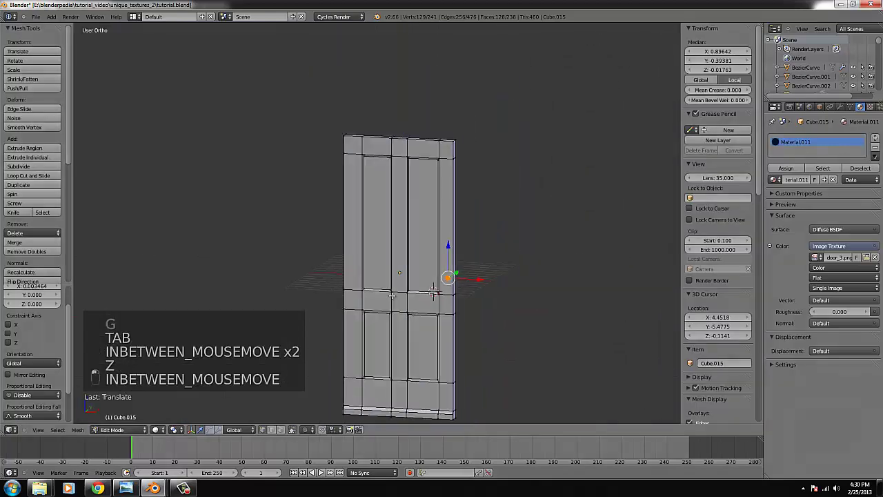
{"action": "key", "text": "Tab"}
{"action": "key", "text": "Tab"}
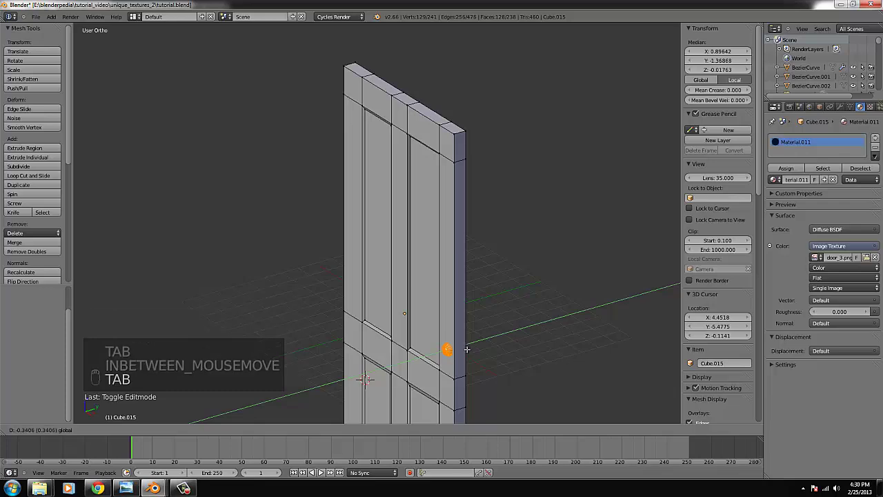
{"action": "key", "text": "Tab"}
{"action": "left_click_drag", "start_coordinate": [159, 432], "coordinate": [325, 347]}
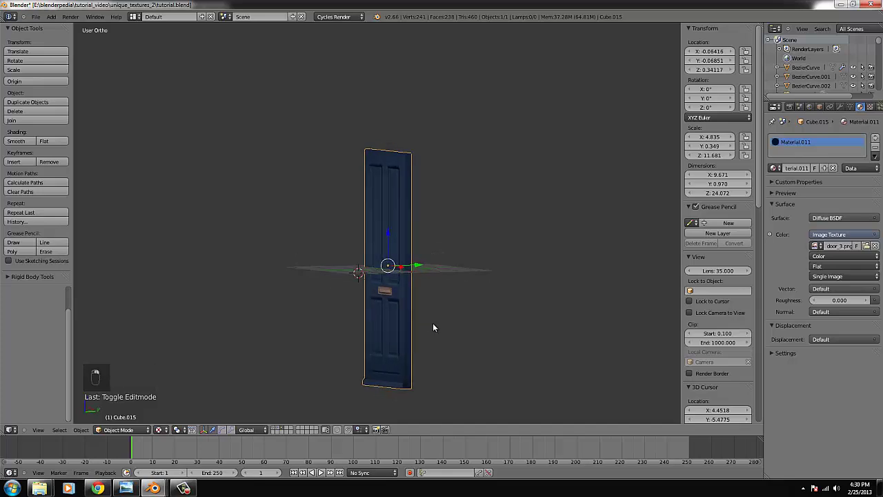
Step: Leave the door's isolated view and look down on the whole house scene from above
{"action": "key", "text": "b"}
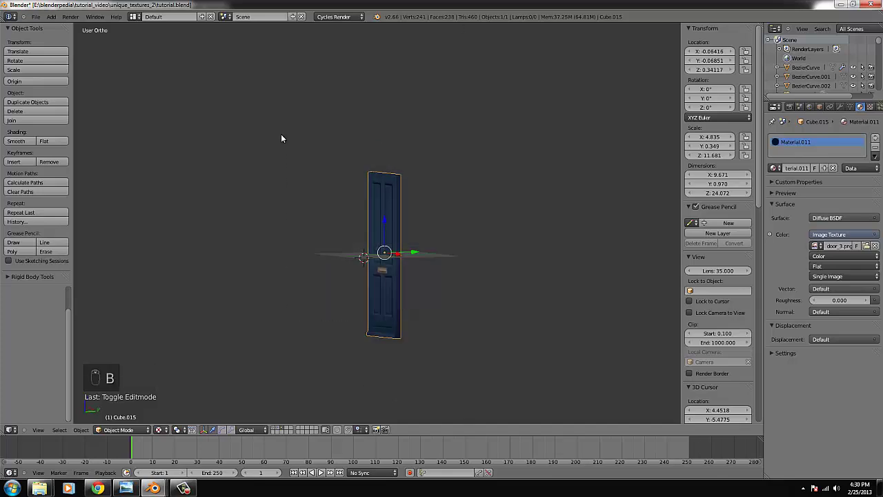
{"action": "key", "text": "KP_1"}
{"action": "key", "text": "KP_4"}
{"action": "key", "text": "KP_1"}
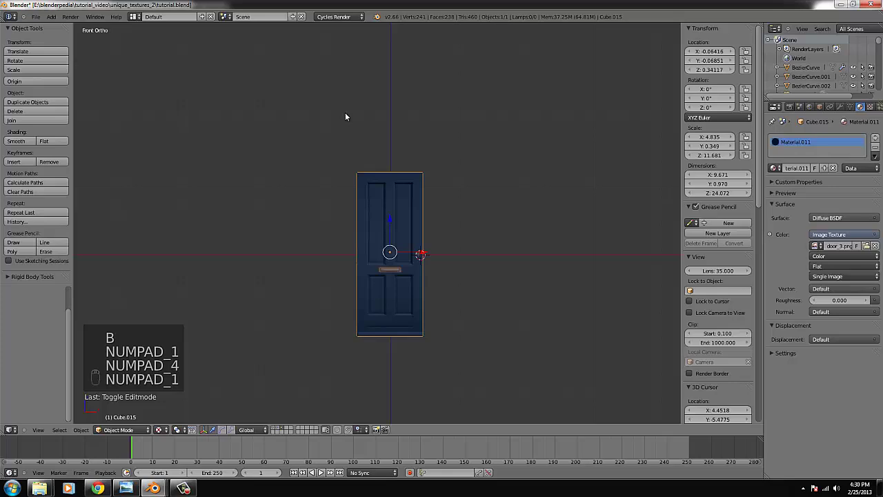
{"action": "key", "text": "z"}
{"action": "key", "text": "m"}
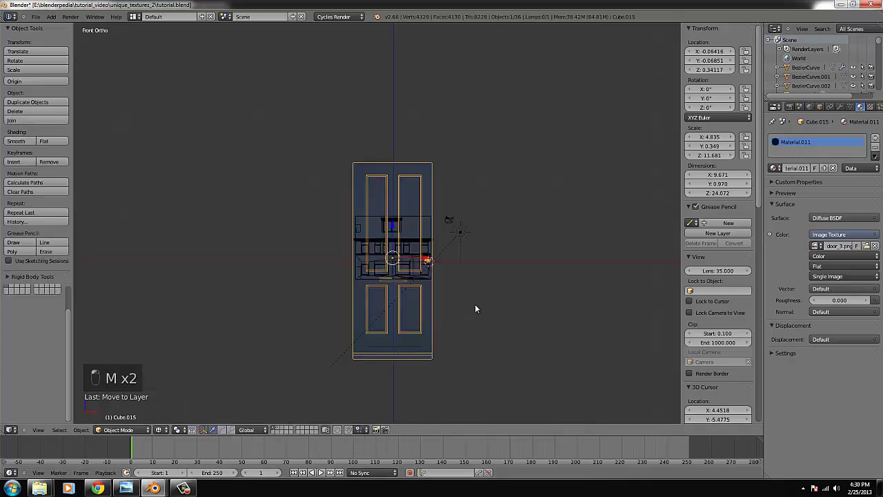
{"action": "key", "text": "s"}
{"action": "left_click", "coordinate": [431, 303]}
Step: Move the door up against the front wall and rotate it -90° to face outward
{"action": "key", "text": "KP_7"}
{"action": "left_click_drag", "start_coordinate": [479, 231], "coordinate": [294, 298]}
{"action": "key", "text": "g"}
{"action": "key", "text": "r"}
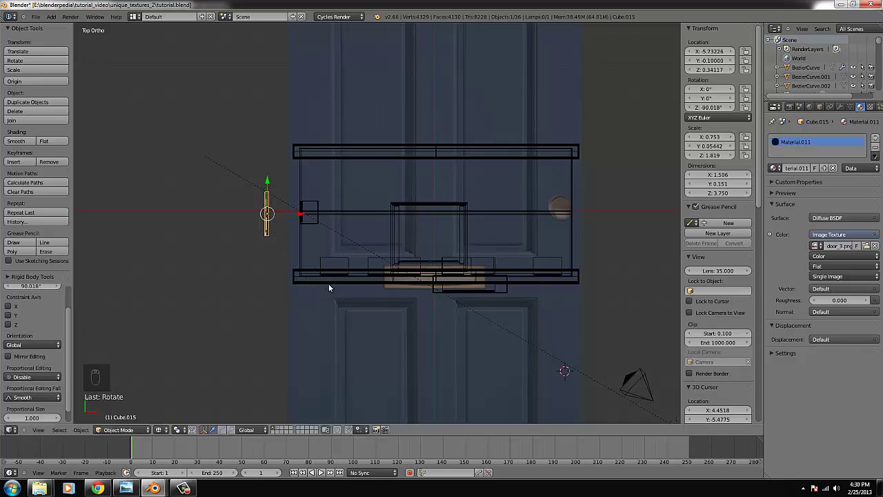
{"action": "left_click", "coordinate": [332, 287]}
{"action": "key", "text": "r"}
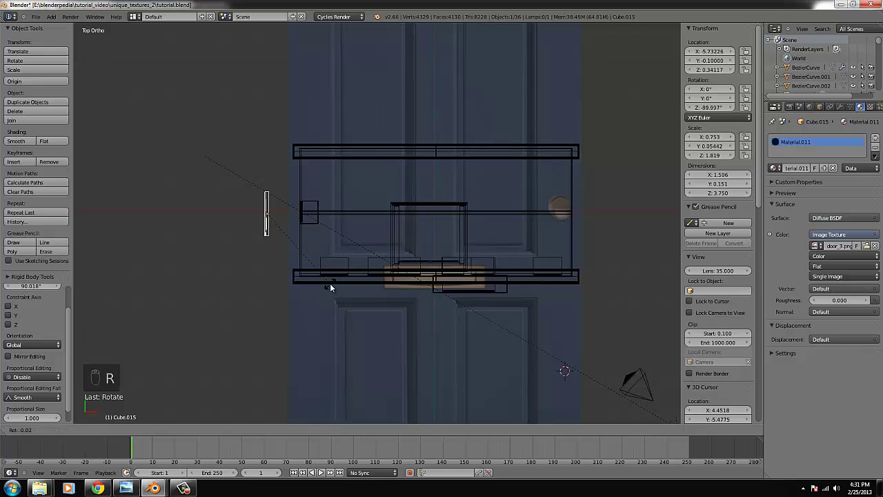
{"action": "left_click_drag", "start_coordinate": [334, 287], "coordinate": [348, 272]}
Step: Shrink the door to about half size, then smaller still, checking it from an angle
{"action": "key", "text": "g"}
{"action": "key", "text": "s"}
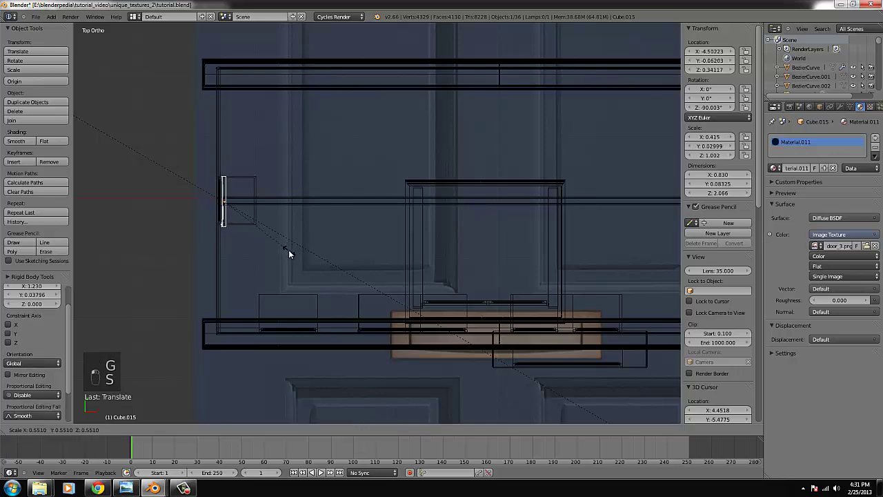
{"action": "key", "text": "g"}
{"action": "left_click_drag", "start_coordinate": [270, 259], "coordinate": [305, 239]}
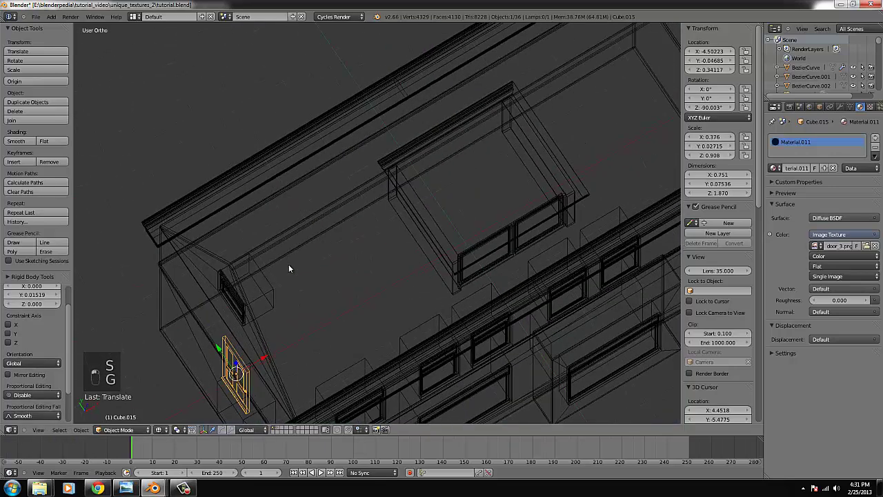
{"action": "key", "text": "KP_1"}
{"action": "key", "text": "KP_4"}
{"action": "key", "text": "KP_4"}
{"action": "key", "text": "KP_4"}
Step: Lower the door down to ground-floor level on the wall
{"action": "key", "text": "ctrl+KP_Decimal"}
{"action": "left_click_drag", "start_coordinate": [378, 205], "coordinate": [368, 332]}
{"action": "key", "text": "ctrl+KP_Decimal"}
{"action": "key", "text": "s"}
{"action": "key", "text": "g"}
{"action": "key", "text": "s"}
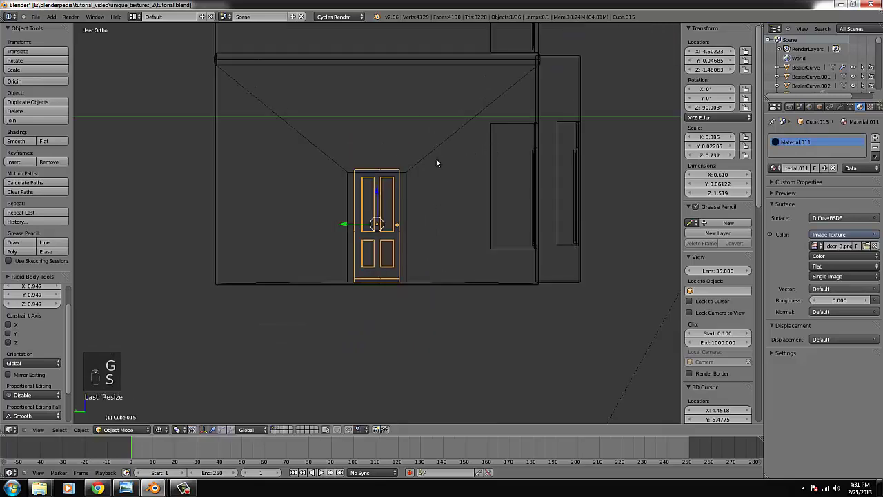
Step: Enlarge the door again so it fills the wall opening
{"action": "key", "text": "s"}
{"action": "key", "text": "s"}
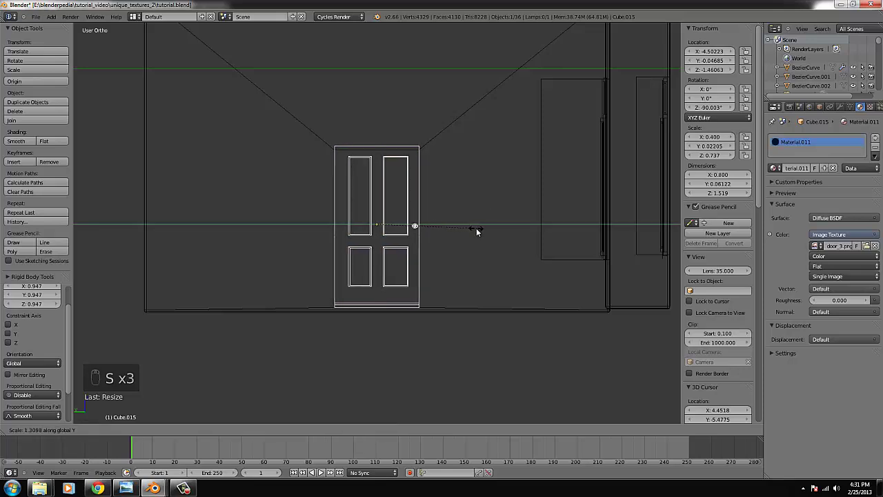
{"action": "key", "text": "s"}
{"action": "key", "text": "g"}
{"action": "key", "text": "s"}
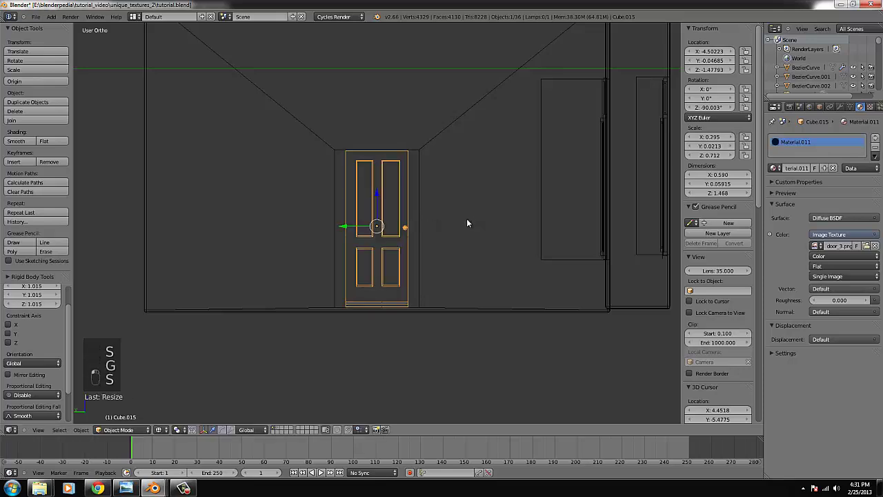
Step: Rescale the door's thickness and settle its final size in the doorway
{"action": "key", "text": "Tab"}
{"action": "key", "text": "b"}
{"action": "key", "text": "Tab"}
{"action": "key", "text": "s"}
{"action": "key", "text": "g"}
{"action": "key", "text": "s"}
{"action": "key", "text": "s"}
{"action": "key", "text": "s"}
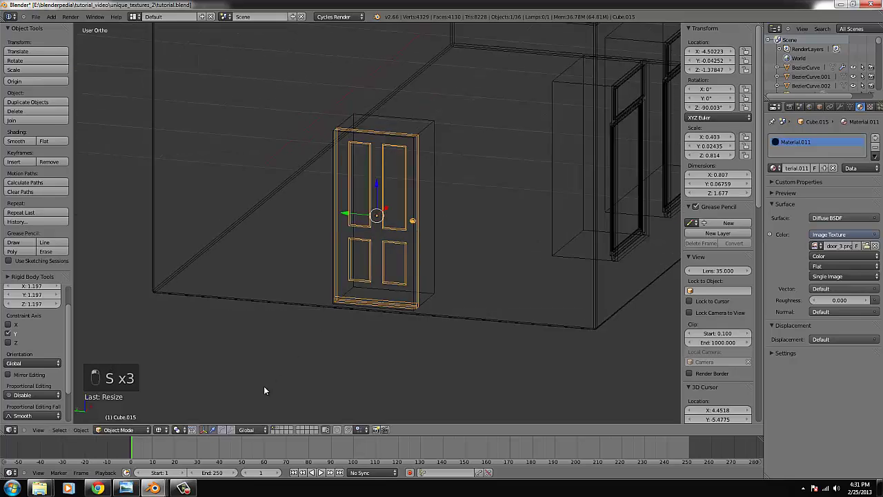
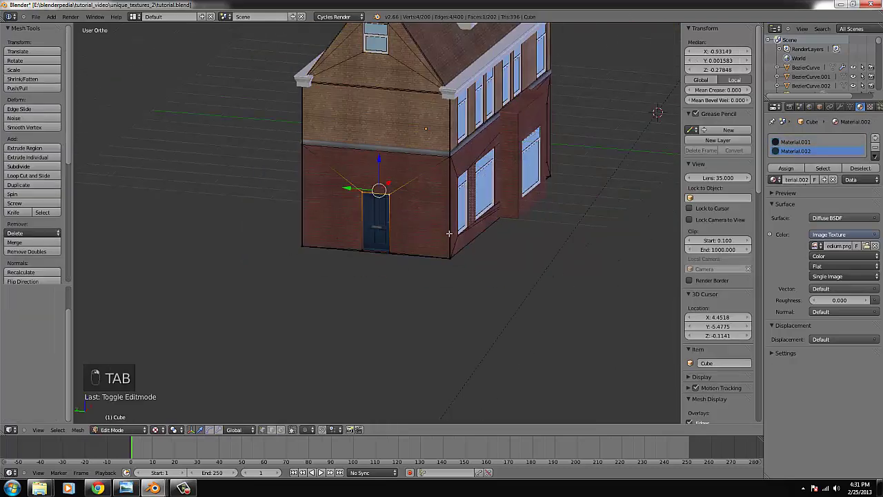
Step: Edit the house in Front view with hidden edges visible and select the ground-floor wall faces around the door
{"action": "key", "text": "KP_1"}
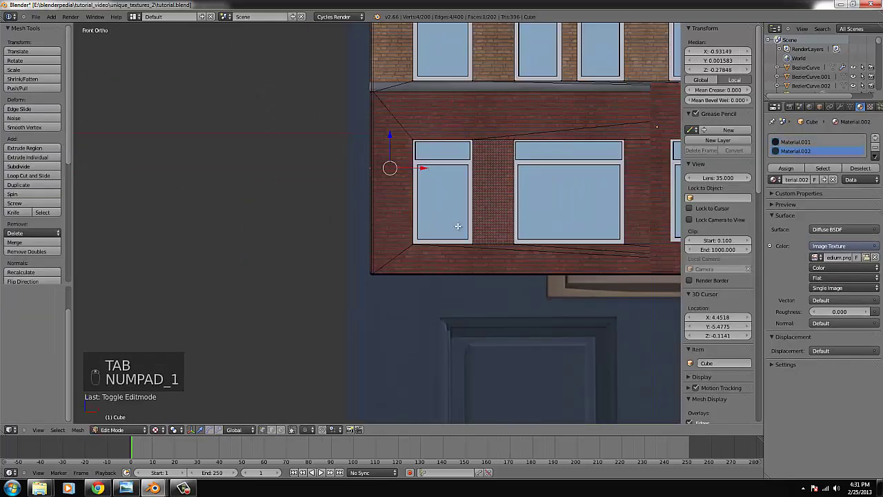
{"action": "key", "text": "z"}
{"action": "key", "text": "b"}
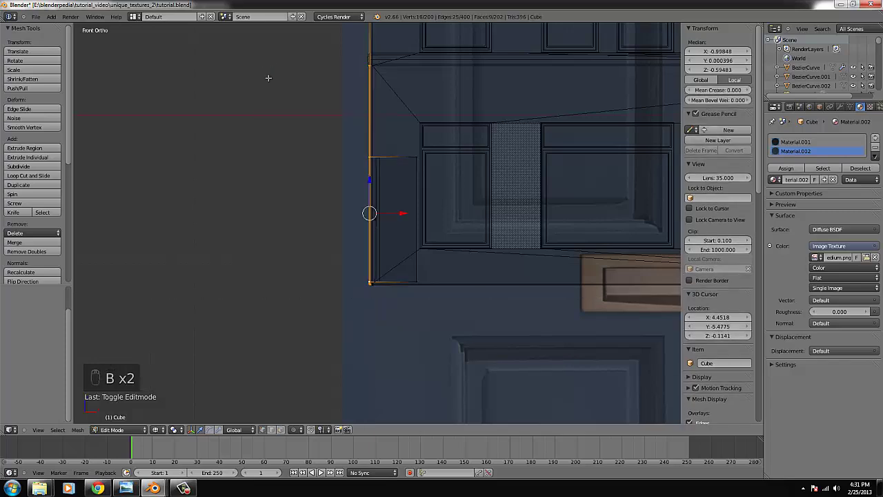
{"action": "key", "text": "KP_1"}
{"action": "key", "text": "KP_4"}
{"action": "key", "text": "KP_4"}
{"action": "key", "text": "KP_4"}
{"action": "key", "text": "z"}
{"action": "key", "text": "z"}
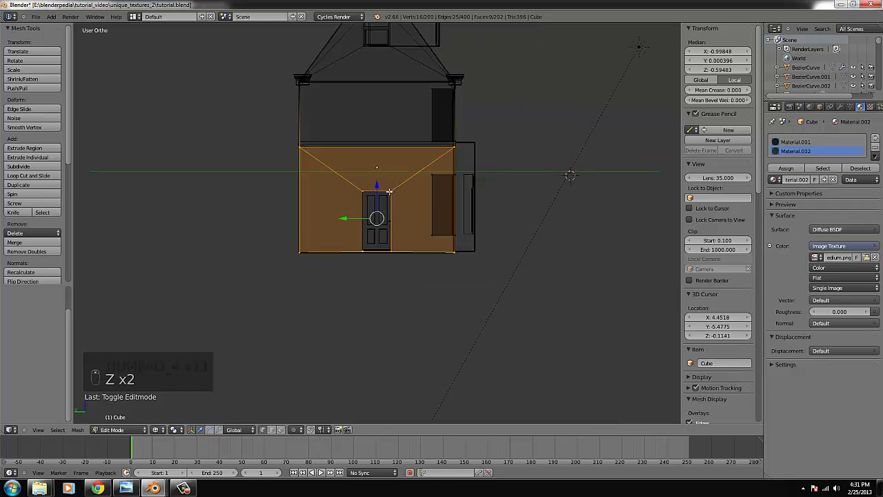
Step: Re-project the brick texture from view onto those faces, adding the lower bay wall faces
{"action": "key", "text": "u"}
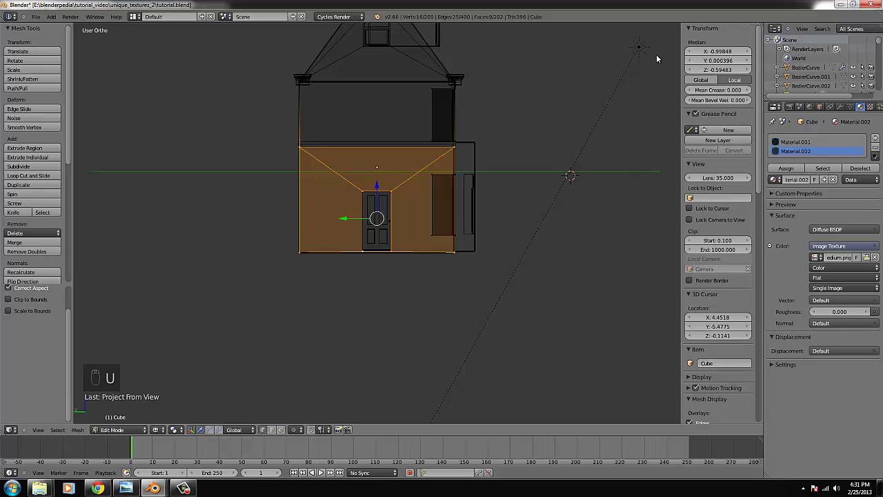
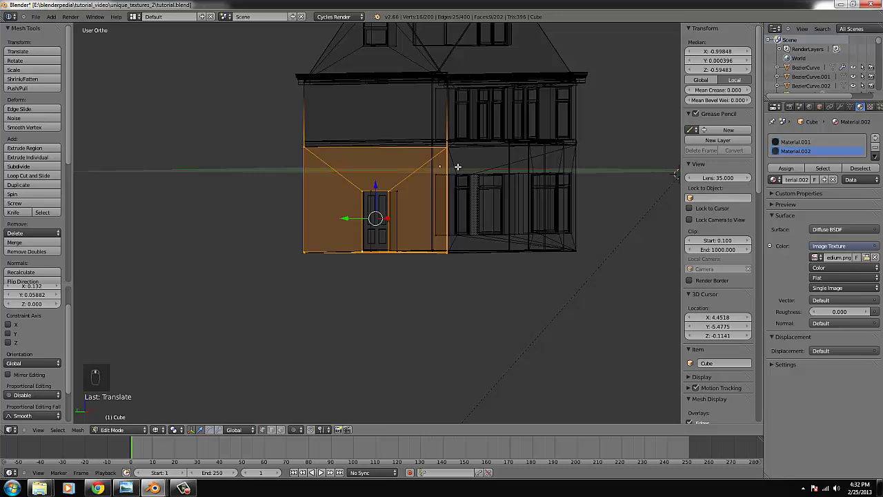
{"action": "key", "text": "b"}
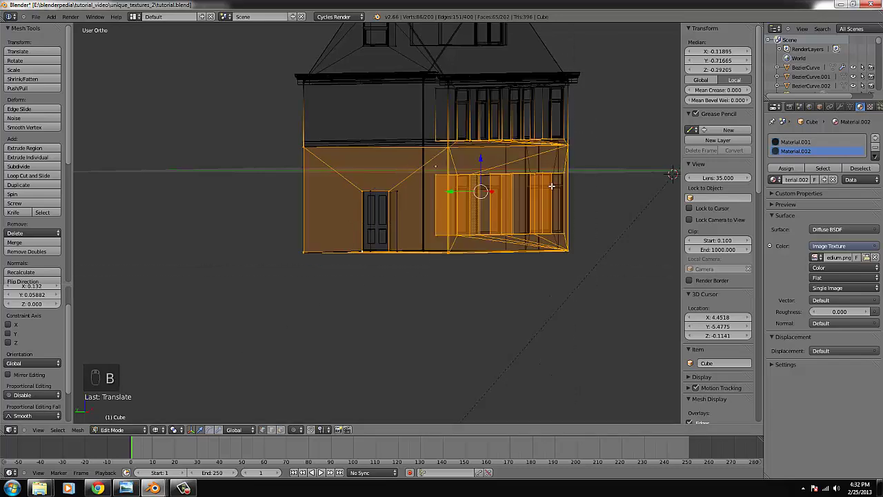
{"action": "key", "text": "b"}
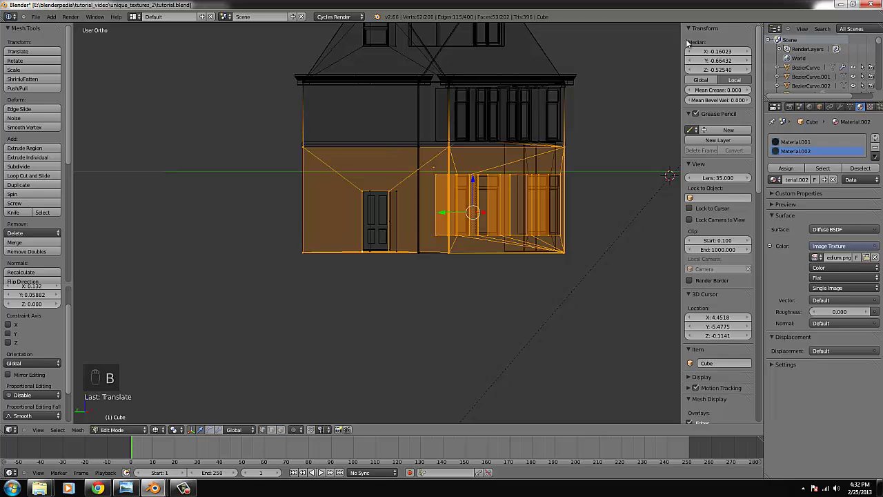
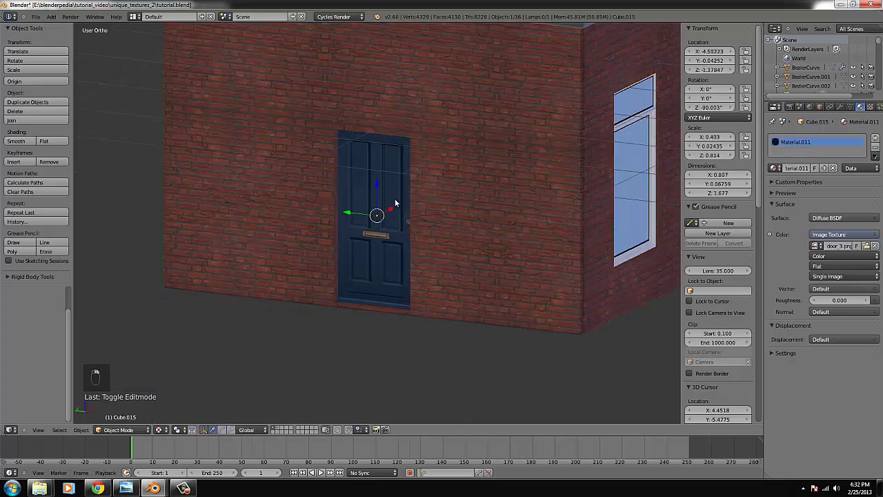
Step: Check the door in Rendered shading, nudge it along X against the brick wall, and return to wireframe
{"action": "key", "text": "z"}
{"action": "key", "text": "z"}
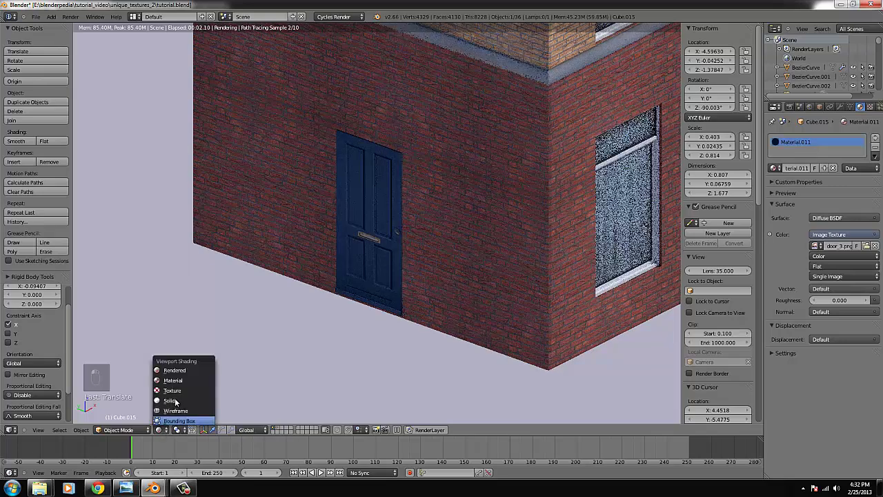
{"action": "key", "text": "KP_1"}
{"action": "key", "text": "KP_4"}
{"action": "key", "text": "KP_4"}
{"action": "key", "text": "KP_4"}
{"action": "key", "text": "z"}
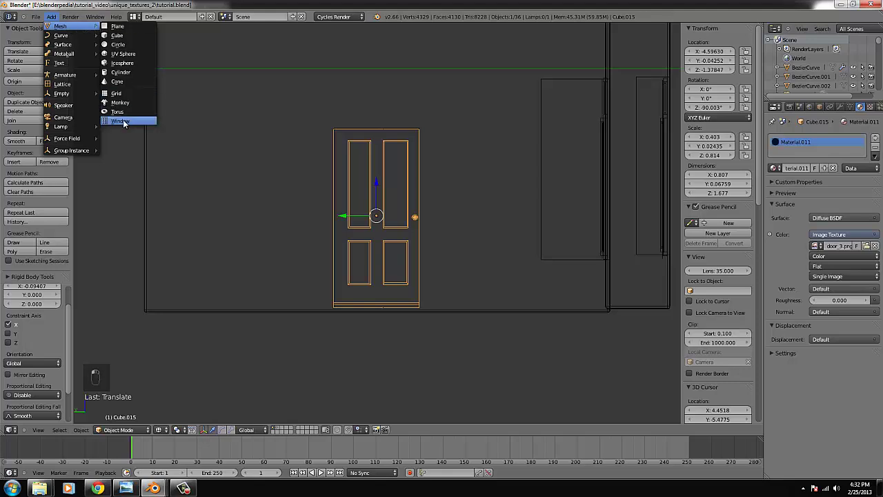
Step: Add a PVC window mesh and set it to width 120 and height 300 beside the house
{"action": "key", "text": "KP_1"}
{"action": "key", "text": "ctrl+KP_Decimal"}
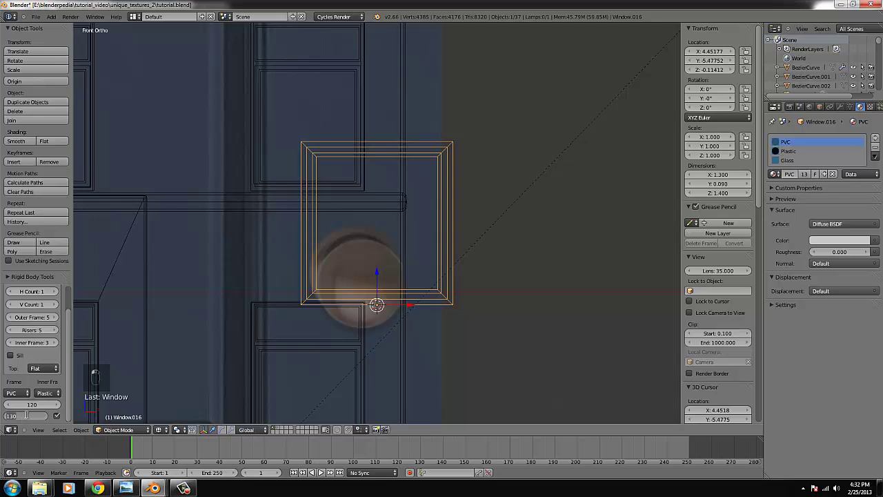
{"action": "key", "text": "0"}
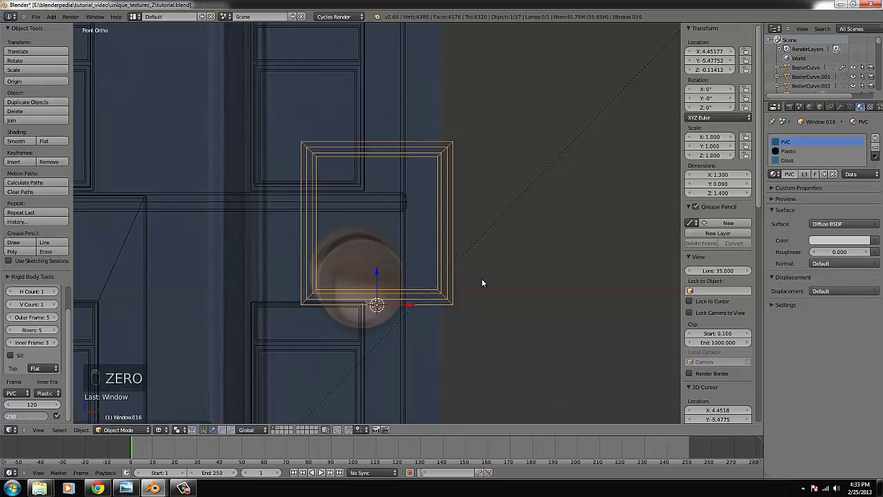
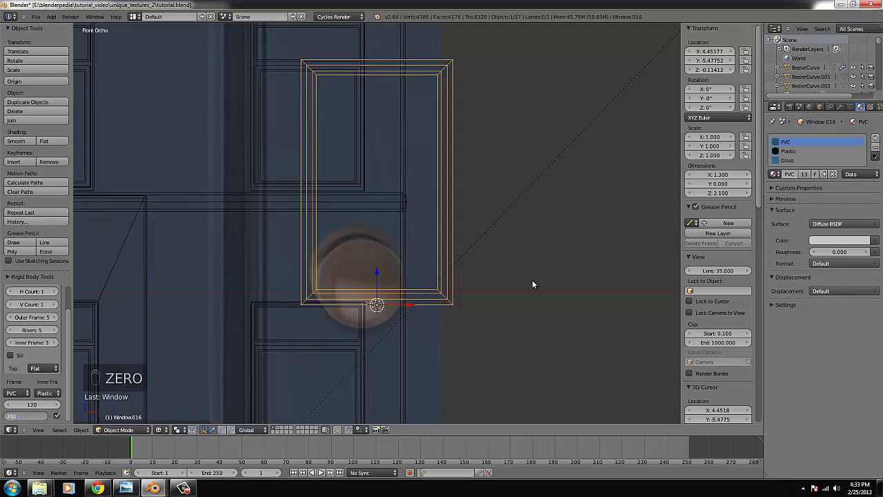
{"action": "key", "text": "z"}
{"action": "middle_click", "coordinate": [390, 260]}
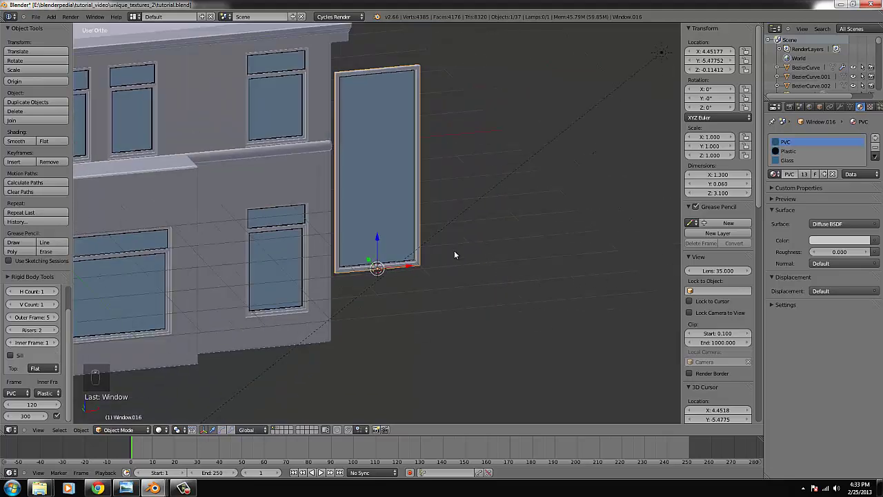
Step: Enter the window's mesh and select its lower frame part
{"action": "key", "text": "g"}
{"action": "key", "text": "Tab"}
{"action": "key", "text": "Tab"}
{"action": "key", "text": "Tab"}
{"action": "key", "text": "ctrl+KP_Decimal"}
{"action": "key", "text": "z"}
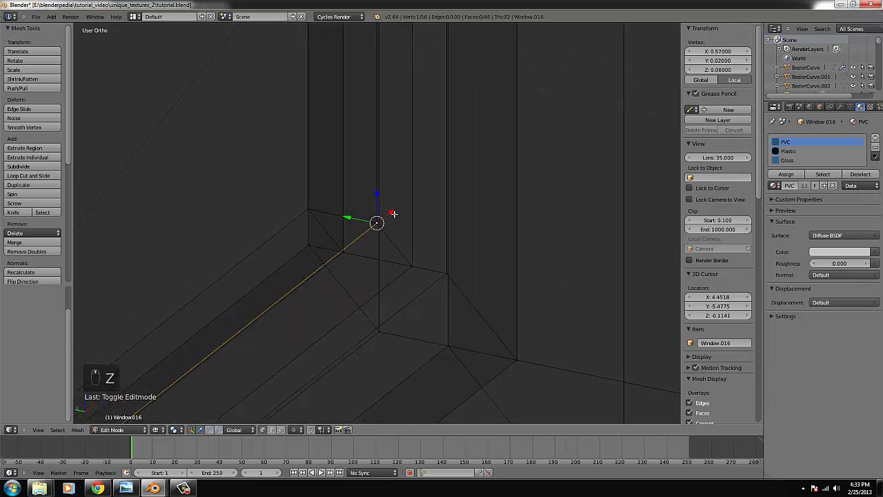
{"action": "key", "text": "z"}
{"action": "key", "text": "z"}
{"action": "key", "text": "ctrl+l"}
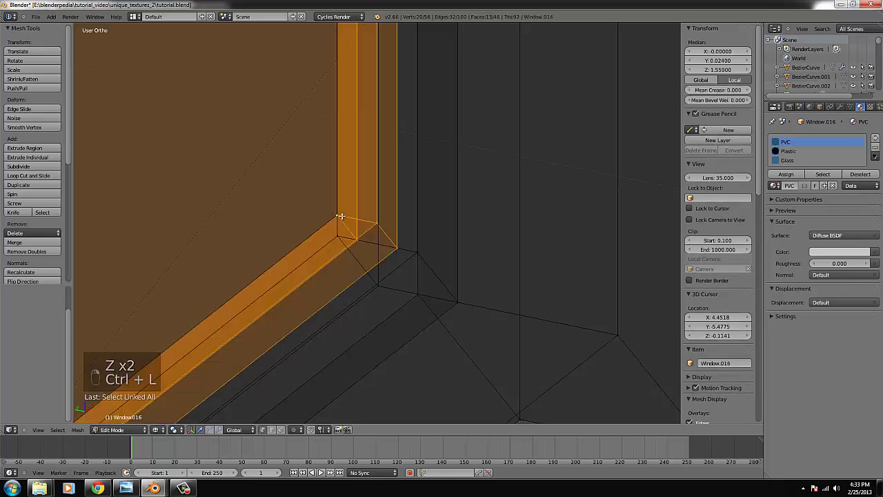
{"action": "key", "text": "ctrl+l"}
Step: Delete the lower frame vertices and finish editing the window mesh
{"action": "key", "text": "x"}
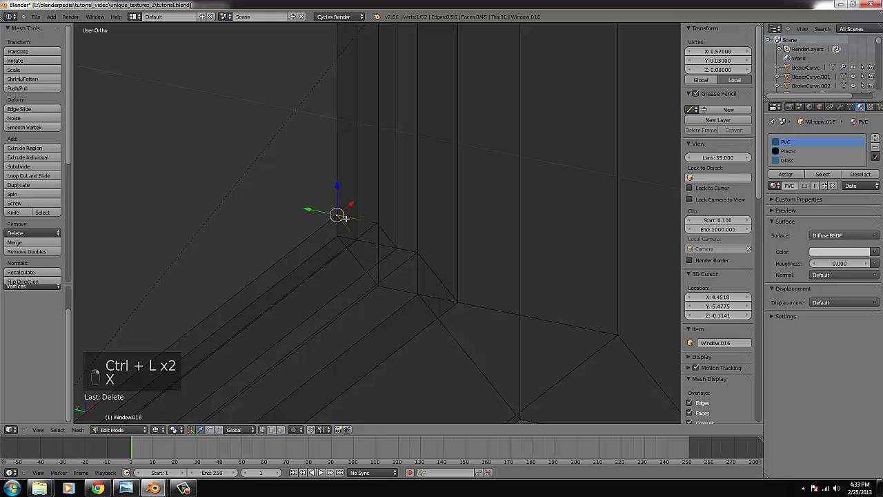
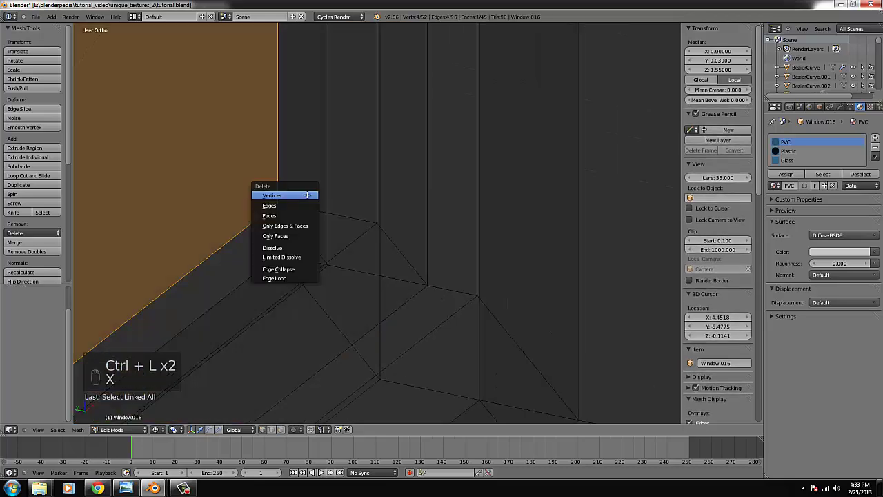
{"action": "key", "text": "Tab"}
{"action": "key", "text": "z"}
{"action": "key", "text": "Tab"}
{"action": "key", "text": "z"}
{"action": "key", "text": "ctrl+l"}
{"action": "key", "text": "x"}
{"action": "key", "text": "Tab"}
{"action": "key", "text": "z"}
Step: From Top view, turn the window frame a quarter turn to align with the front wall
{"action": "key", "text": "KP_1"}
{"action": "key", "text": "KP_7"}
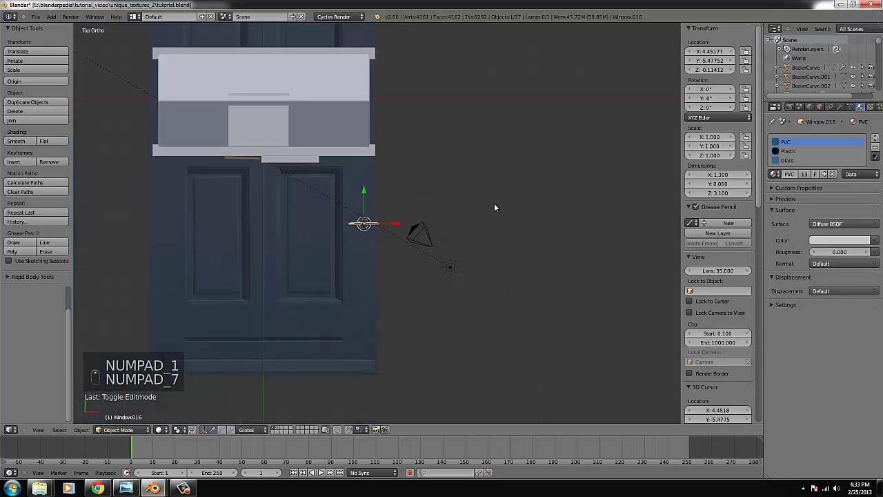
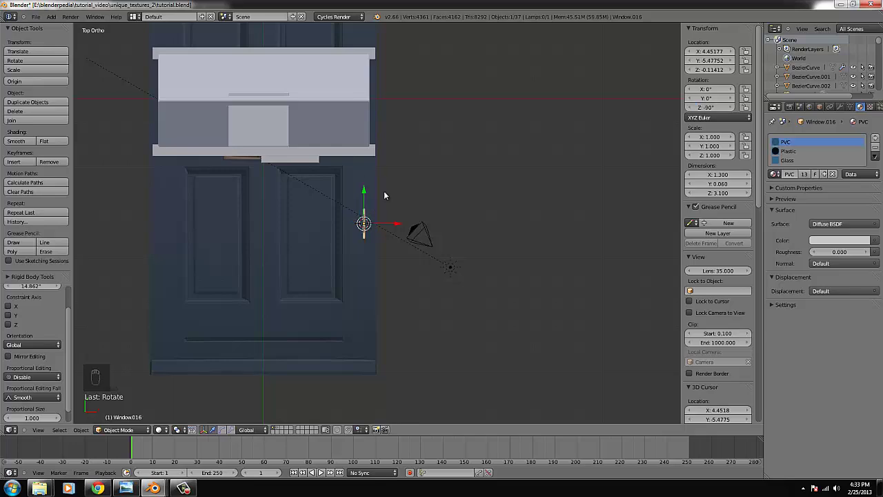
{"action": "key", "text": "g"}
{"action": "left_click_drag", "start_coordinate": [233, 178], "coordinate": [485, 281]}
{"action": "key", "text": "ctrl+KP_Decimal"}
{"action": "middle_click", "coordinate": [484, 281]}
{"action": "key", "text": "KP_1"}
{"action": "key", "text": "KP_4"}
{"action": "key", "text": "KP_4"}
{"action": "key", "text": "KP_4"}
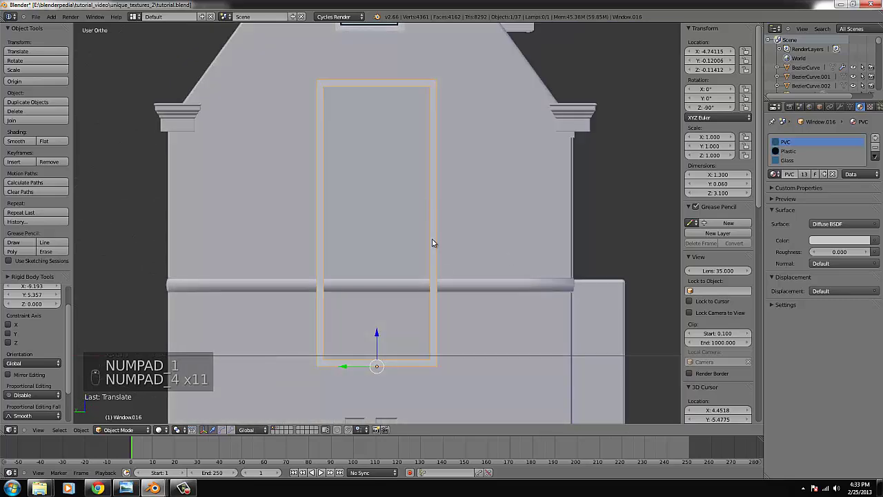
Step: Move the window frame onto the door and scale it down to roughly the doorway's size
{"action": "key", "text": "g"}
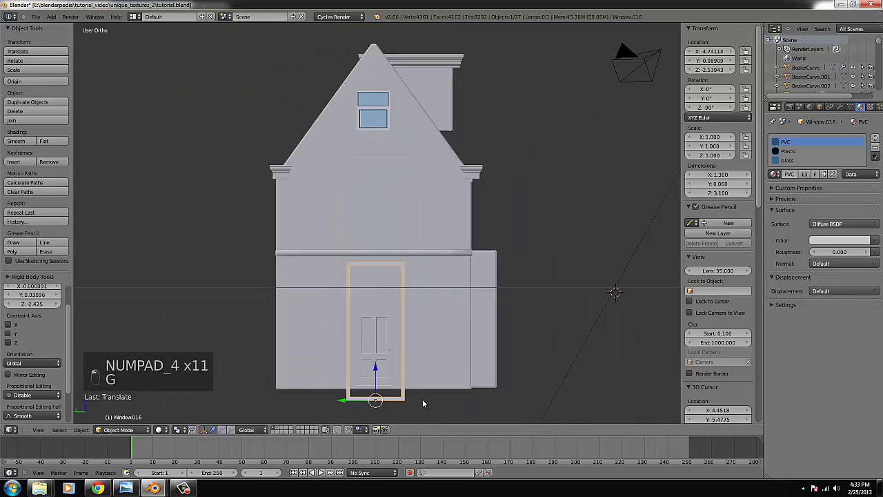
{"action": "key", "text": "ctrl+KP_Decimal"}
{"action": "key", "text": "z"}
{"action": "key", "text": "s"}
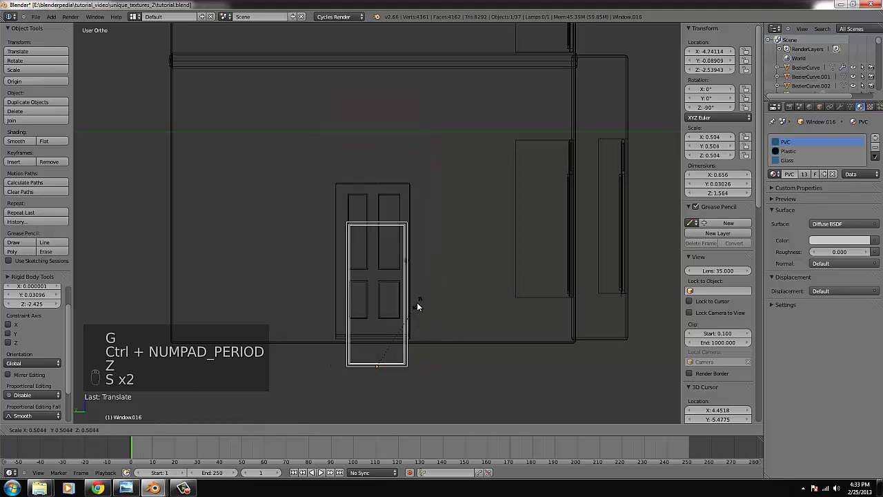
{"action": "left_click_drag", "start_coordinate": [447, 342], "coordinate": [453, 302]}
{"action": "key", "text": "g"}
{"action": "key", "text": "s"}
{"action": "key", "text": "g"}
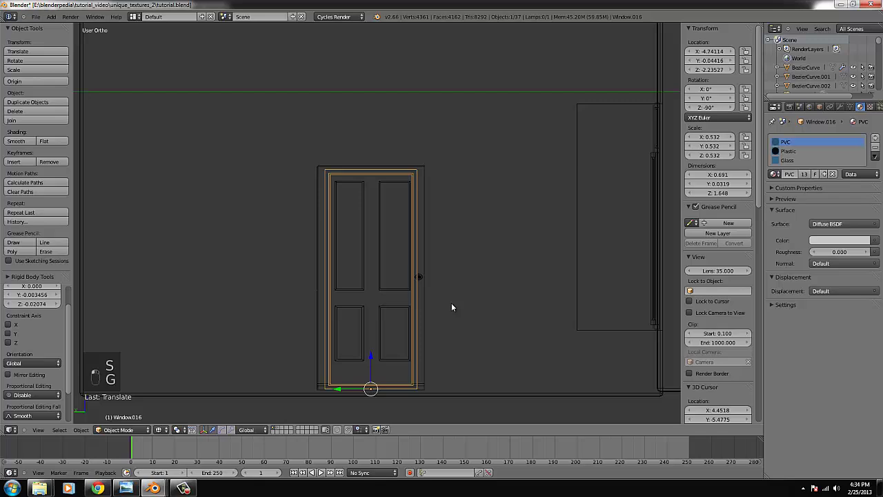
{"action": "key", "text": "s"}
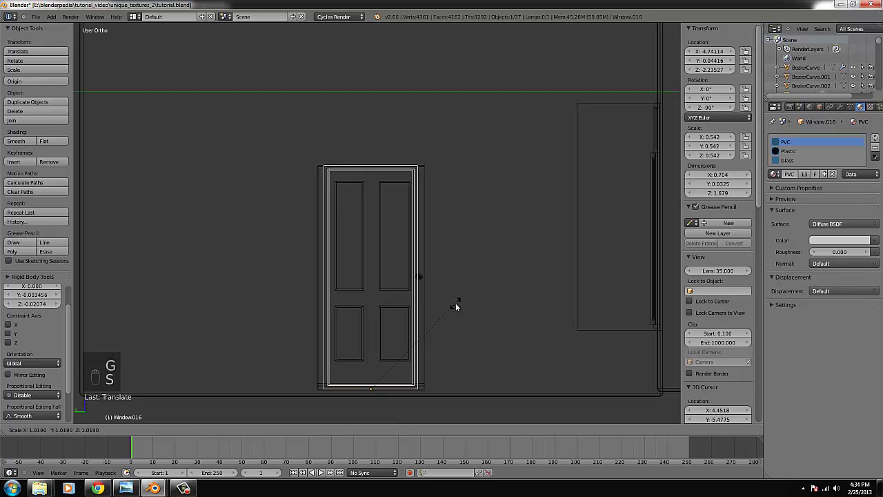
Step: Push both frame sides outward past the door and narrow the door to sit inside the frame
{"action": "key", "text": "Tab"}
{"action": "key", "text": "b"}
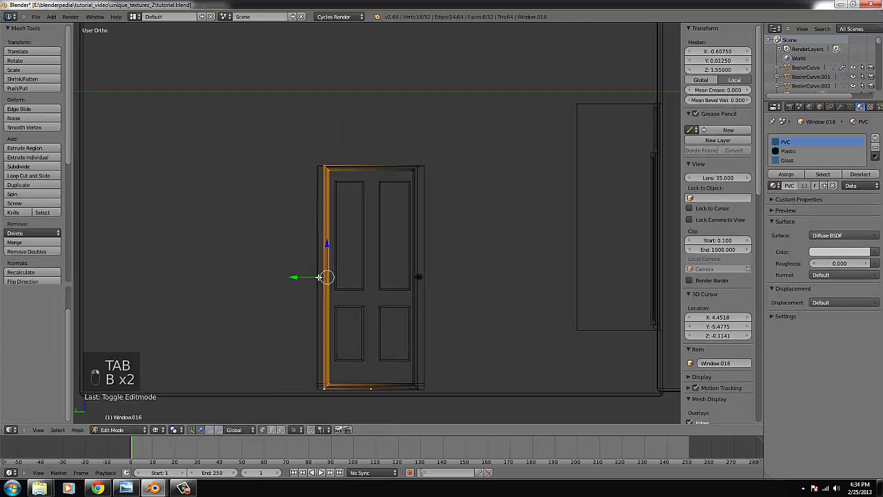
{"action": "key", "text": "b"}
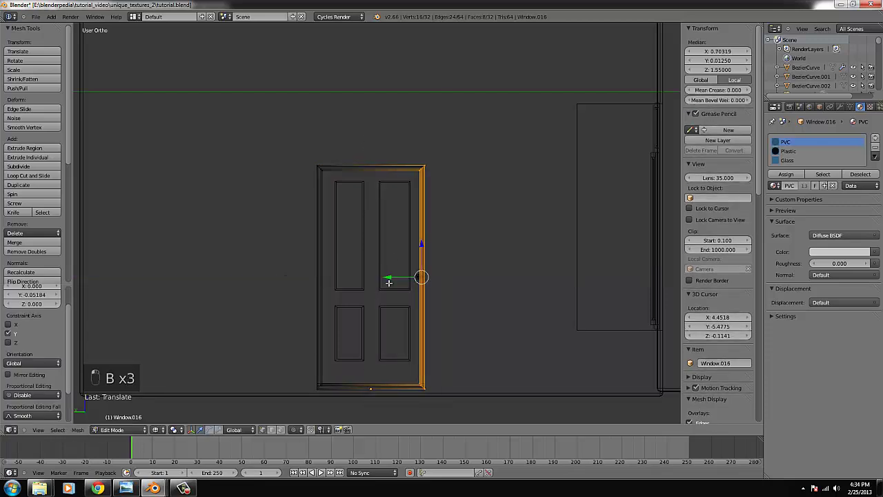
{"action": "key", "text": "Tab"}
{"action": "key", "text": "s"}
{"action": "key", "text": "s"}
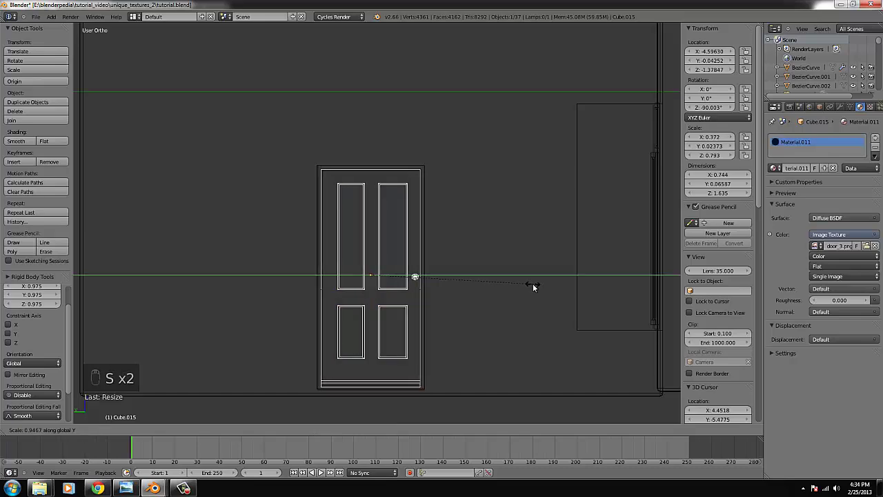
{"action": "key", "text": "z"}
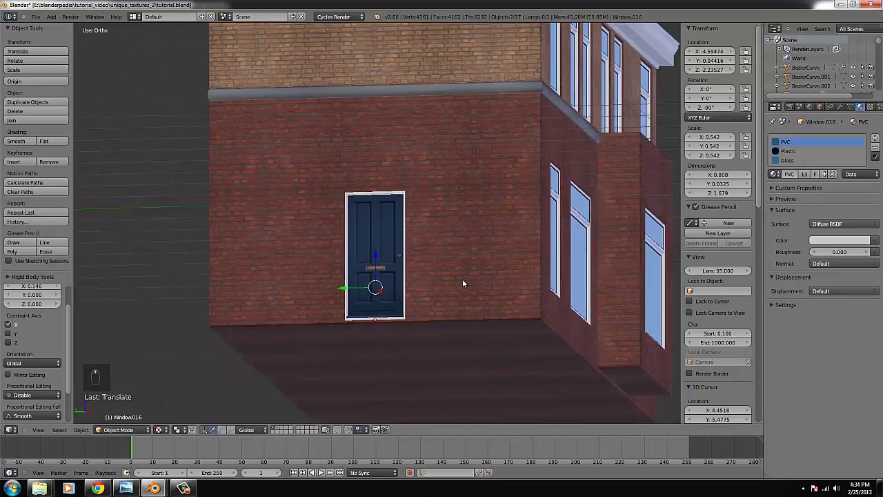
Step: Add a cube, undo the stray extra window, and shrink the cube into a small block below the window
{"action": "key", "text": "KP_1"}
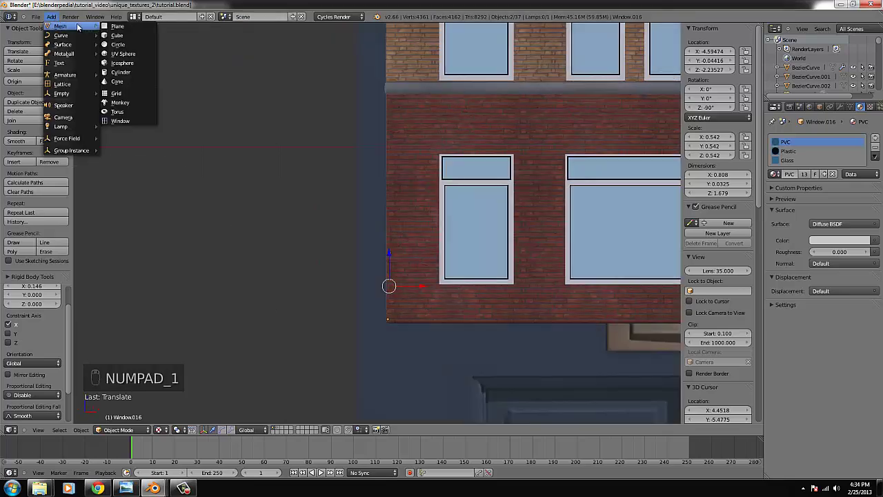
{"action": "key", "text": "z"}
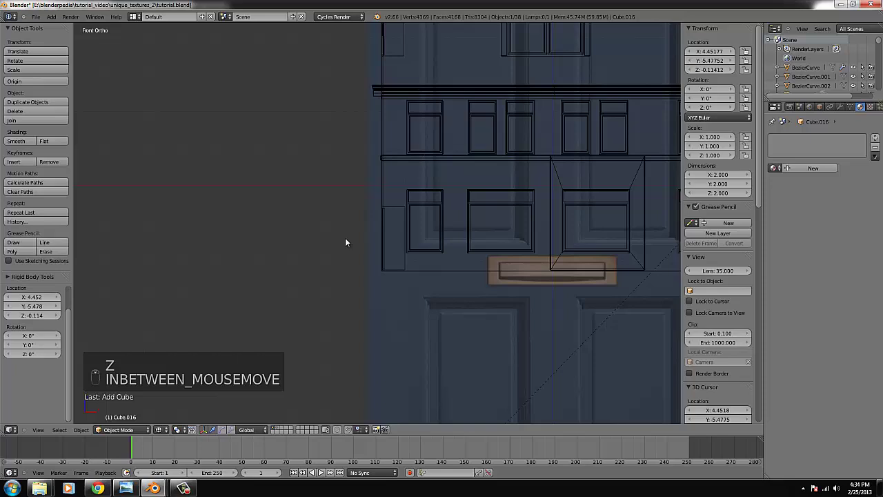
{"action": "key", "text": "g"}
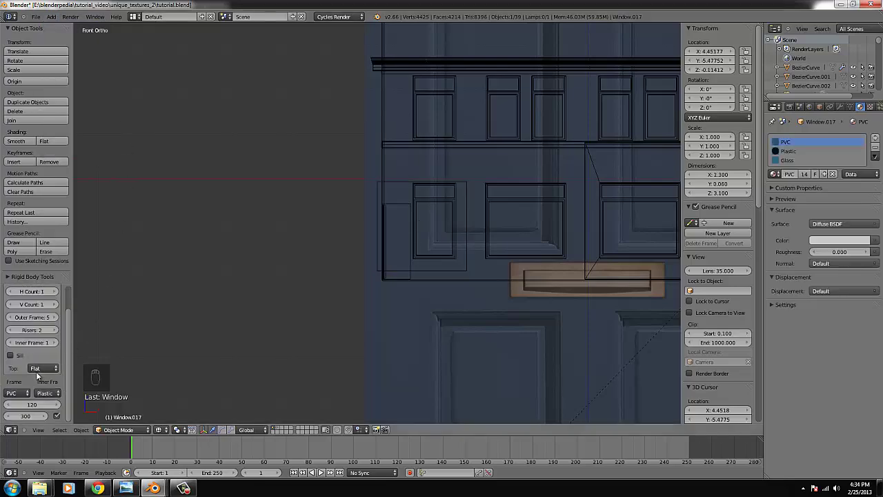
{"action": "key", "text": "x"}
{"action": "left_click_drag", "start_coordinate": [492, 182], "coordinate": [496, 309]}
{"action": "key", "text": "g"}
{"action": "key", "text": "s"}
{"action": "key", "text": "ctrl+KP_Decimal"}
Step: Scale the cube into a wide, flat bar along X and slide it beneath the window
{"action": "key", "text": "s"}
{"action": "key", "text": "g"}
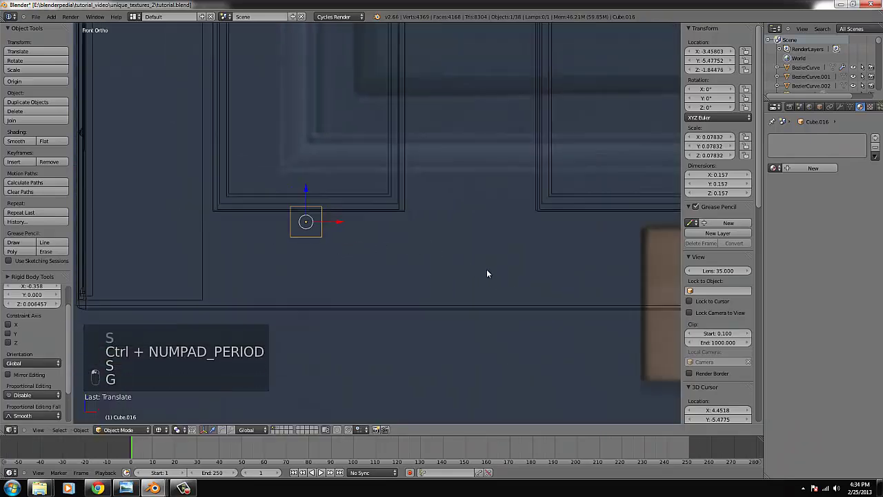
{"action": "key", "text": "s"}
{"action": "key", "text": "g"}
{"action": "key", "text": "s"}
{"action": "key", "text": "g"}
{"action": "key", "text": "s"}
{"action": "key", "text": "g"}
{"action": "key", "text": "s"}
{"action": "left_click_drag", "start_coordinate": [455, 264], "coordinate": [358, 238]}
{"action": "key", "text": "z"}
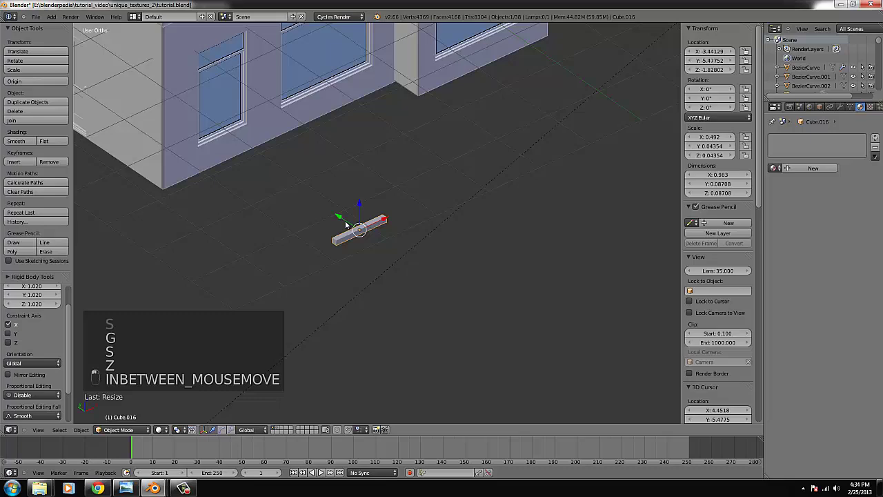
Step: Add edge loops to the sill and slim its height into a thin slab
{"action": "key", "text": "ctrl+KP_Decimal"}
{"action": "key", "text": "Tab"}
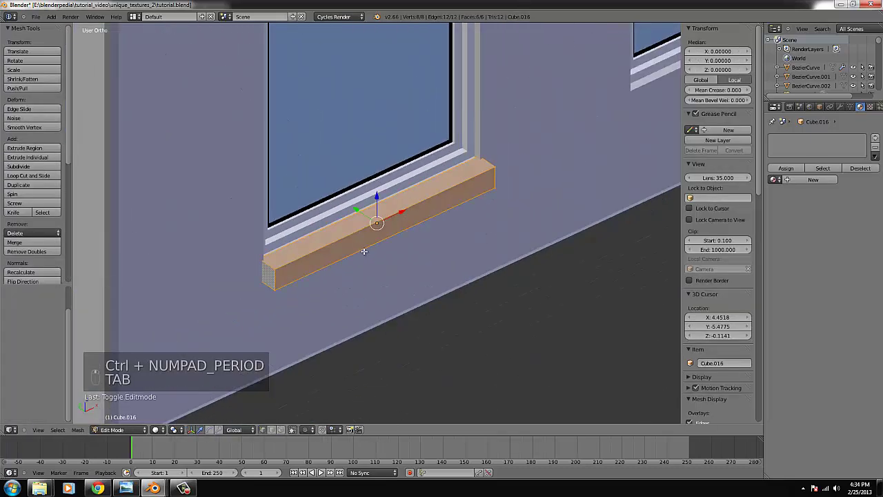
{"action": "key", "text": "ctrl+b"}
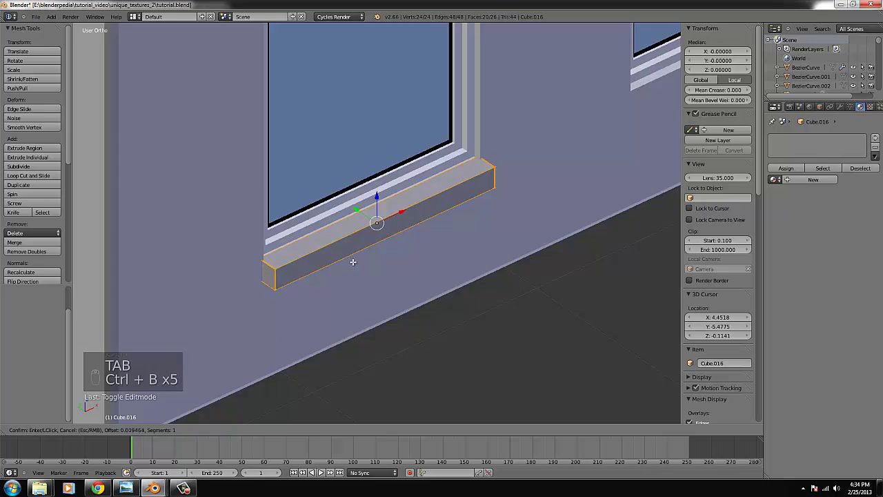
{"action": "key", "text": "Tab"}
{"action": "key", "text": "s"}
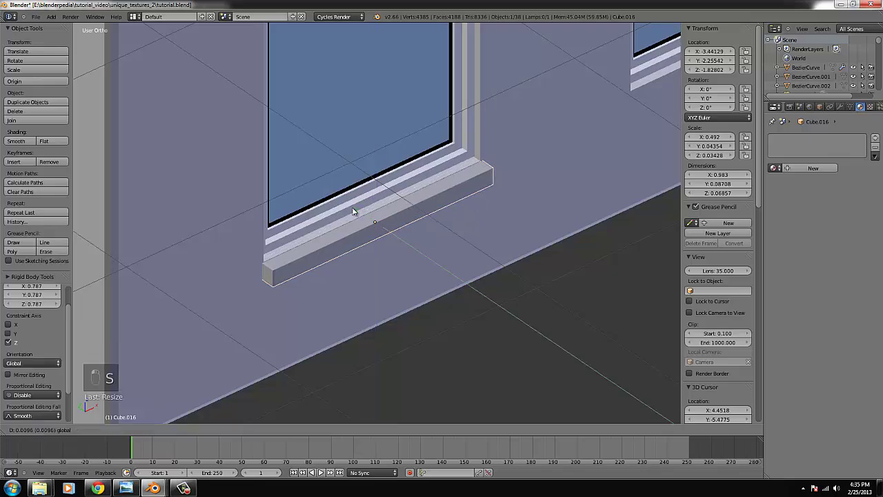
{"action": "key", "text": "KP_1"}
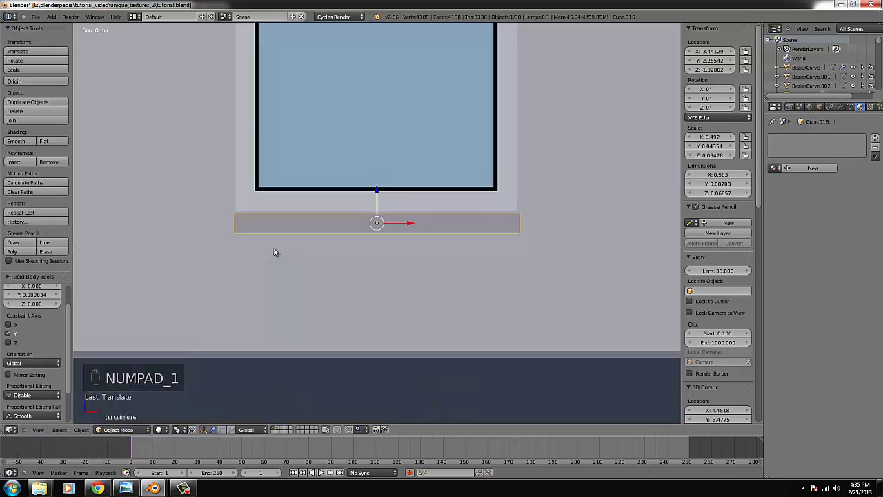
Step: Select all sill faces, unwrap the UVs and assign a new image-textured concrete material
{"action": "key", "text": "Tab"}
{"action": "key", "text": "ctrl+l"}
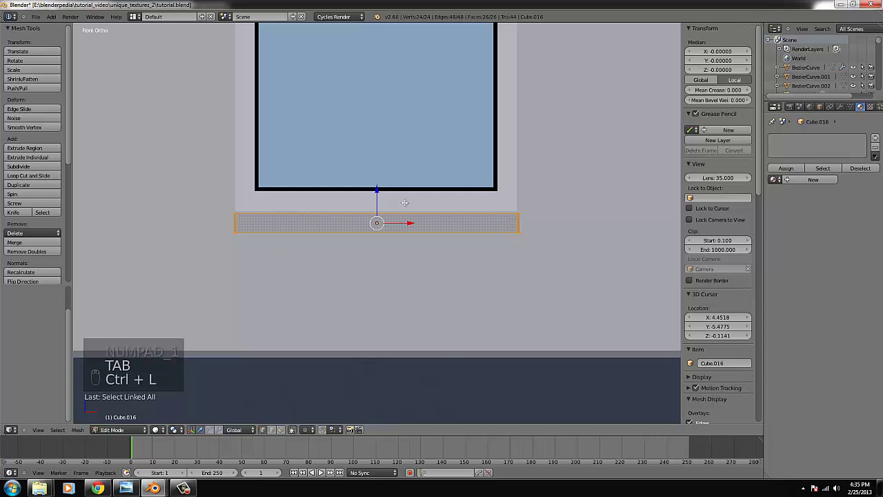
{"action": "key", "text": "KP_2"}
{"action": "key", "text": "u"}
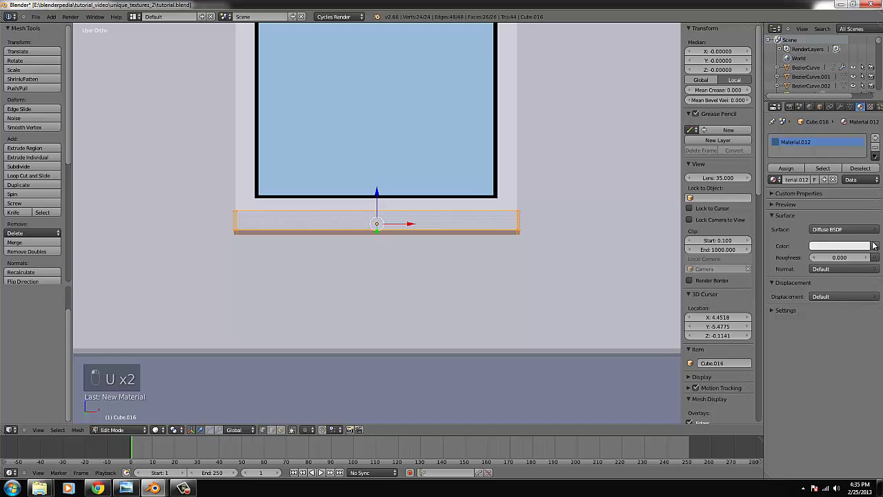
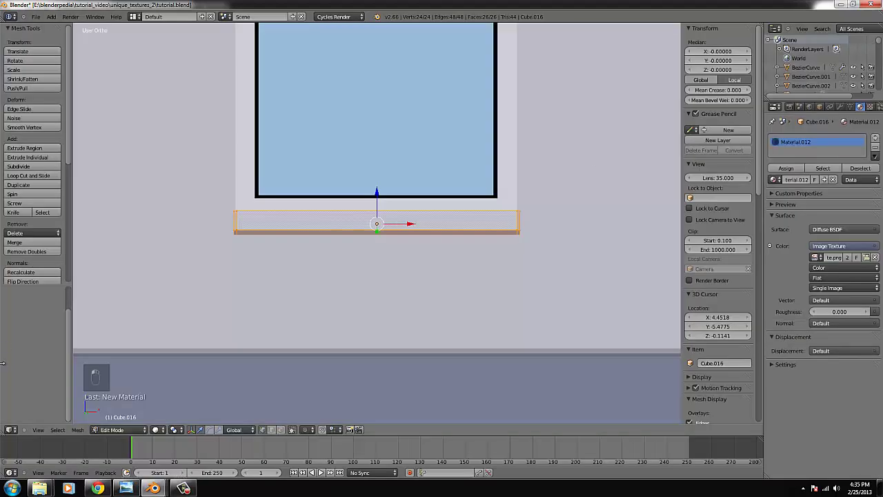
{"action": "key", "text": "KP_1"}
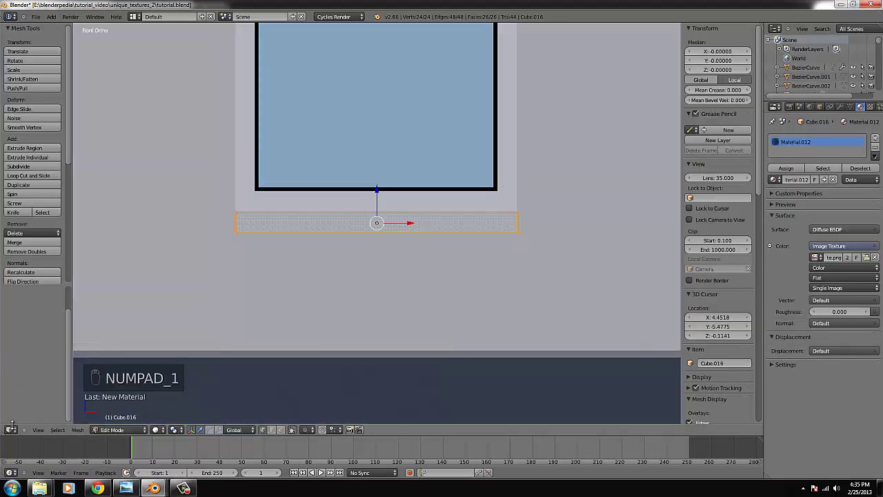
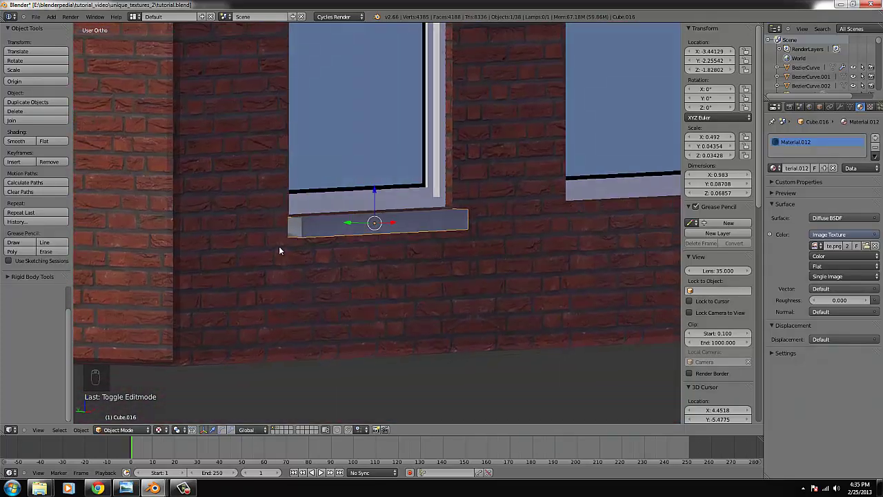
Step: Duplicate the sill and move the copy under the next ground-floor window, adjusting its vertices
{"action": "key", "text": "KP_1"}
{"action": "key", "text": "shift+d"}
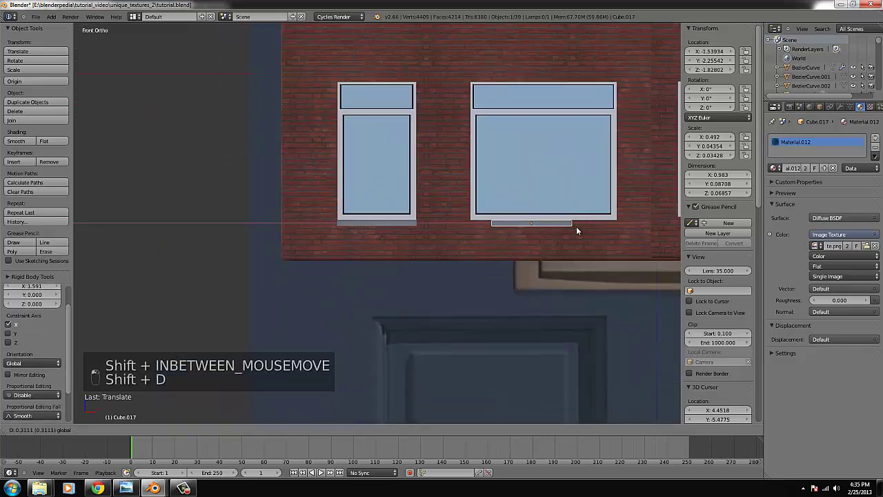
{"action": "key", "text": "Tab"}
{"action": "key", "text": "z"}
{"action": "key", "text": "b"}
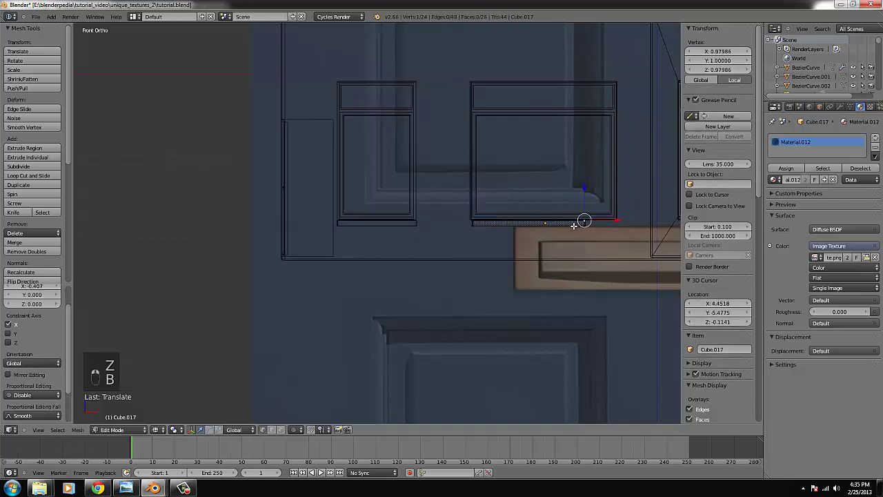
{"action": "key", "text": "b"}
{"action": "key", "text": "Tab"}
Step: Make another sill copy under the right-hand window and widen it to match the wider window
{"action": "key", "text": "shift+d"}
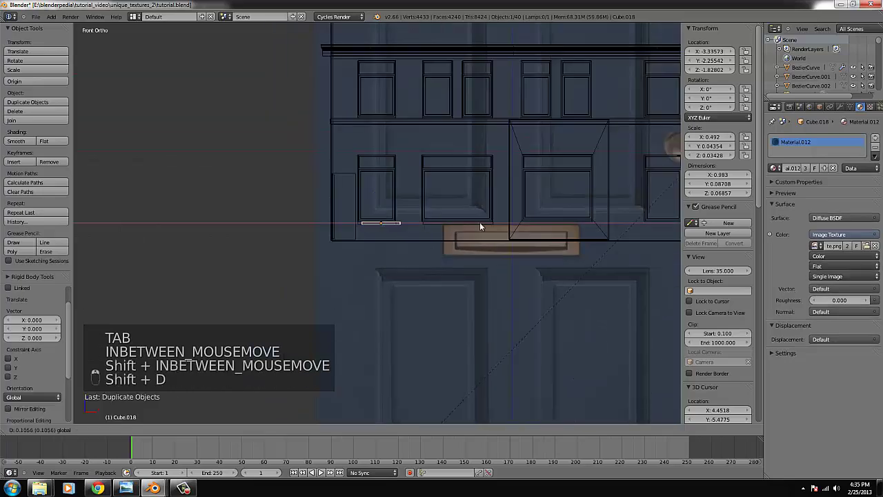
{"action": "key", "text": "ctrl+KP_Decimal"}
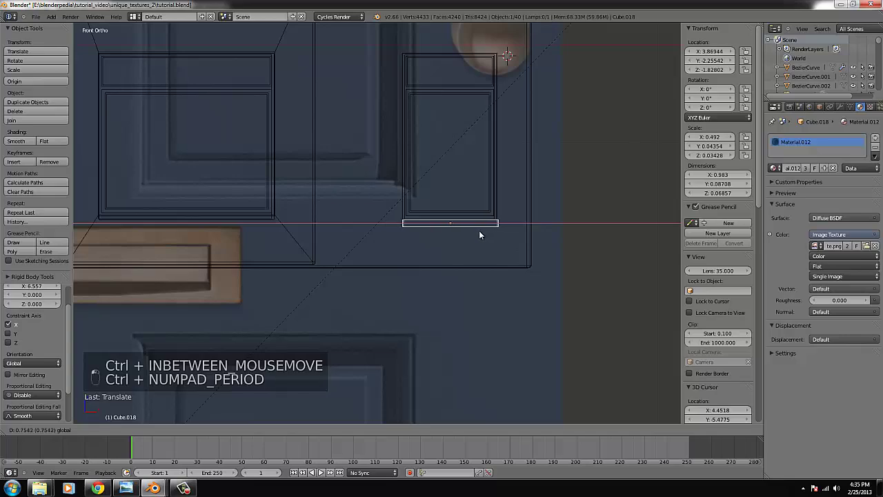
{"action": "key", "text": "z"}
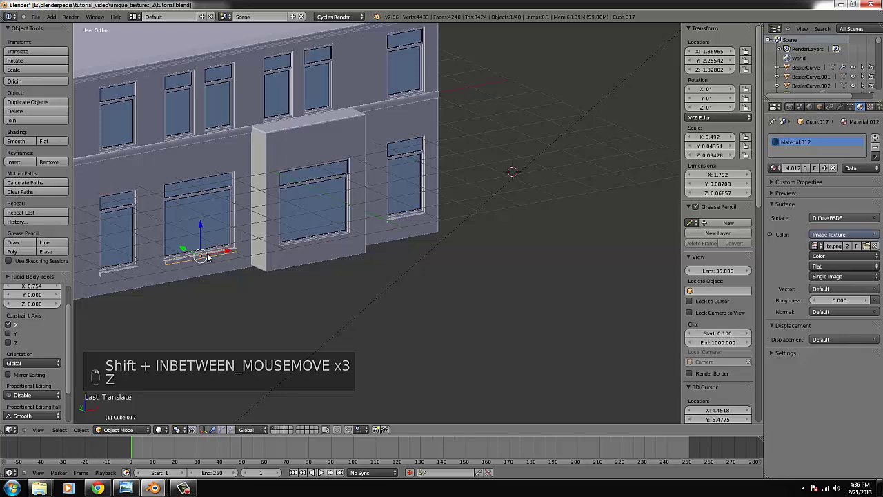
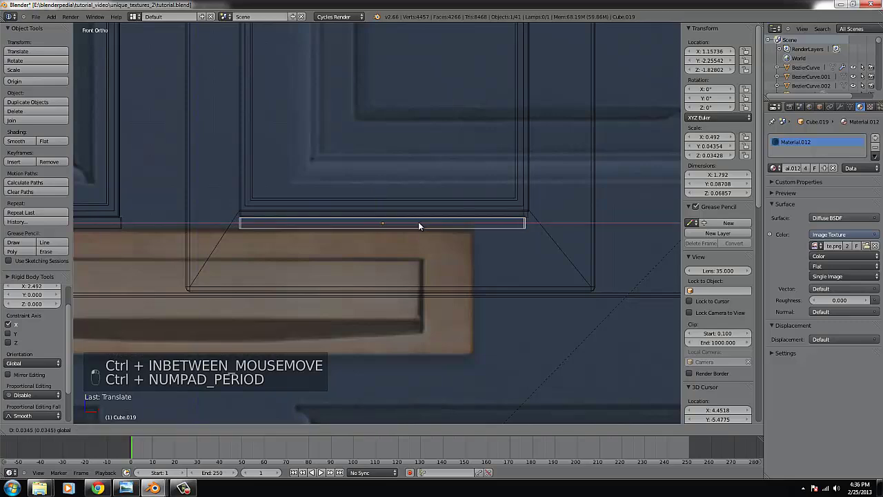
{"action": "key", "text": "z"}
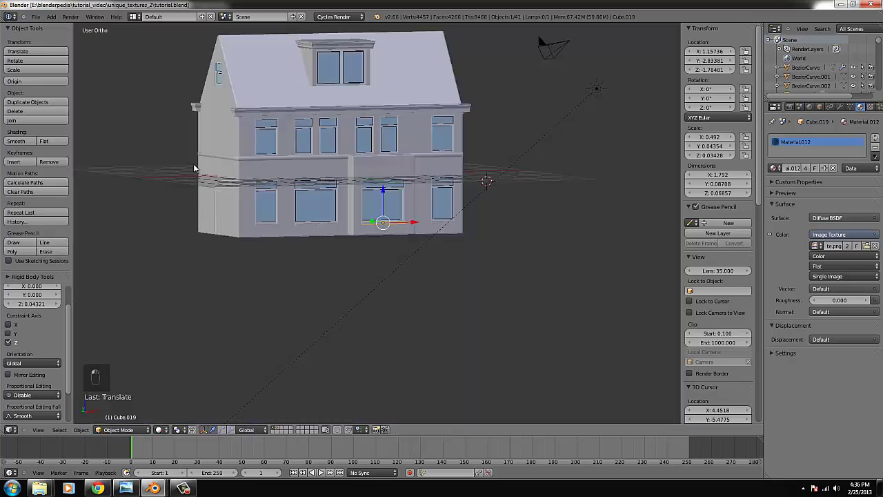
Step: Edit a sill's mesh from the front view, box-selecting vertices and undoing a stray change
{"action": "key", "text": "KP_1"}
{"action": "key", "text": "Tab"}
{"action": "key", "text": "ctrl+KP_Decimal"}
{"action": "key", "text": "z"}
{"action": "key", "text": "b"}
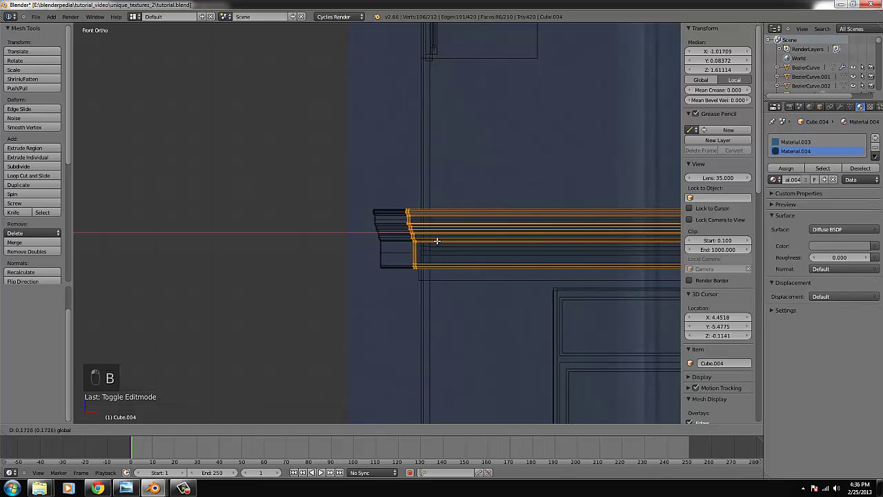
{"action": "key", "text": "ctrl+z"}
{"action": "key", "text": "Tab"}
{"action": "key", "text": "z"}
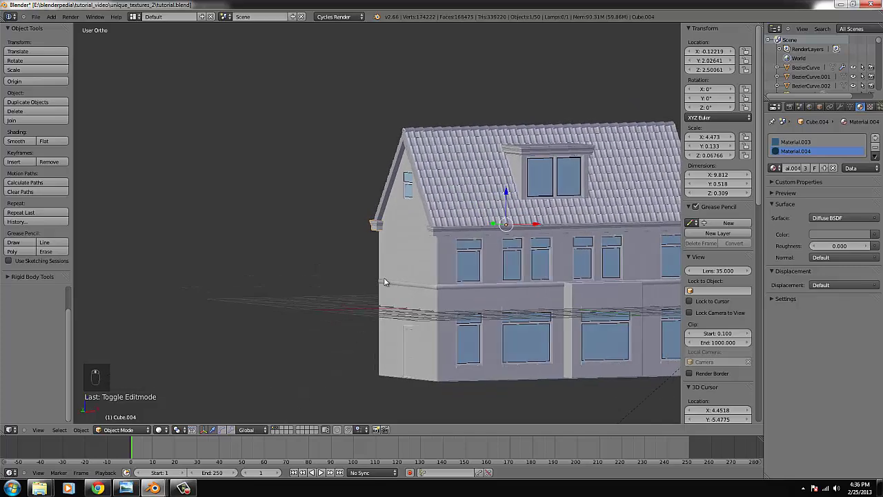
Step: Nudge the sill up so it sits flush beneath its window in solid shading
{"action": "key", "text": "KP_1"}
{"action": "key", "text": "z"}
{"action": "key", "text": "ctrl+KP_Decimal"}
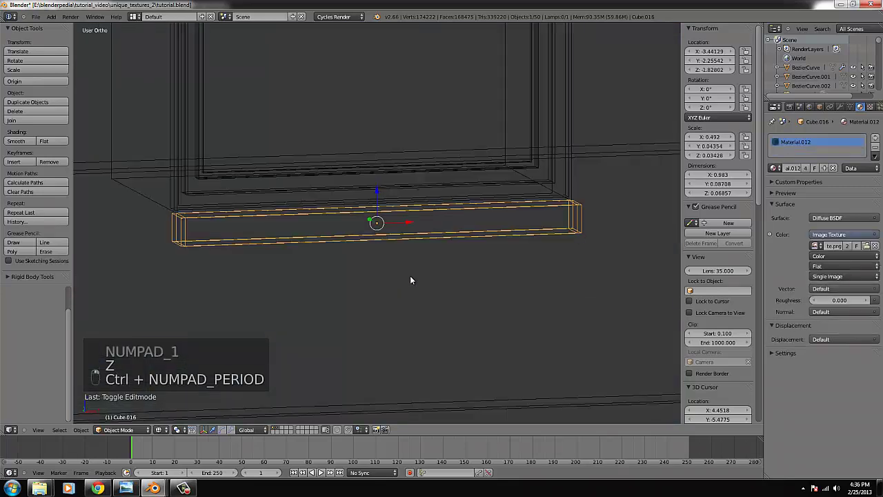
{"action": "key", "text": "z"}
{"action": "key", "text": "s"}
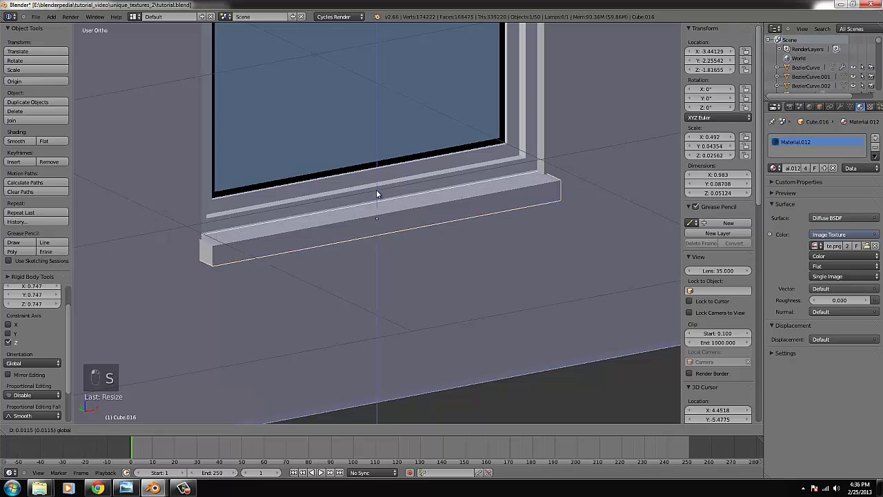
{"action": "left_click_drag", "start_coordinate": [556, 193], "coordinate": [509, 220]}
Step: Duplicate sills for the wide window and the neighbouring window, widening the first to fit
{"action": "key", "text": "ctrl+KP_Decimal"}
{"action": "key", "text": "s"}
{"action": "left_click_drag", "start_coordinate": [461, 210], "coordinate": [380, 210]}
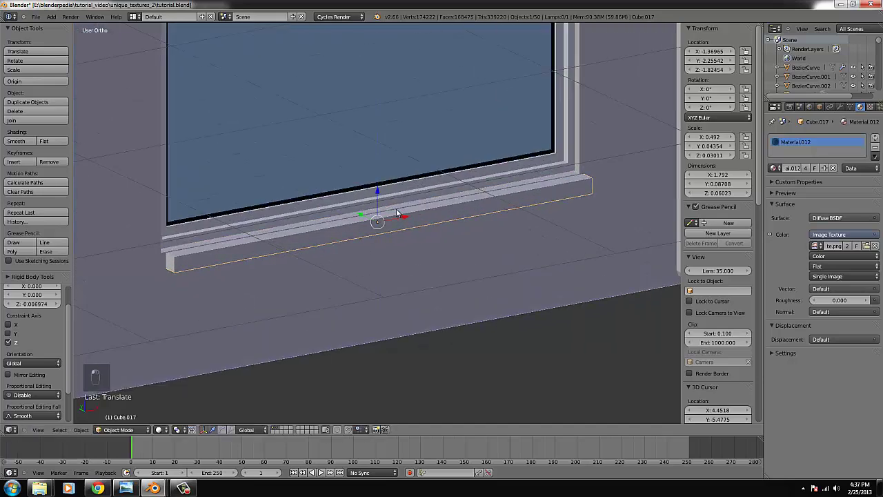
{"action": "left_click_drag", "start_coordinate": [663, 202], "coordinate": [606, 233]}
{"action": "key", "text": "ctrl+KP_Decimal"}
{"action": "key", "text": "s"}
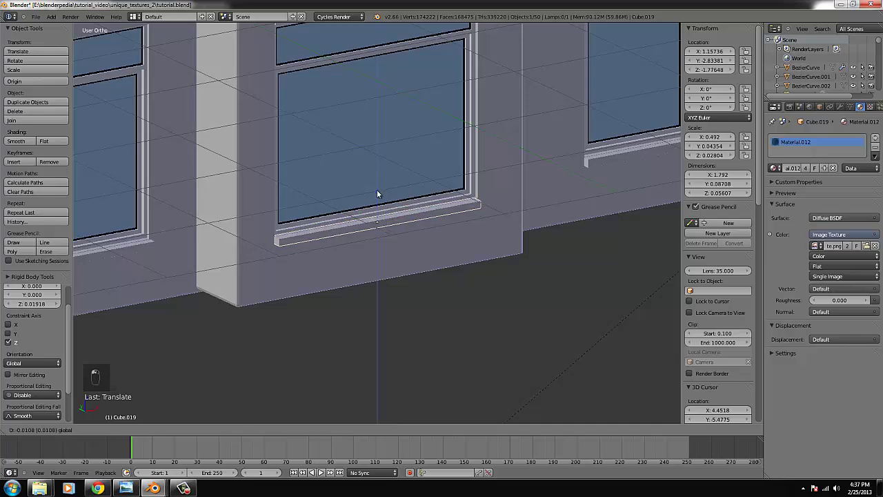
Step: Place a sill copy under the side window, pushed flush along the wall depth, and check from the front
{"action": "key", "text": "ctrl+KP_Decimal"}
{"action": "left_click_drag", "start_coordinate": [512, 218], "coordinate": [381, 200]}
{"action": "key", "text": "s"}
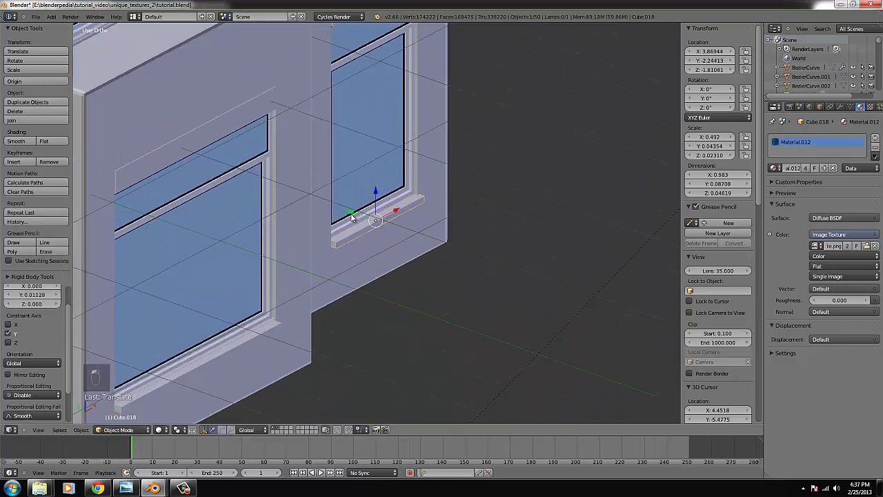
{"action": "left_click_drag", "start_coordinate": [348, 239], "coordinate": [333, 263]}
{"action": "right_click", "coordinate": [202, 352]}
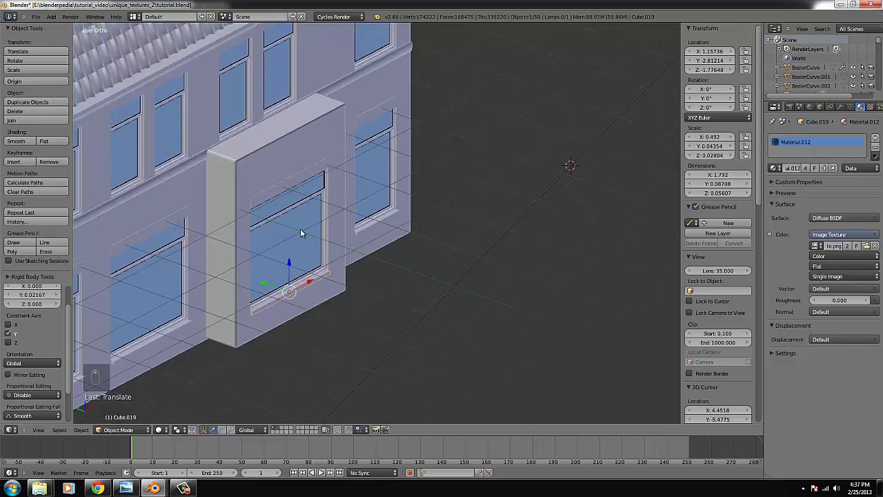
{"action": "key", "text": "KP_1"}
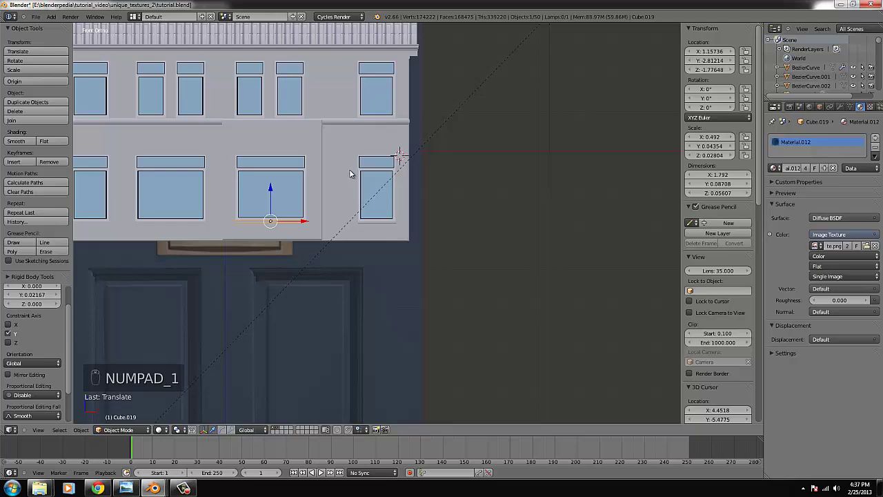
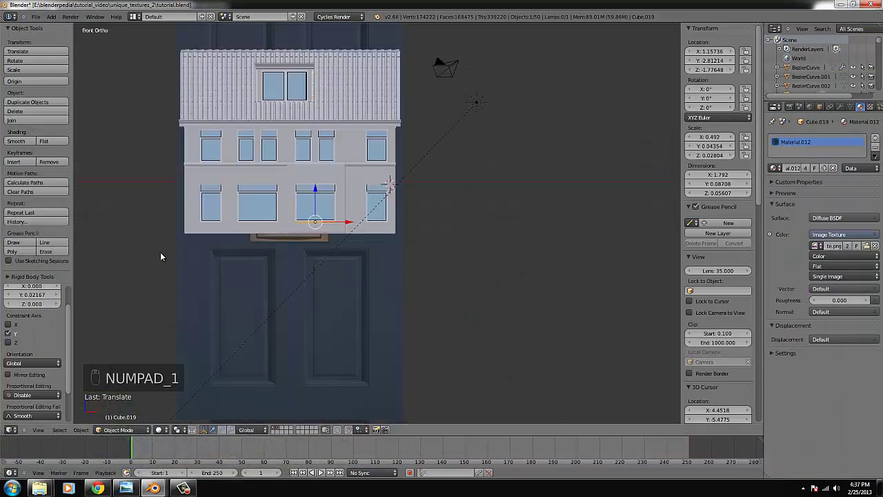
Step: Add a cube, shrink it to pillar size and stand it to the left of the house
{"action": "key", "text": "ctrl+KP_Decimal"}
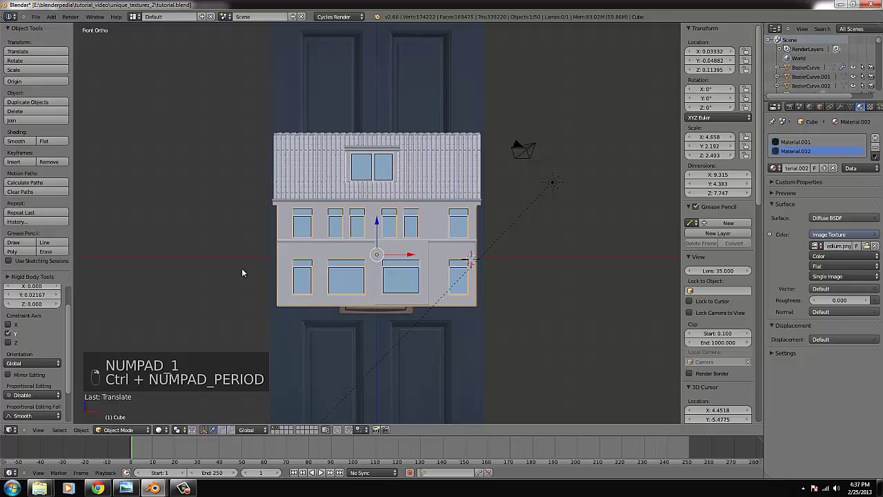
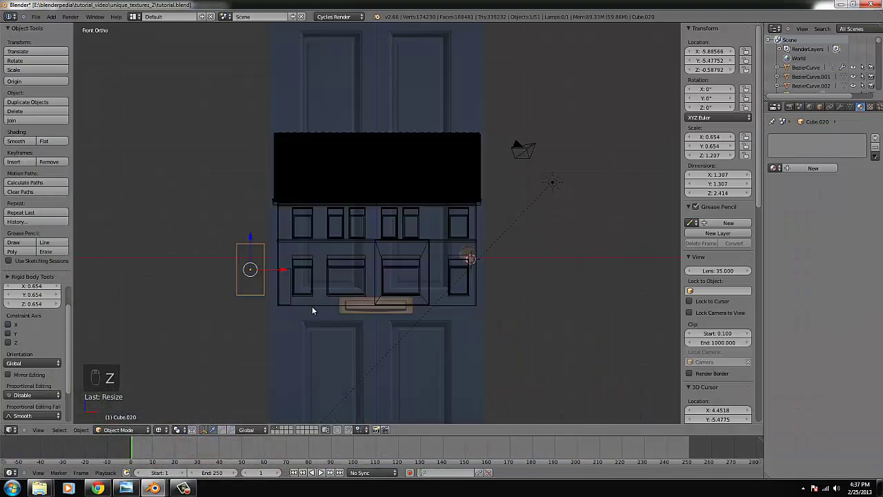
{"action": "key", "text": "ctrl+KP_Decimal"}
{"action": "left_click_drag", "start_coordinate": [484, 239], "coordinate": [581, 285]}
{"action": "key", "text": "s"}
{"action": "key", "text": "g"}
{"action": "key", "text": "s"}
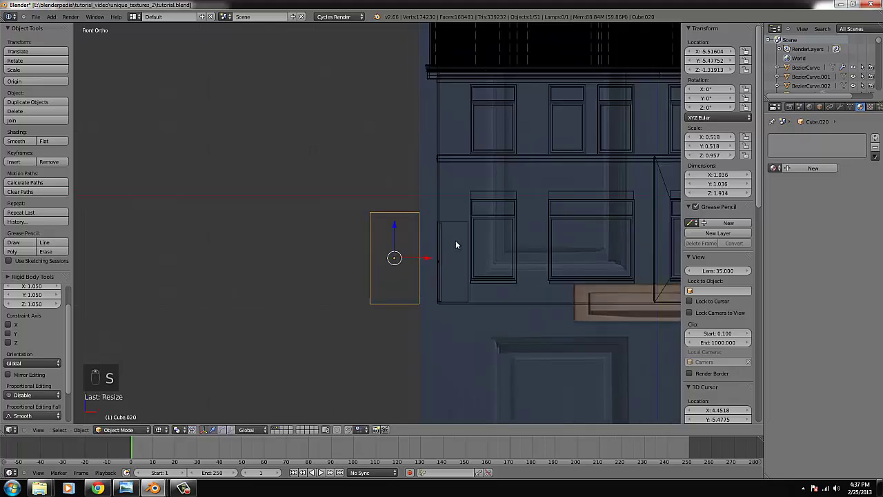
{"action": "key", "text": "Tab"}
{"action": "key", "text": "z"}
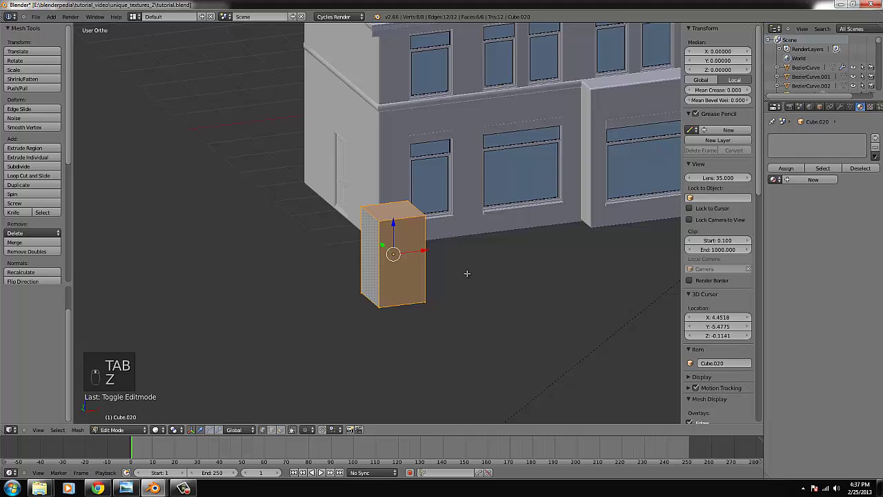
{"action": "key", "text": "Tab"}
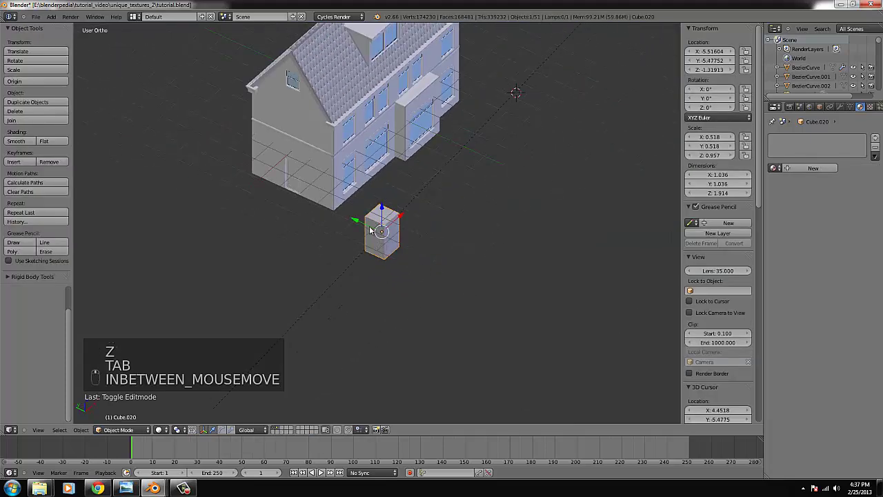
Step: Bevel all the pillar's edges to round them off
{"action": "key", "text": "ctrl+KP_Decimal"}
{"action": "key", "text": "Tab"}
{"action": "key", "text": "ctrl+b"}
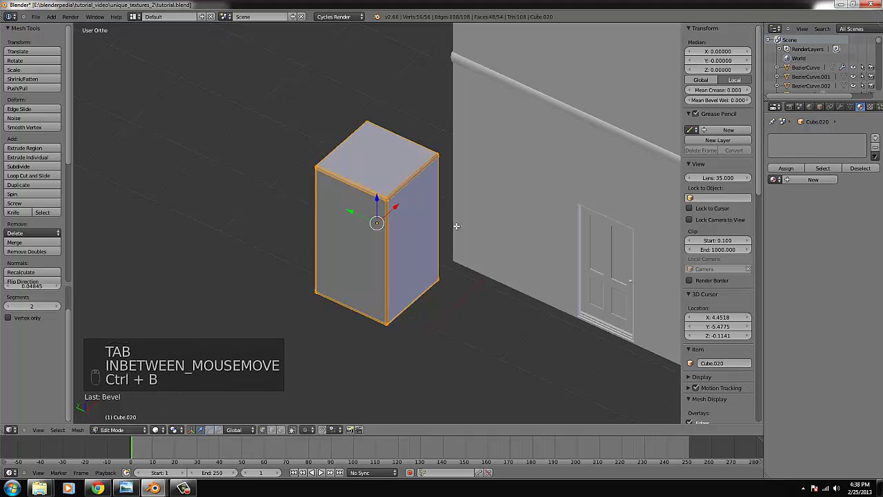
{"action": "key", "text": "Tab"}
{"action": "key", "text": "KP_1"}
Step: Duplicate the pillar sideways along X, join both pillars and unwrap them for the brick texture
{"action": "key", "text": "shift+d"}
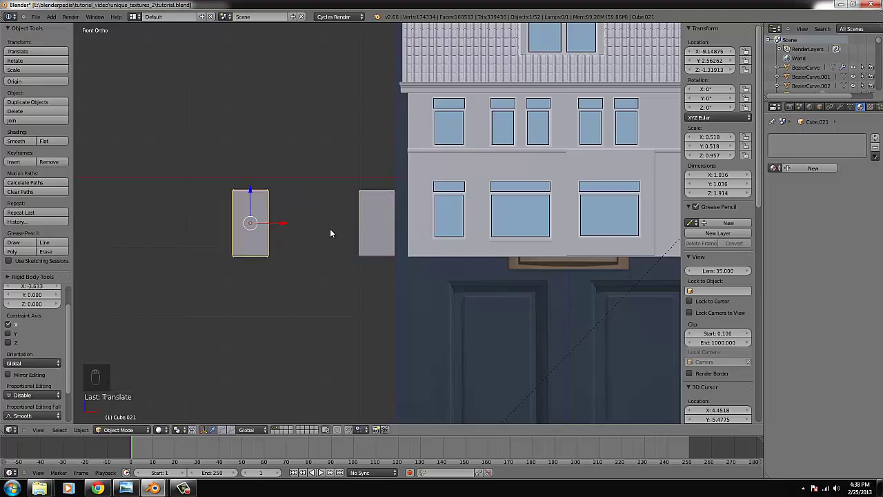
{"action": "key", "text": "Tab"}
{"action": "key", "text": "Tab"}
{"action": "left_click", "coordinate": [372, 225]}
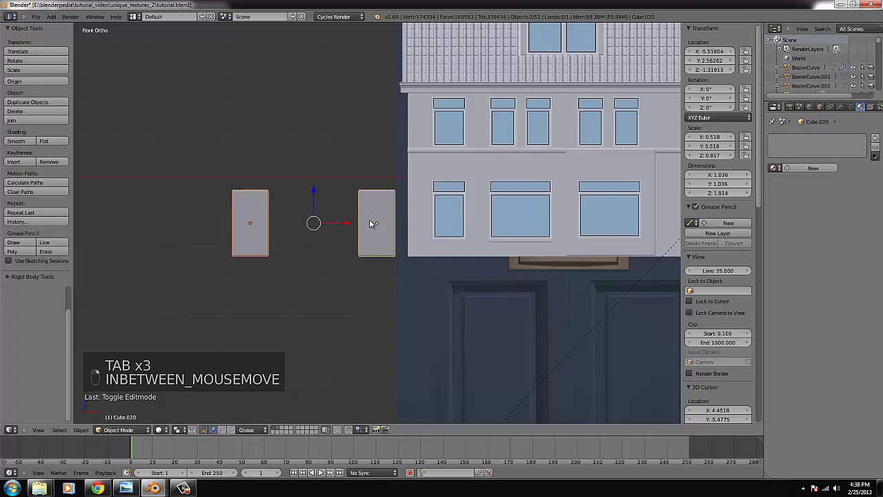
{"action": "key", "text": "ctrl+j"}
{"action": "key", "text": "Tab"}
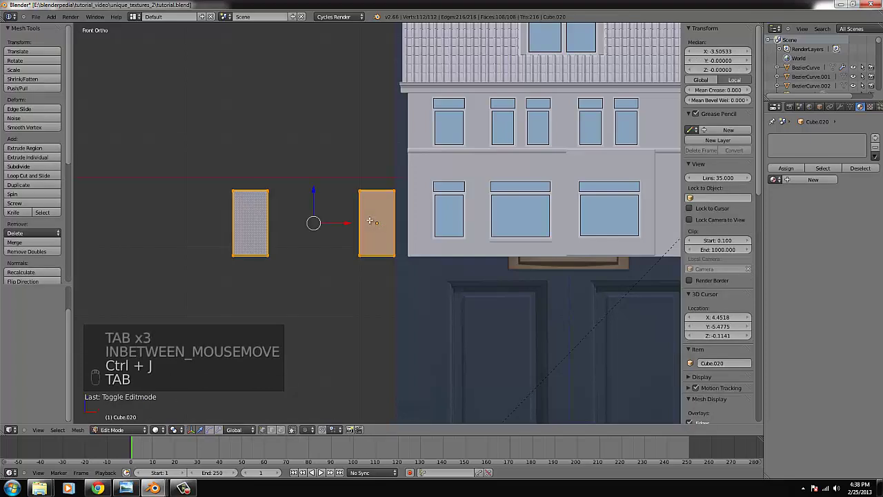
{"action": "key", "text": "KP_4"}
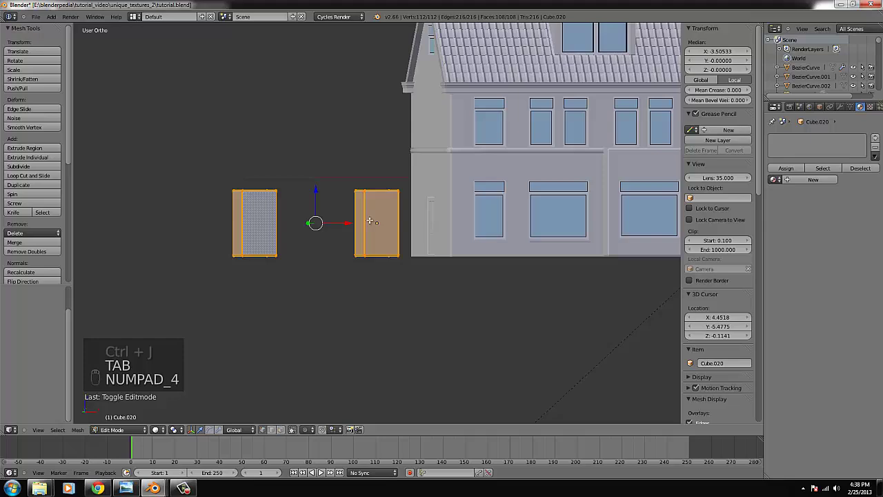
{"action": "key", "text": "KP_6"}
{"action": "key", "text": "u"}
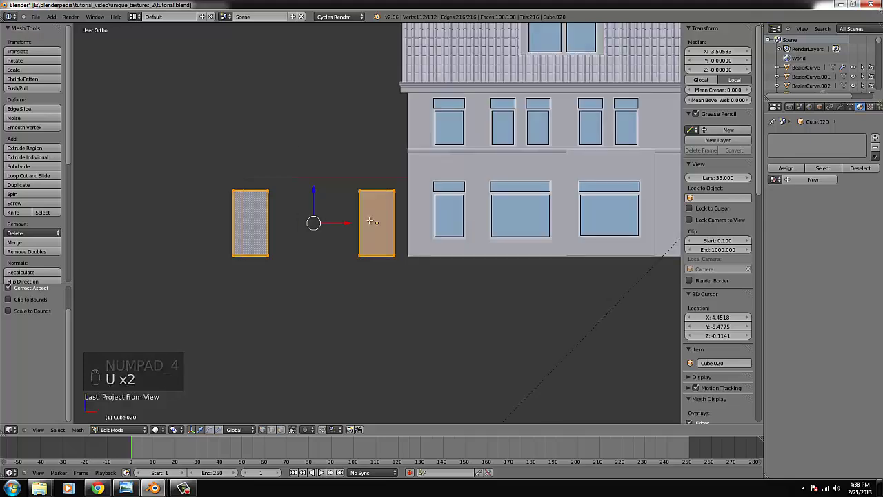
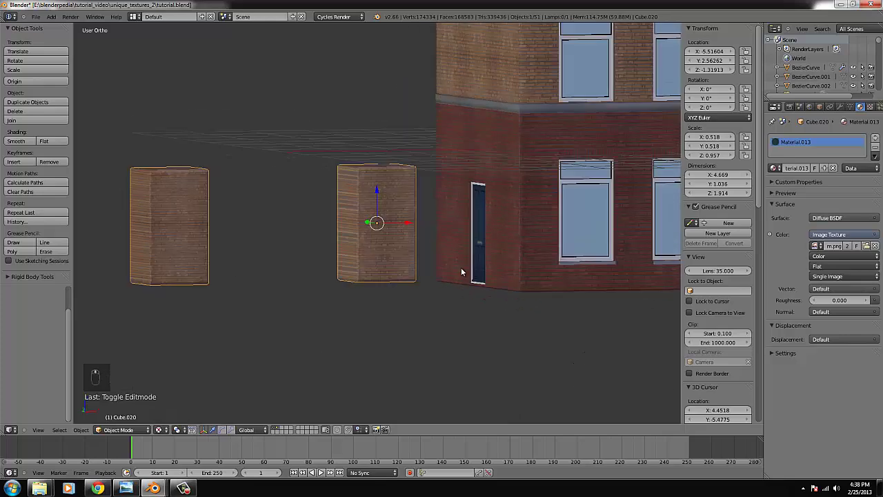
Step: Scale and move the pillar UVs in the UV/Image Editor so the bricks map at a realistic size
{"action": "key", "text": "Tab"}
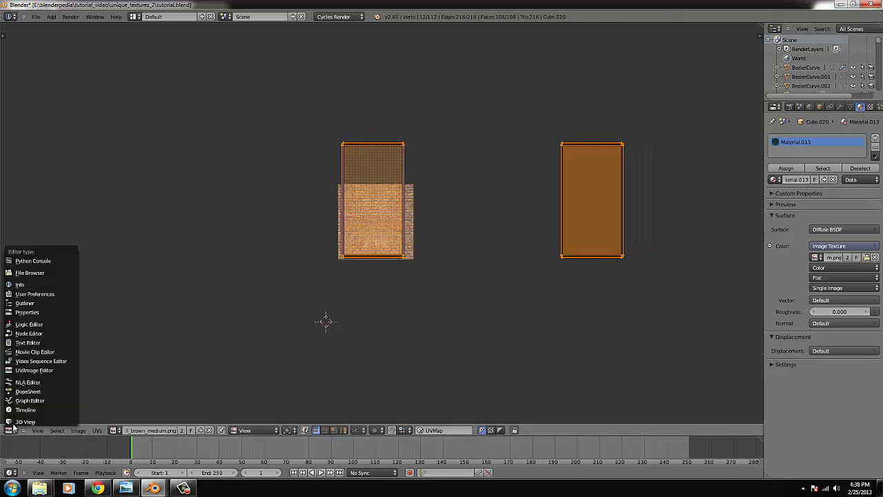
{"action": "key", "text": "s"}
{"action": "key", "text": "g"}
{"action": "key", "text": "Tab"}
{"action": "key", "text": "Tab"}
{"action": "key", "text": "KP_1"}
{"action": "key", "text": "z"}
{"action": "key", "text": "b"}
{"action": "key", "text": "b"}
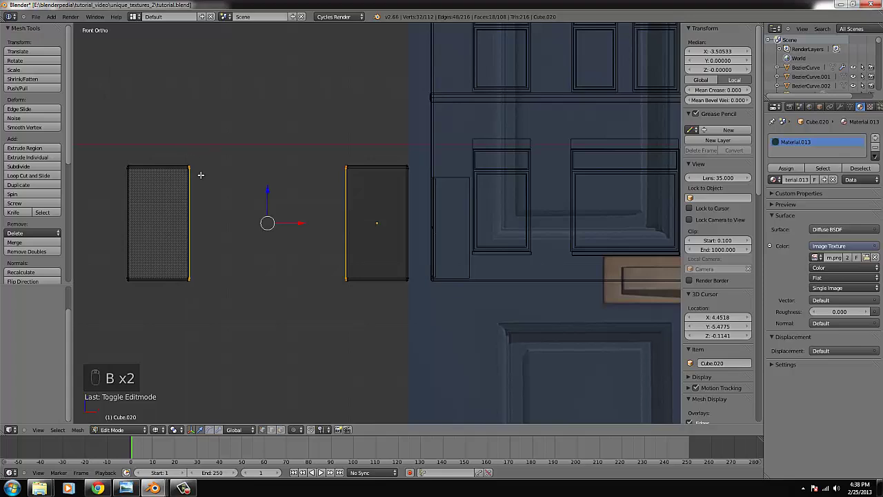
Step: Check the pillar's brick texture from the side in Textured shading and re-unwrap
{"action": "key", "text": "KP_4"}
{"action": "key", "text": "KP_4"}
{"action": "key", "text": "KP_4"}
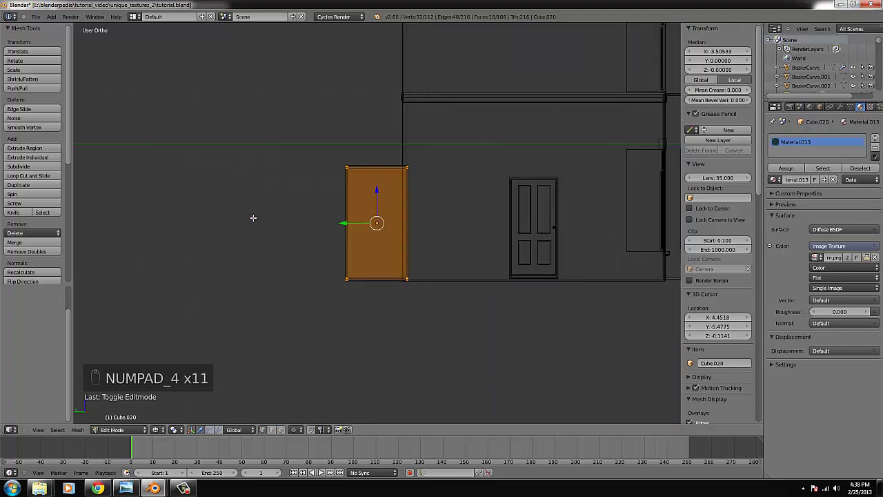
{"action": "key", "text": "u"}
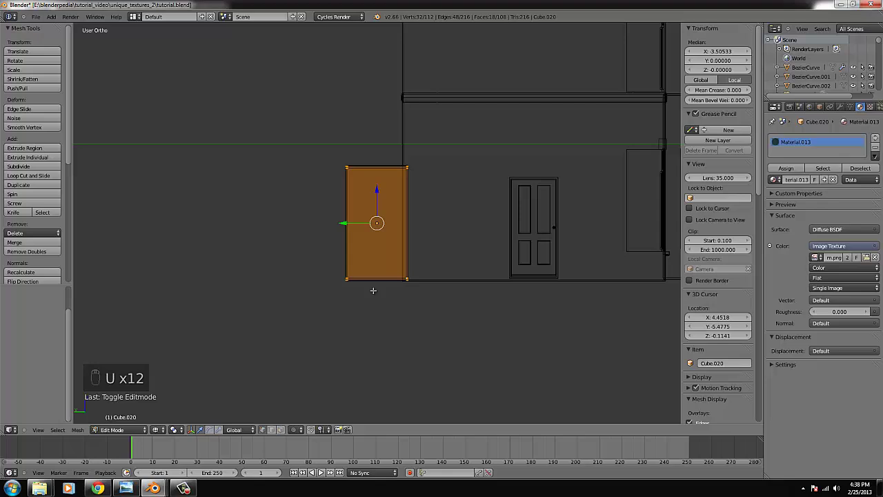
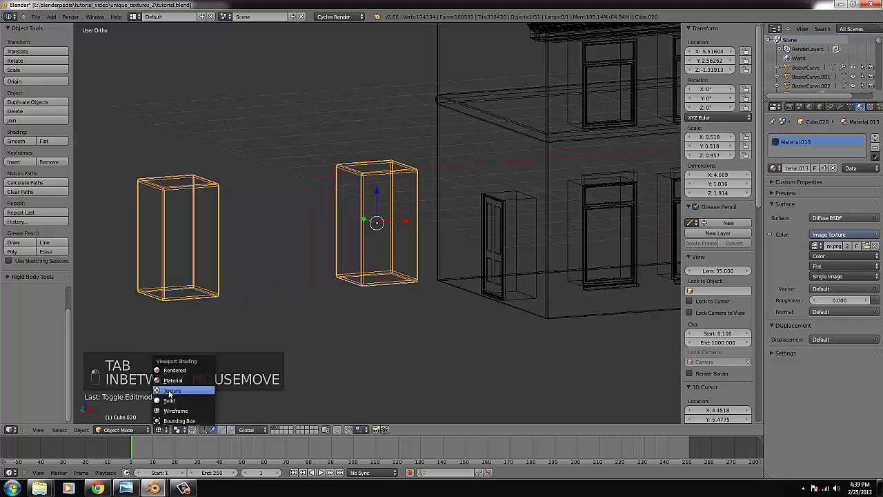
Step: Add a cube for the garage door and position it in the gap between the pillars
{"action": "key", "text": "KP_1"}
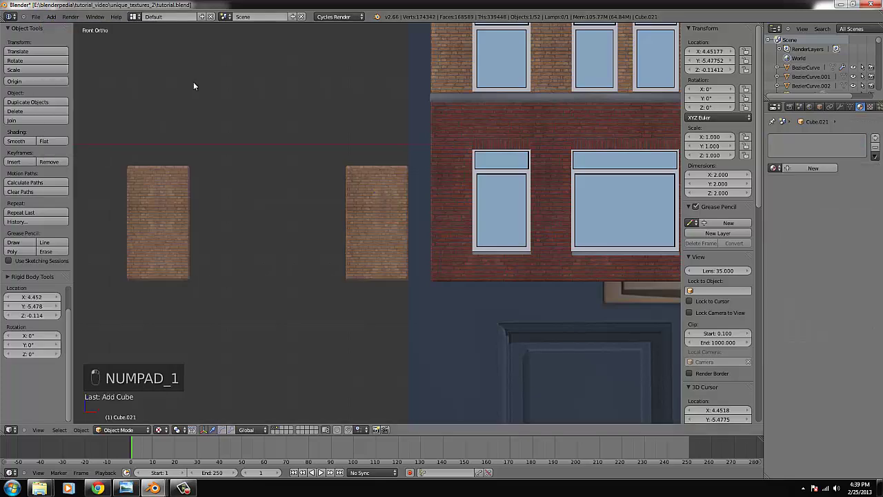
{"action": "key", "text": "g"}
{"action": "key", "text": "g"}
{"action": "left_click_drag", "start_coordinate": [241, 237], "coordinate": [293, 232]}
{"action": "key", "text": "Tab"}
{"action": "key", "text": "z"}
{"action": "key", "text": "b"}
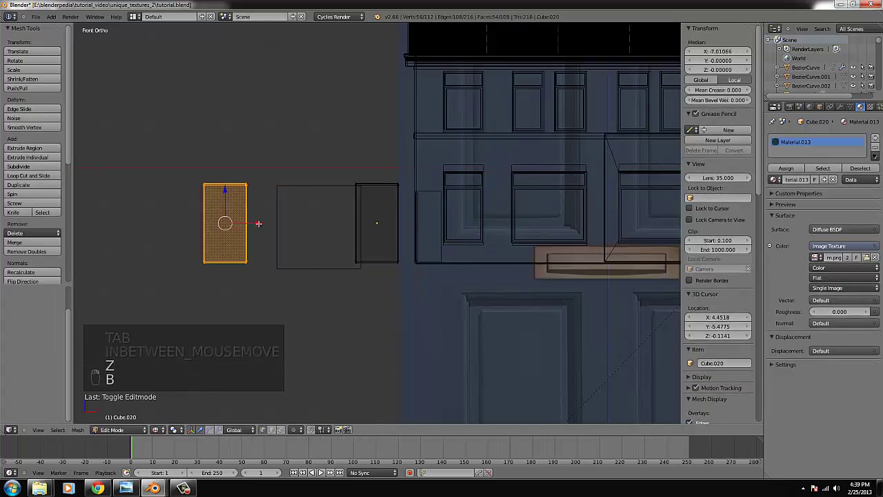
{"action": "key", "text": "Tab"}
Step: Scale the block to span the pillars, flatten its depth and slide it back along Y between them
{"action": "key", "text": "s"}
{"action": "key", "text": "g"}
{"action": "key", "text": "s"}
{"action": "middle_click", "coordinate": [430, 241]}
{"action": "key", "text": "g"}
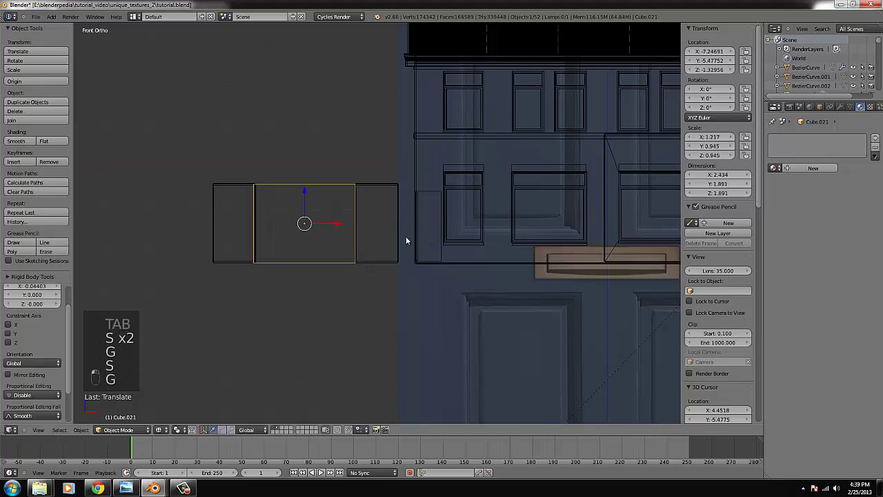
{"action": "left_click_drag", "start_coordinate": [308, 264], "coordinate": [558, 347]}
{"action": "key", "text": "s"}
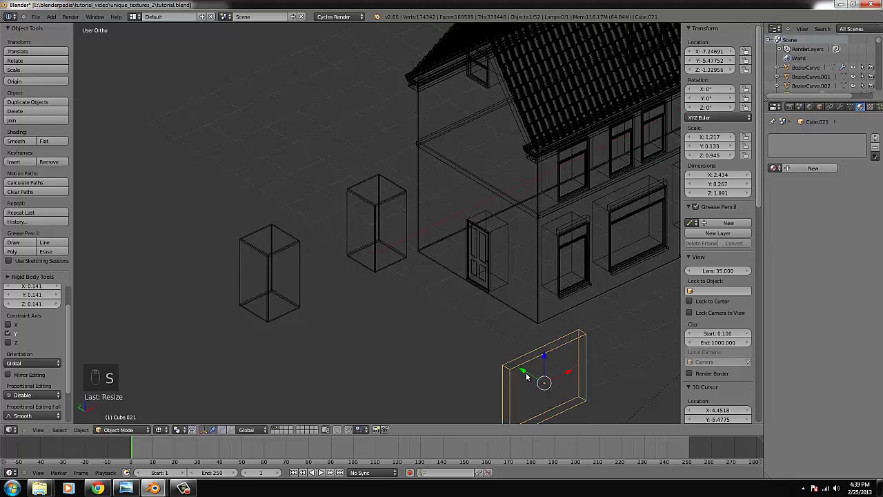
{"action": "key", "text": "z"}
{"action": "left_click_drag", "start_coordinate": [322, 273], "coordinate": [293, 274]}
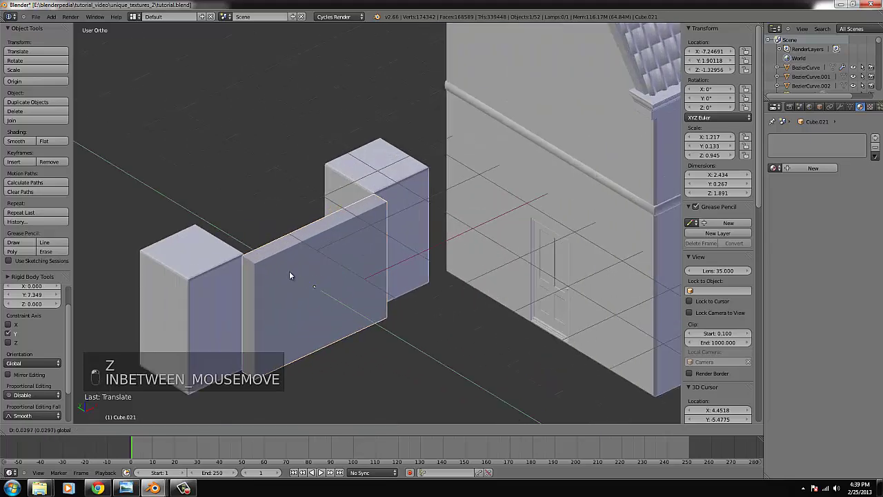
Step: Select the door panel's faces and unwrap them for the garage door image
{"action": "key", "text": "KP_1"}
{"action": "key", "text": "Tab"}
{"action": "key", "text": "z"}
{"action": "key", "text": "u"}
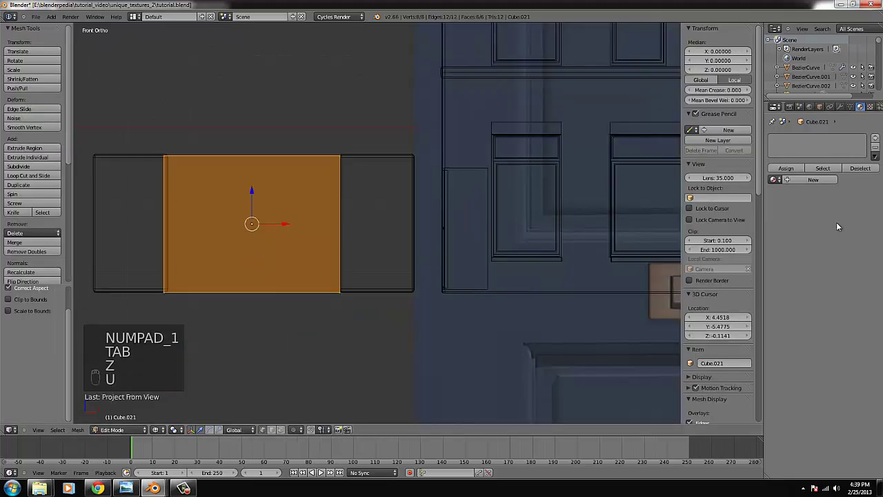
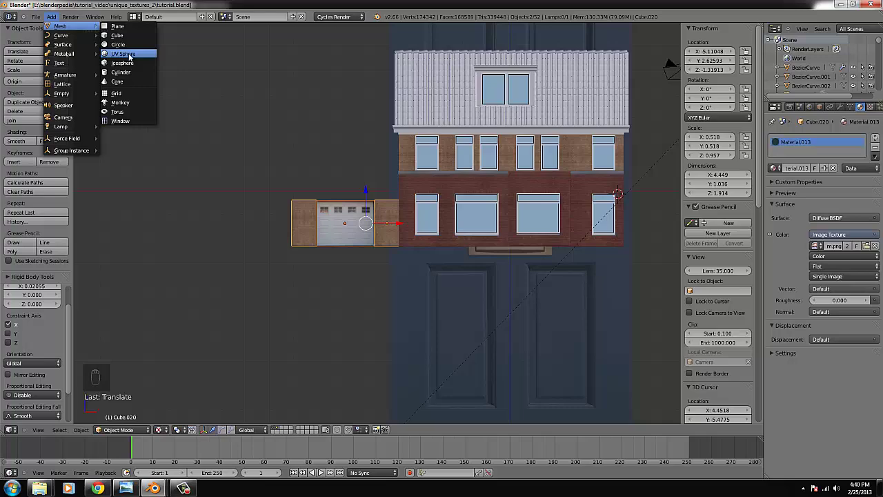
Step: Add a mesh cylinder to the scene for the drainpipe
{"action": "key", "text": "x"}
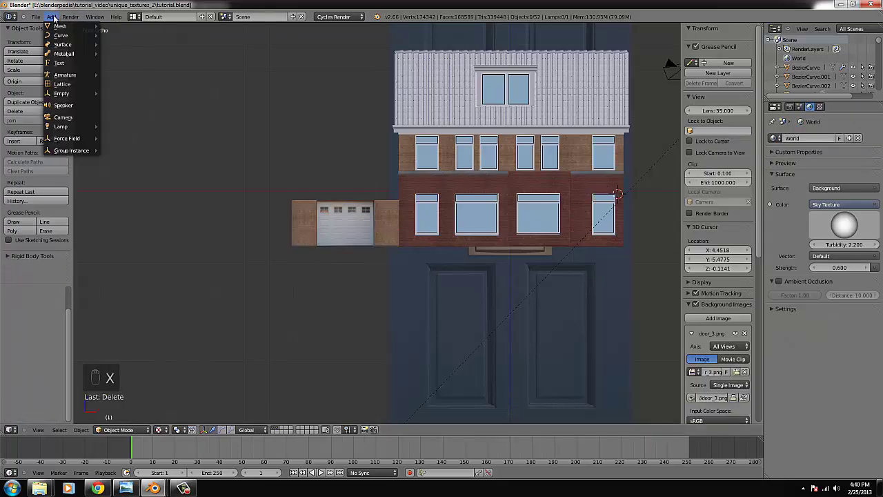
{"action": "left_click_drag", "start_coordinate": [61, 26], "coordinate": [132, 75]}
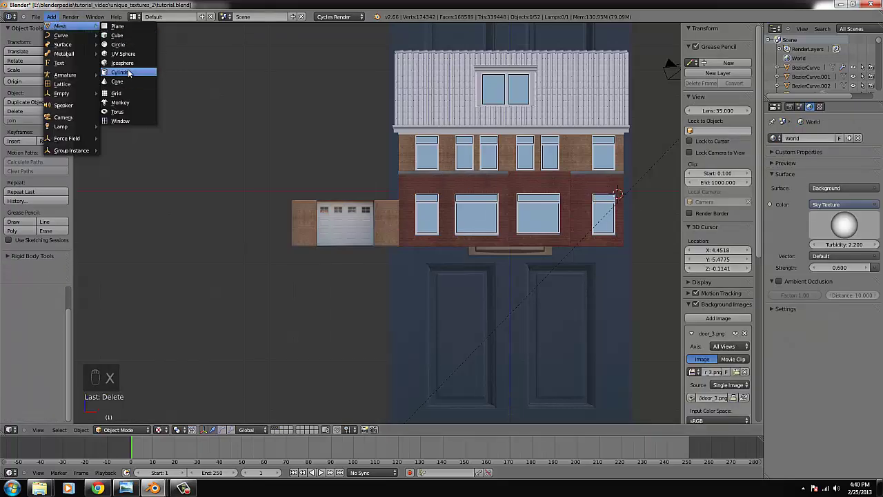
{"action": "key", "text": "s"}
{"action": "left_click_drag", "start_coordinate": [641, 196], "coordinate": [448, 164]}
Step: Scale the cylinder into a thin, tall pipe
{"action": "key", "text": "g"}
{"action": "key", "text": "s"}
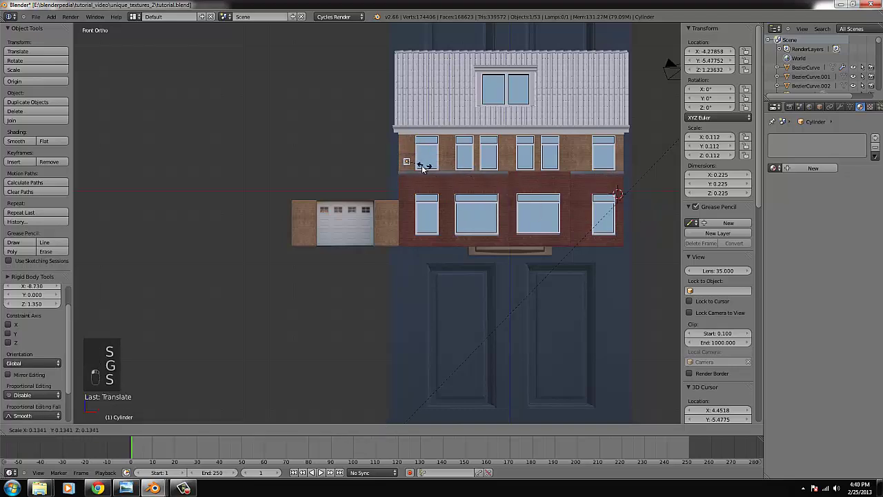
{"action": "key", "text": "s"}
{"action": "key", "text": "s"}
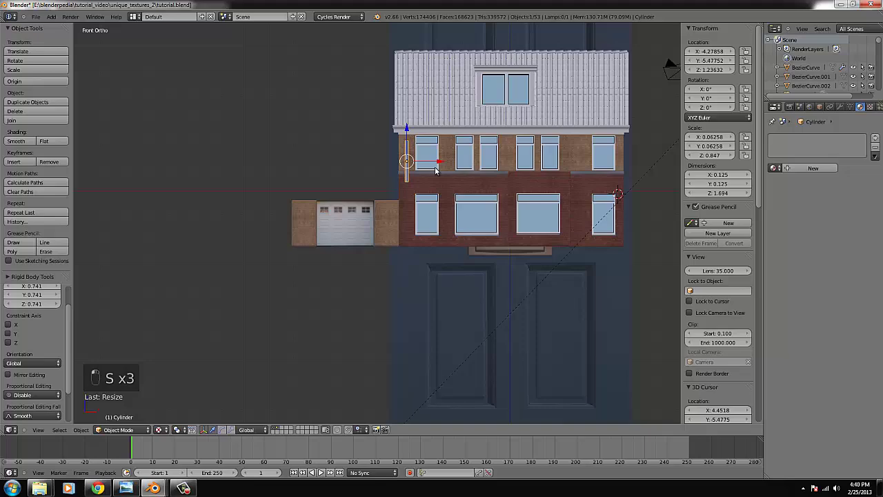
{"action": "key", "text": "s"}
{"action": "key", "text": "s"}
Step: Move the pipe to the facade's left corner against the wall and give it a grey Mix Shader material
{"action": "key", "text": "s"}
{"action": "key", "text": "g"}
{"action": "key", "text": "ctrl+KP_Decimal"}
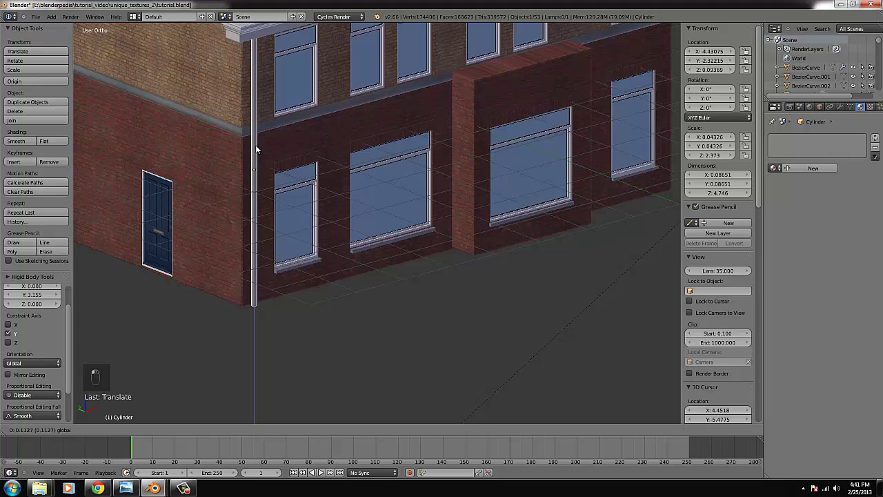
{"action": "key", "text": "KP_1"}
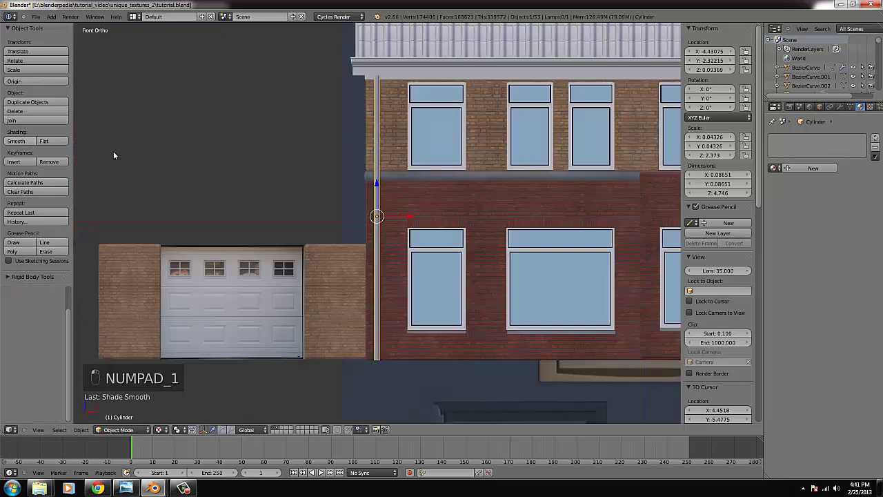
{"action": "key", "text": "Tab"}
{"action": "key", "text": "Tab"}
{"action": "key", "text": "Tab"}
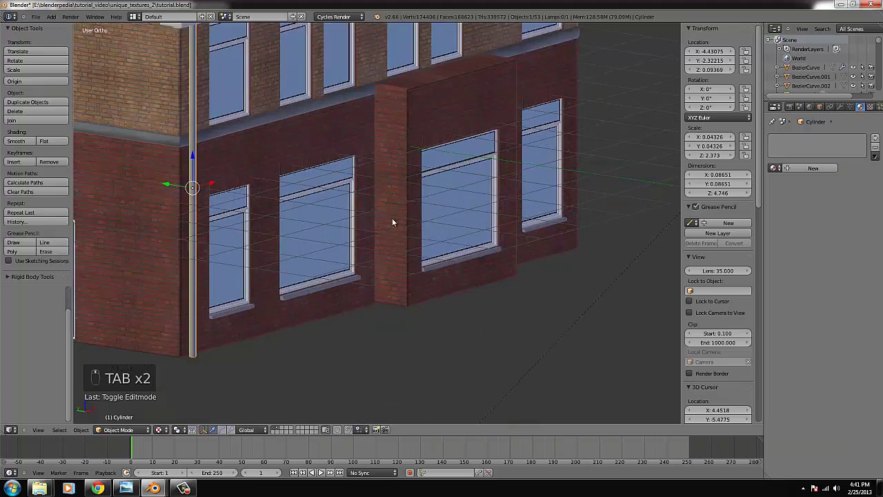
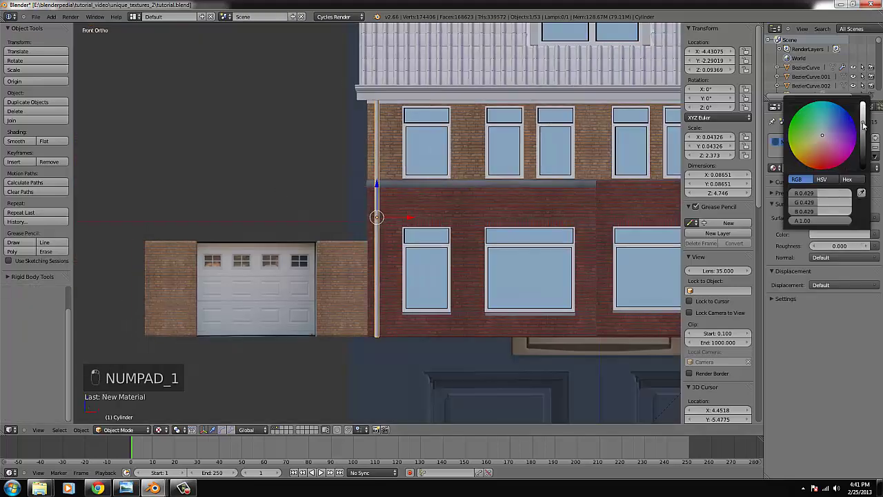
{"action": "left_click", "coordinate": [16, 432]}
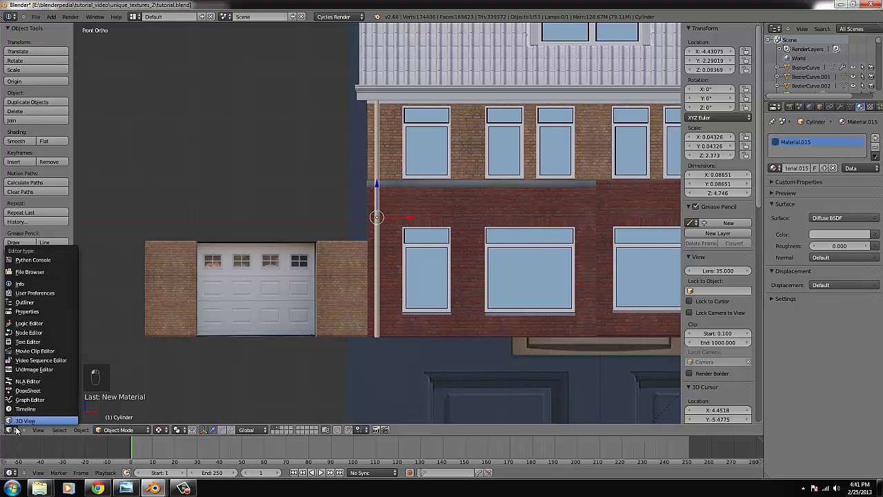
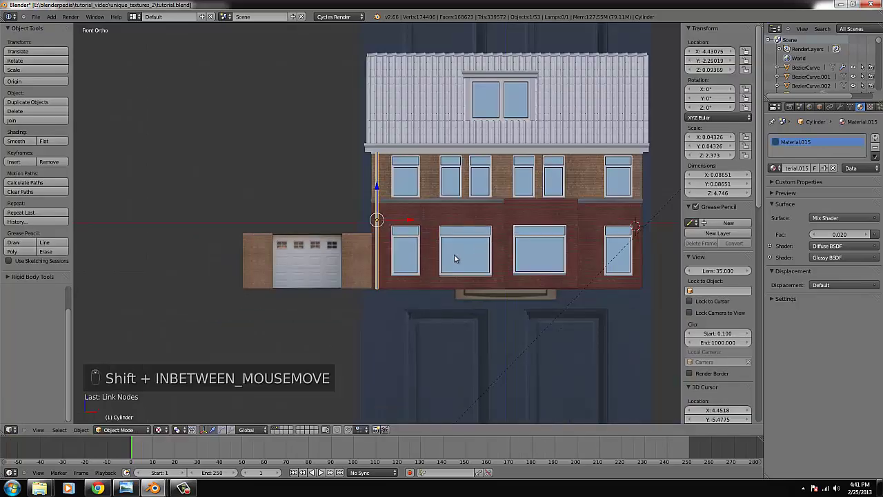
Step: Duplicate the drainpipe, slide the copy across the facade and shorten it vertically
{"action": "key", "text": "shift+d"}
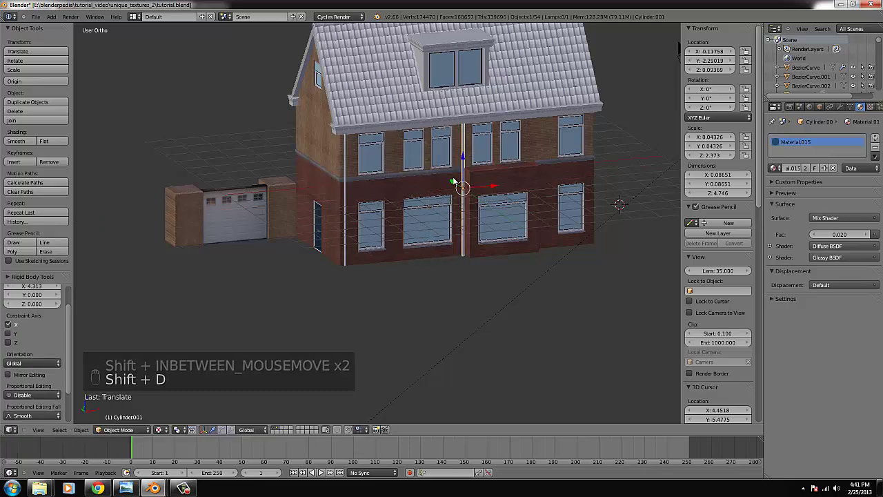
{"action": "key", "text": "ctrl+KP_Decimal"}
{"action": "key", "text": "s"}
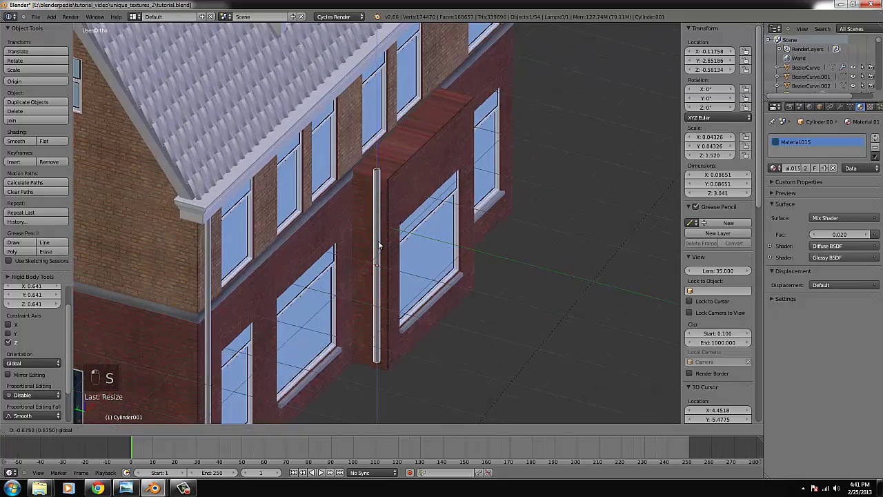
{"action": "key", "text": "KP_1"}
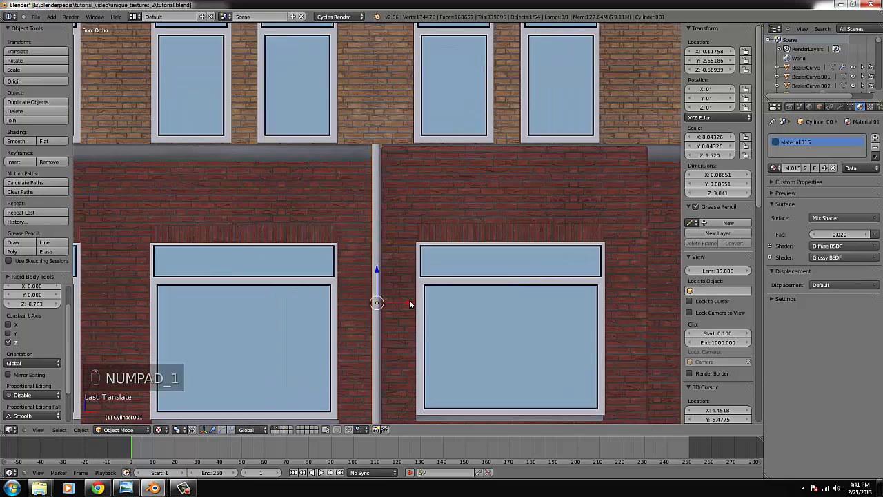
{"action": "middle_click", "coordinate": [412, 306]}
Step: Lower the shortened pipe onto the projecting brick section and tweak its vertices
{"action": "key", "text": "Tab"}
{"action": "key", "text": "z"}
{"action": "key", "text": "b"}
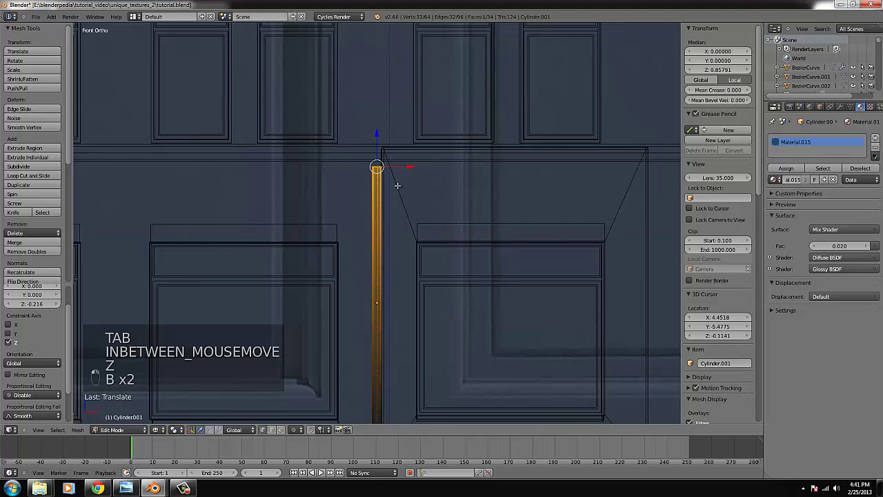
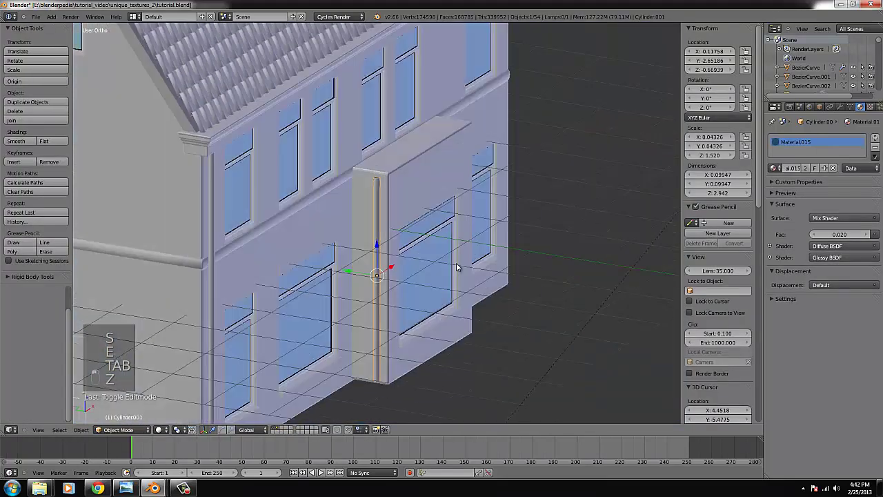
{"action": "left_click_drag", "start_coordinate": [420, 274], "coordinate": [301, 305]}
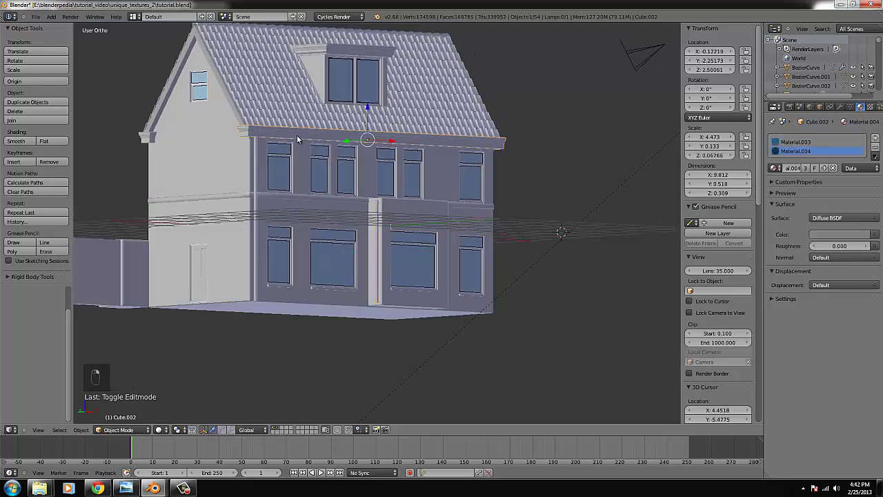
Step: Duplicate the roof-edge trim and shrink the copy to the garage wall's width
{"action": "key", "text": "KP_7"}
{"action": "key", "text": "shift+d"}
{"action": "key", "text": "KP_1"}
{"action": "key", "text": "s"}
{"action": "key", "text": "g"}
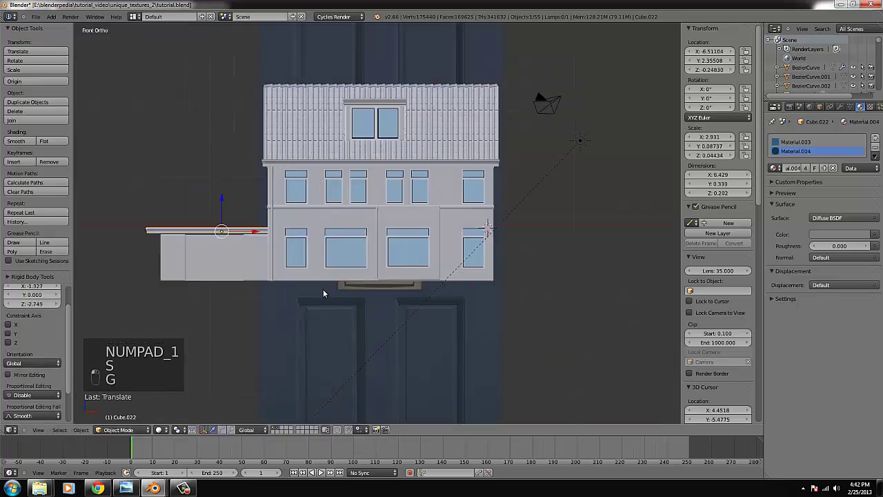
{"action": "key", "text": "ctrl+KP_Decimal"}
{"action": "key", "text": "s"}
{"action": "key", "text": "s"}
{"action": "left_click", "coordinate": [524, 264]}
Step: Slide the trim ledge over the garage wall and push it back flush against it
{"action": "key", "text": "g"}
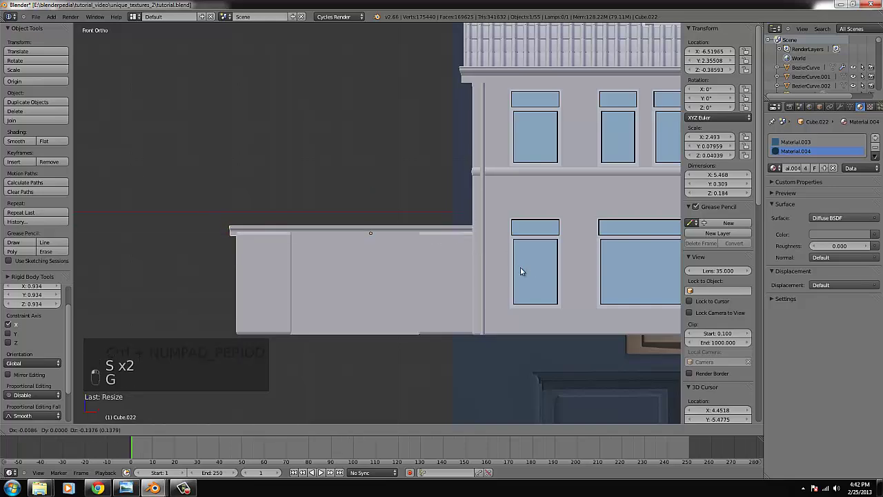
{"action": "key", "text": "s"}
{"action": "left_click_drag", "start_coordinate": [438, 279], "coordinate": [474, 289]}
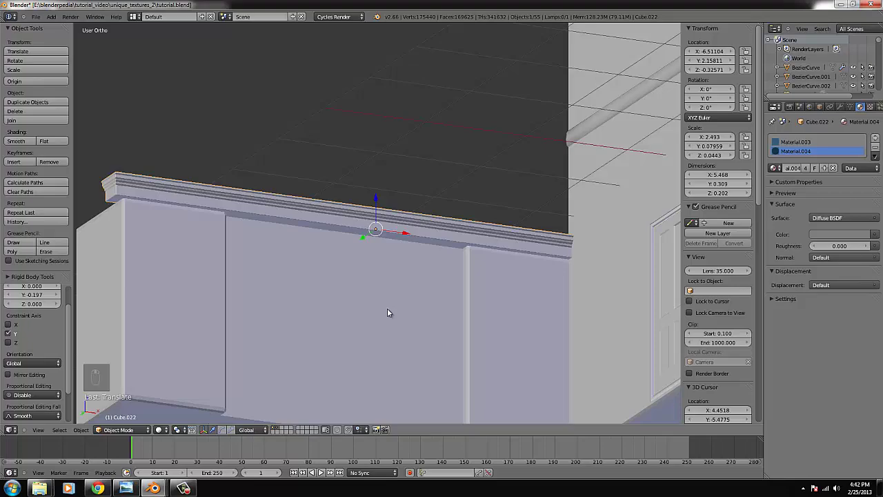
{"action": "key", "text": "KP_0"}
{"action": "key", "text": "KP_7"}
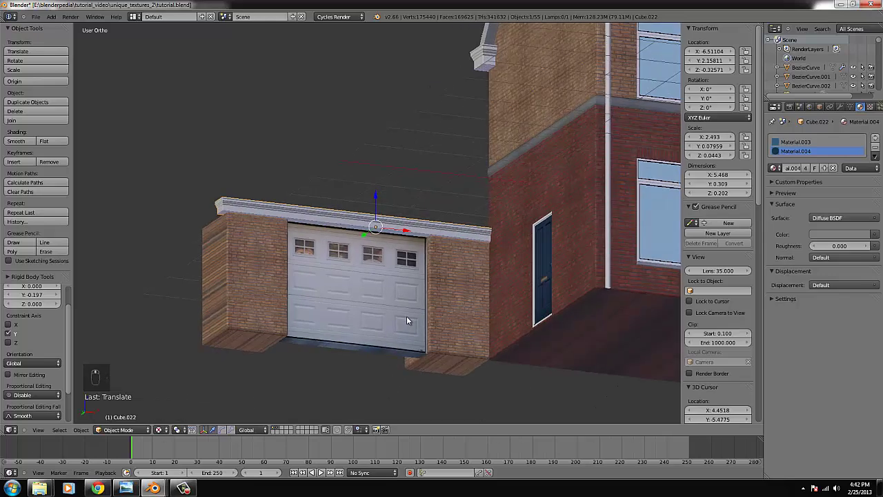
{"action": "key", "text": "KP_7"}
Step: Duplicate the garage ledge, rotate it a quarter turn and move it to the side wall
{"action": "key", "text": "shift+s"}
{"action": "key", "text": "shift+d"}
{"action": "key", "text": "r"}
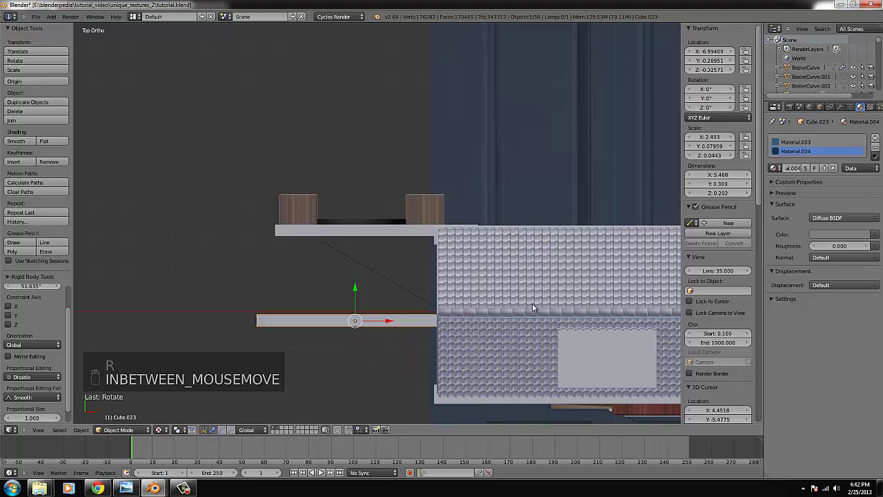
{"action": "key", "text": "r"}
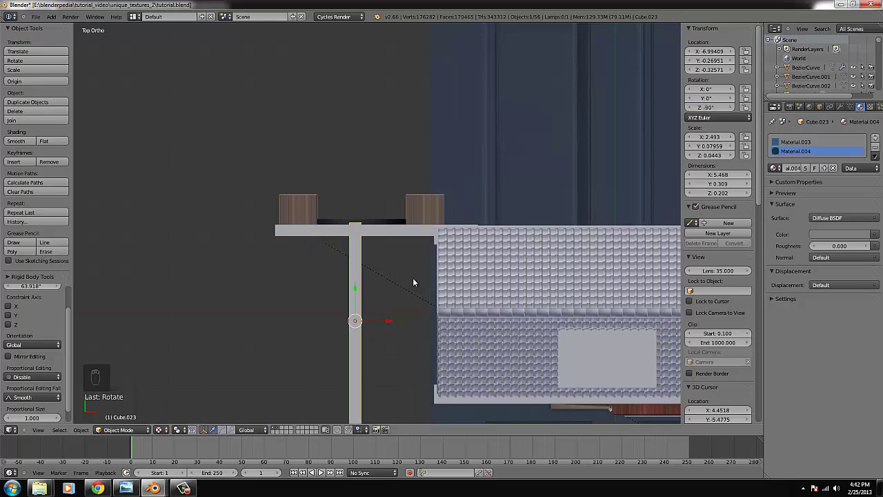
{"action": "key", "text": "g"}
{"action": "key", "text": "ctrl+KP_Decimal"}
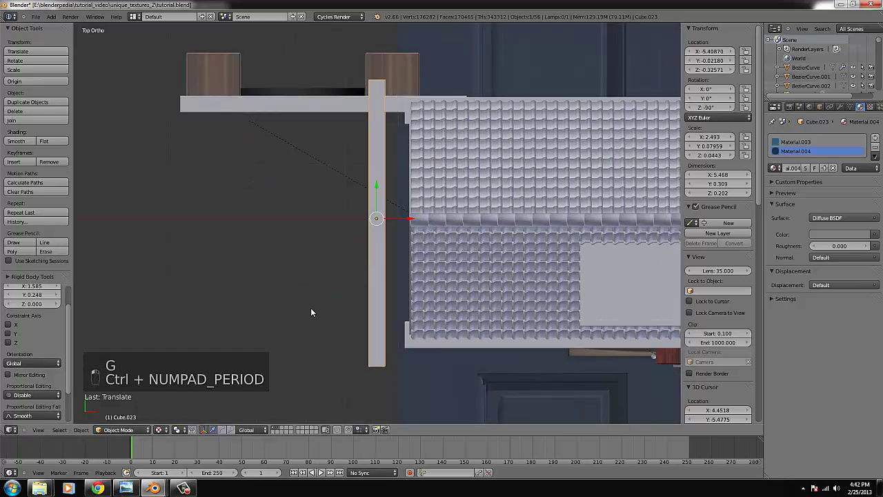
{"action": "key", "text": "s"}
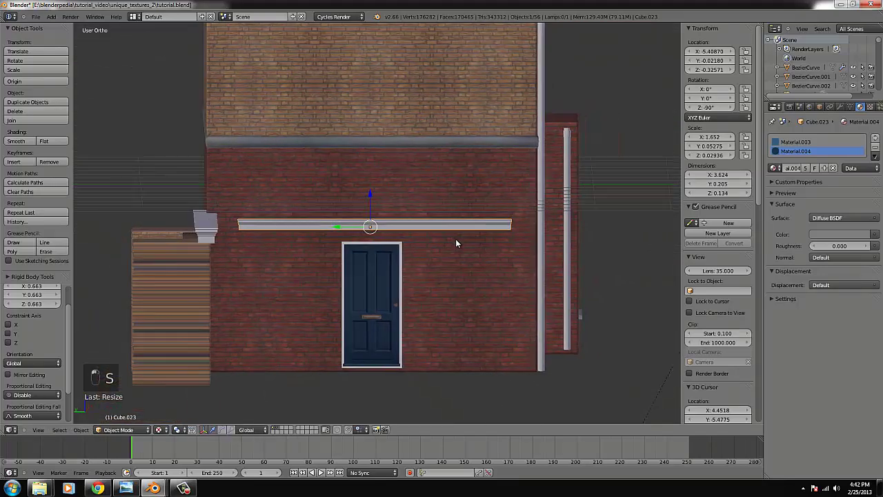
Step: Shorten the side ledge by pulling one end in, then seat it on the garage's side wall
{"action": "key", "text": "Tab"}
{"action": "key", "text": "z"}
{"action": "key", "text": "b"}
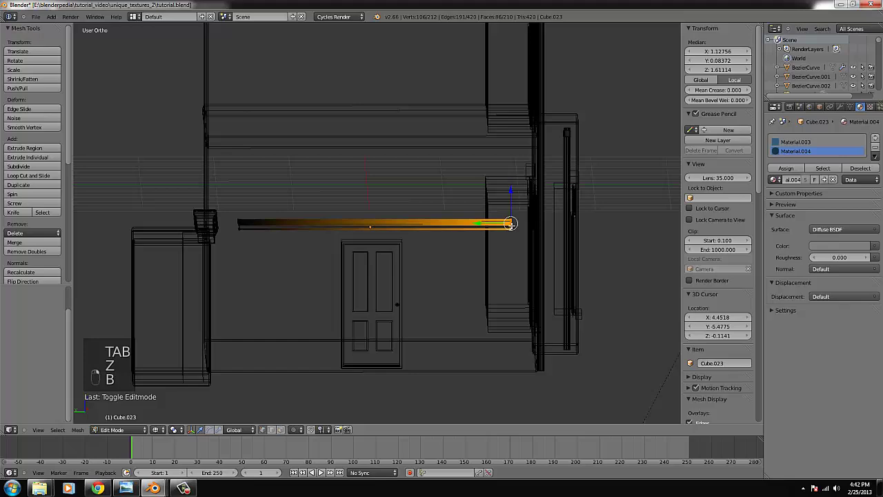
{"action": "key", "text": "b"}
{"action": "key", "text": "Tab"}
{"action": "key", "text": "z"}
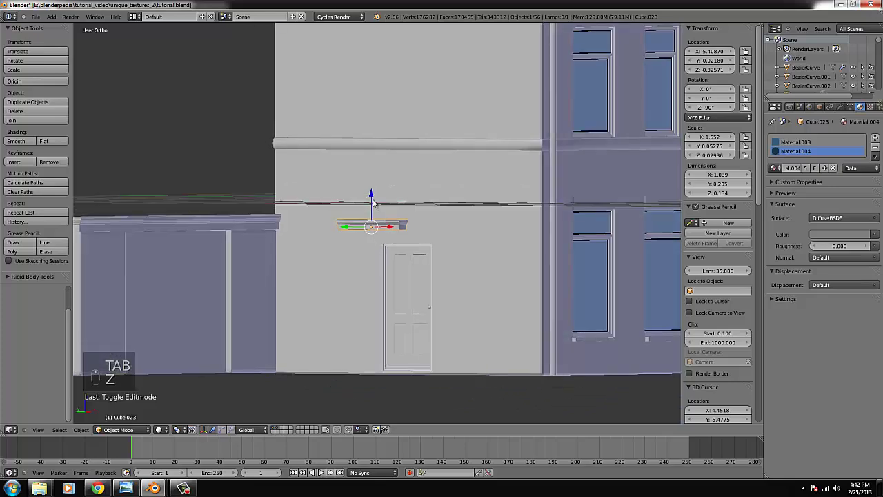
{"action": "key", "text": "s"}
{"action": "middle_click", "coordinate": [399, 229]}
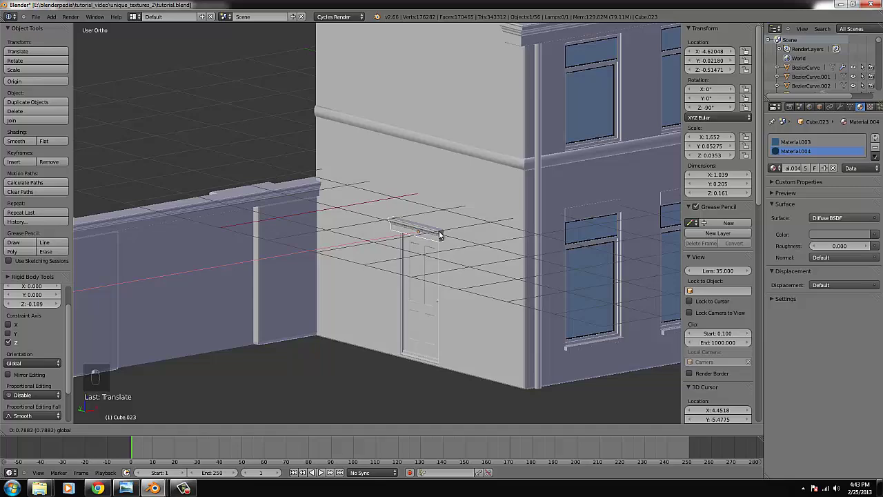
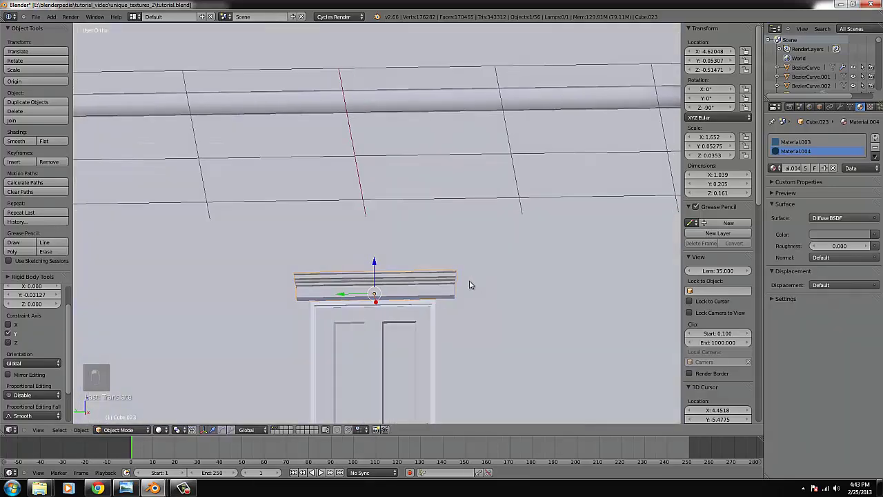
{"action": "key", "text": "s"}
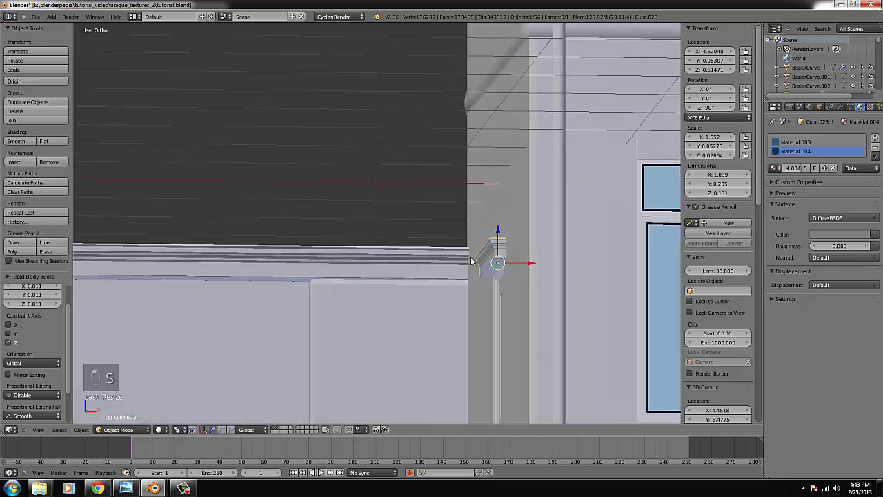